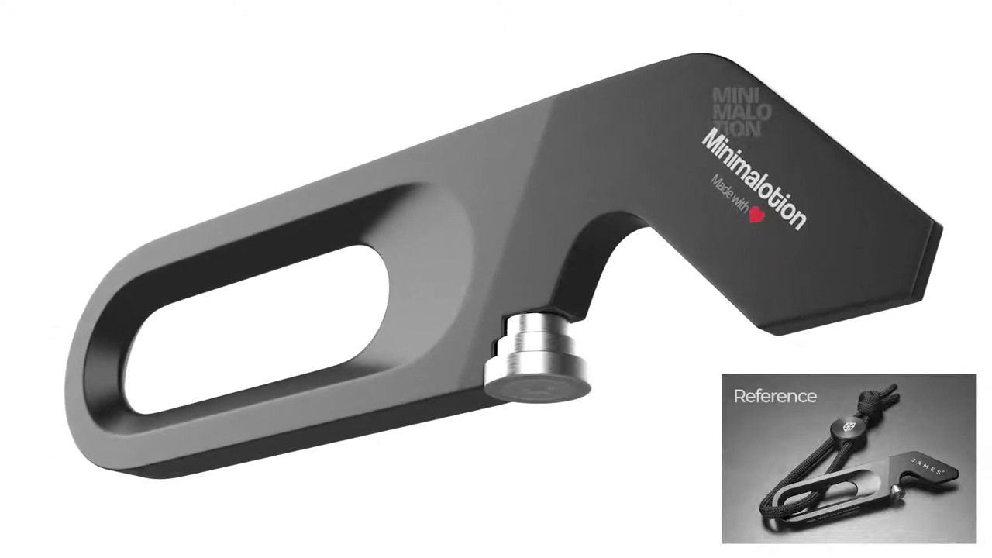
Step: Bring up a new empty Cinema 4D scene in the Perspective viewport
left_click(405, 272)
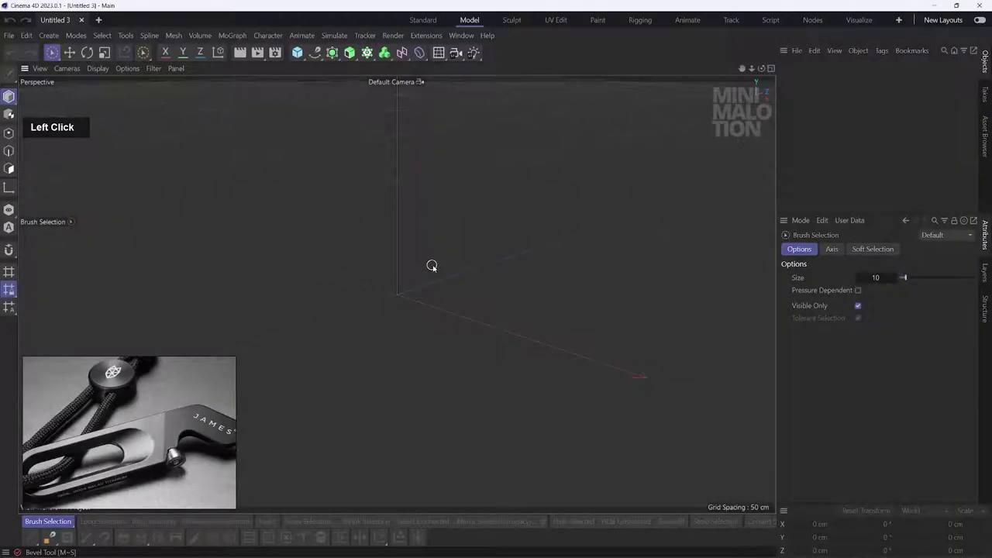
Step: Load the keychain sketch as the Front view background image at 95% transparency
middle_click(435, 268)
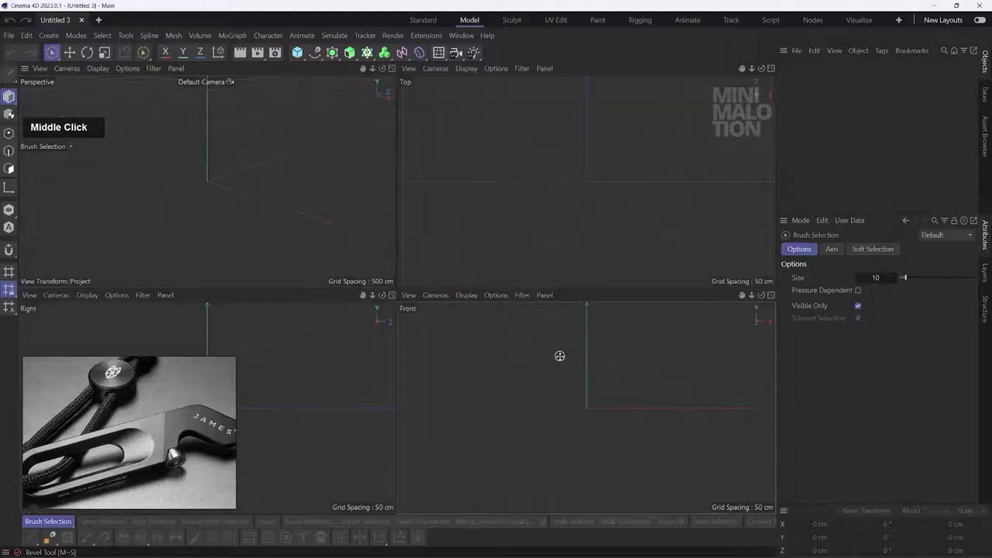
key("shift+v")
left_click(900, 251)
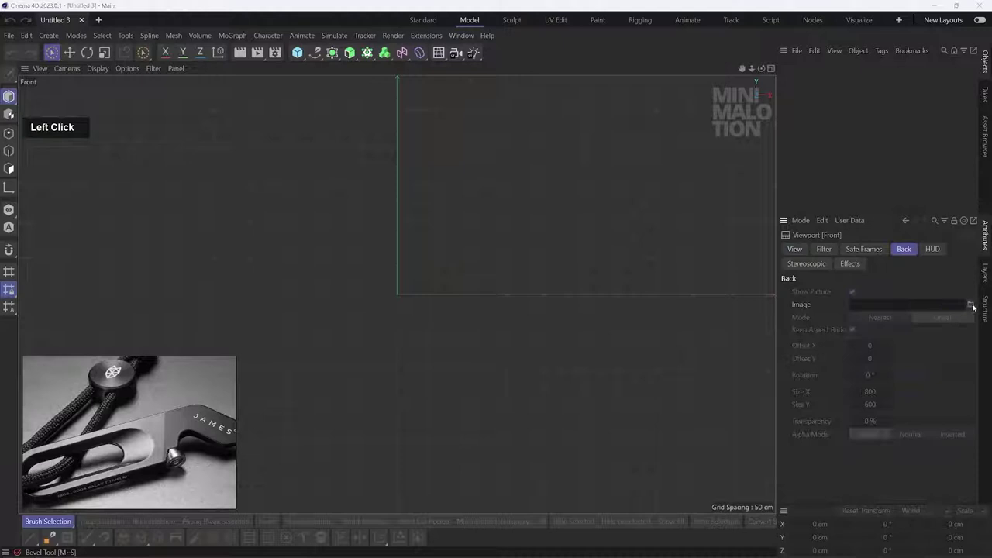
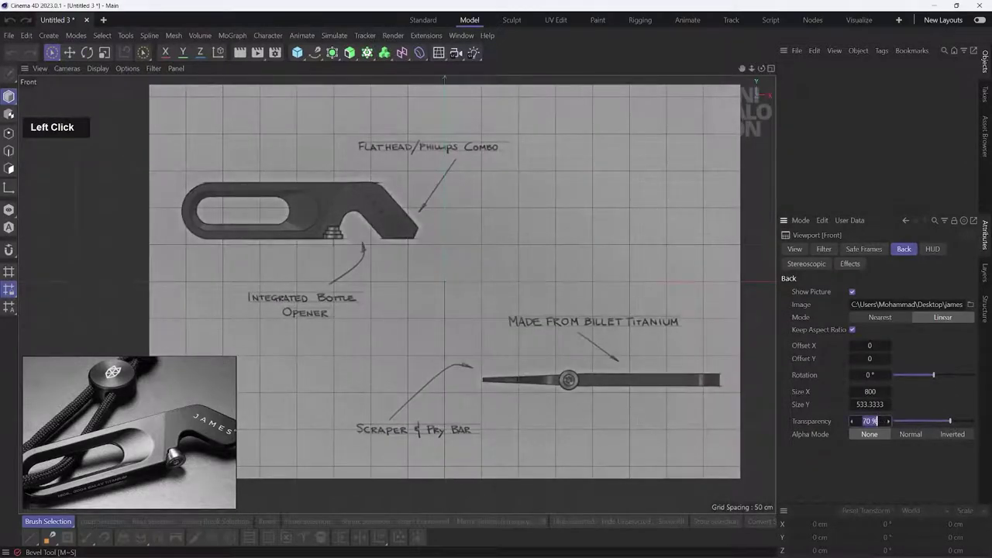
key("9")
key("5")
key("Return")
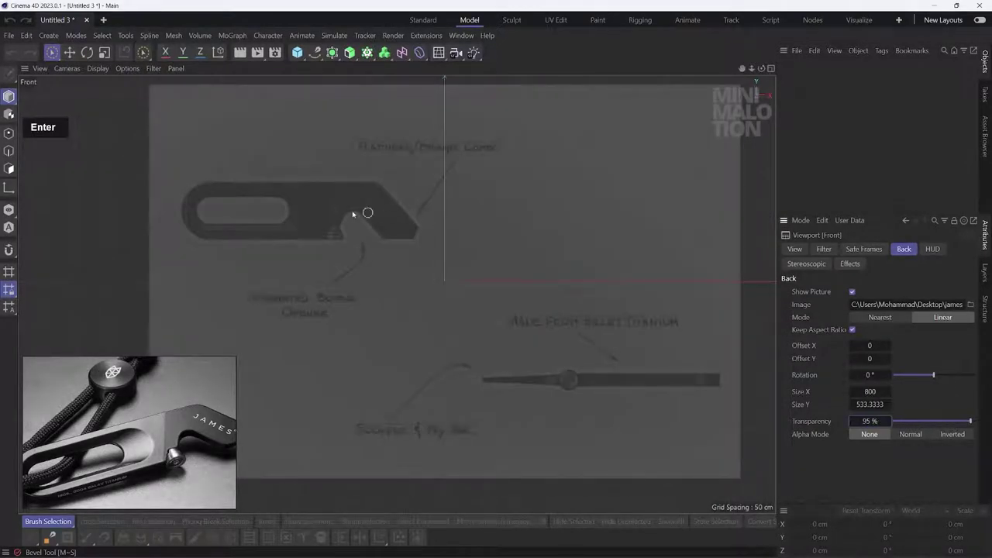
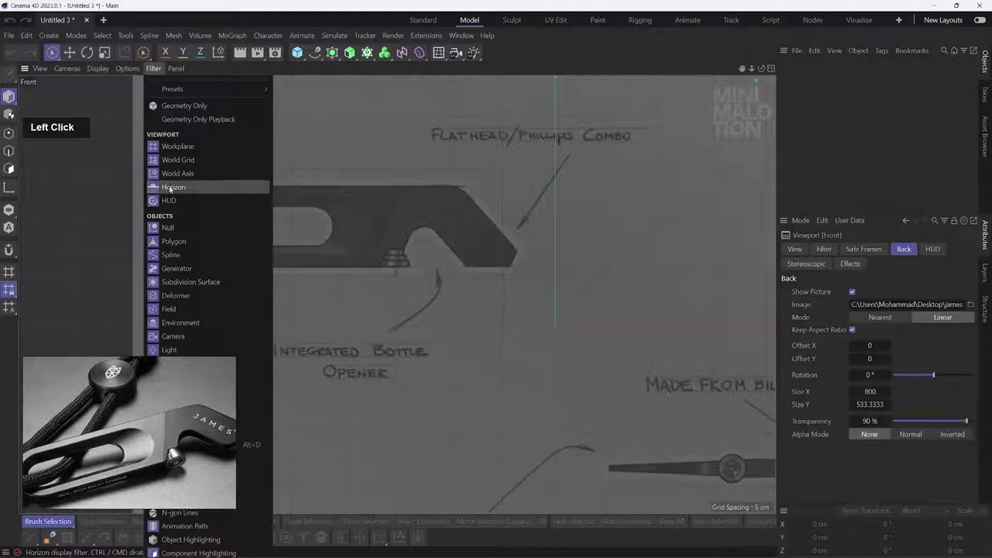
middle_click(439, 311)
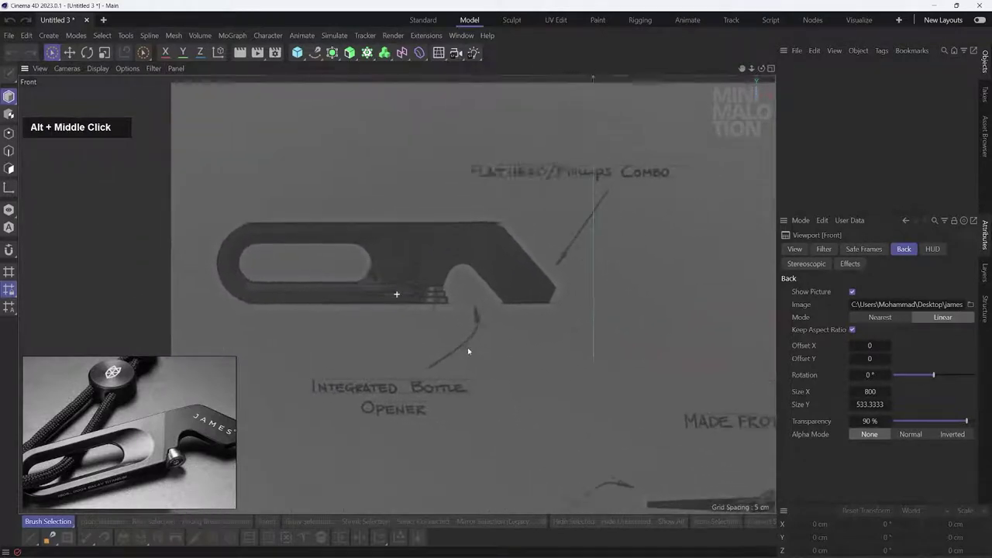
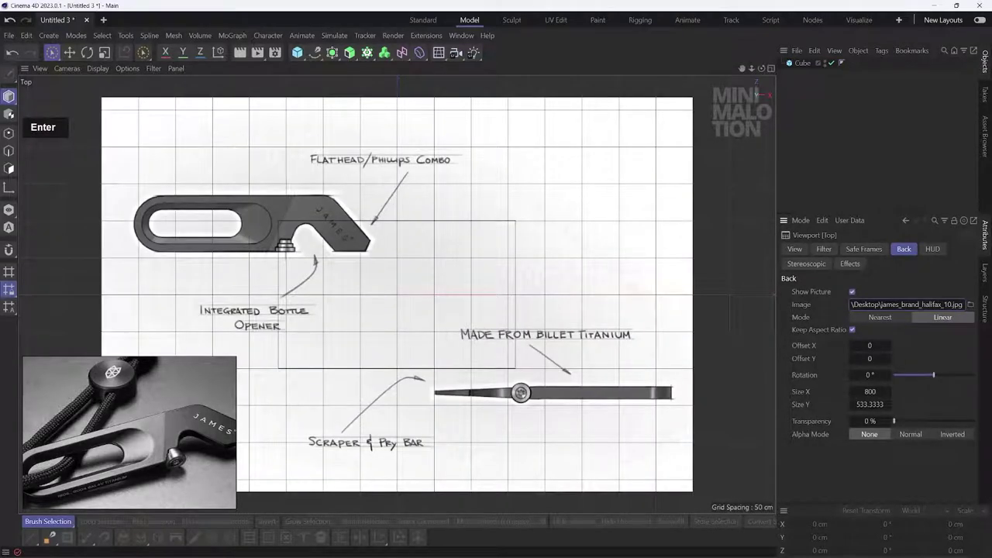
Step: Set the Top view background sketch to 90% transparency and rotate it 180°
left_click(242, 220)
key("9")
key("0")
key("Return")
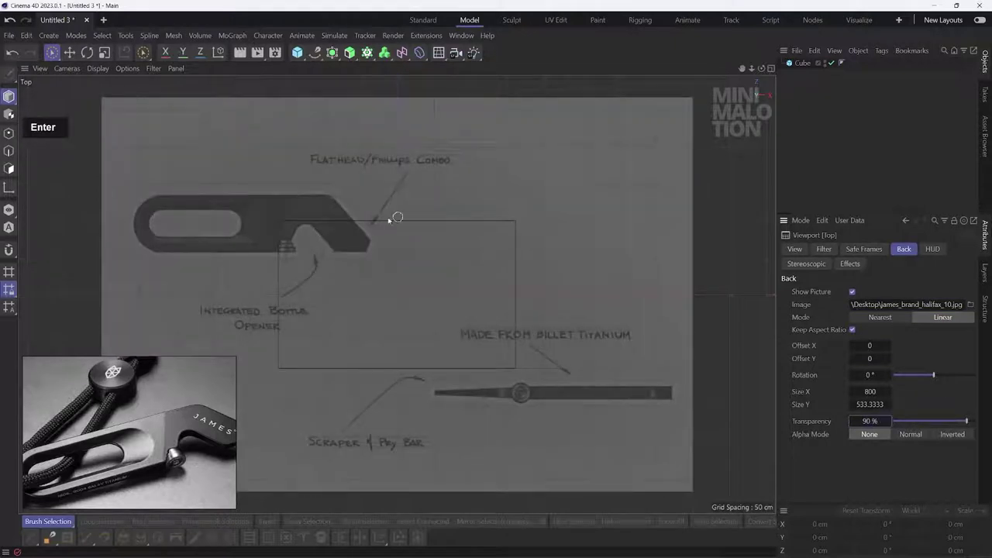
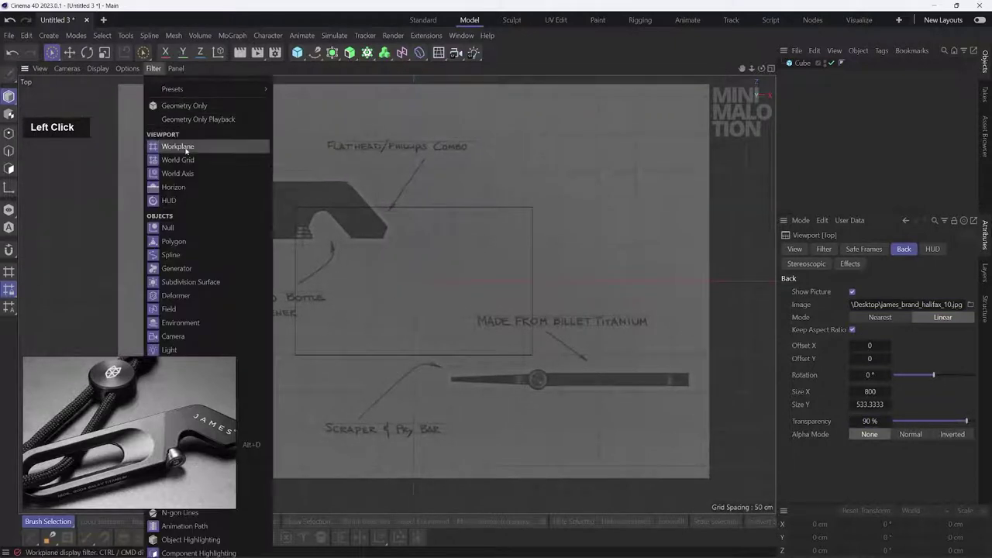
middle_click(420, 250)
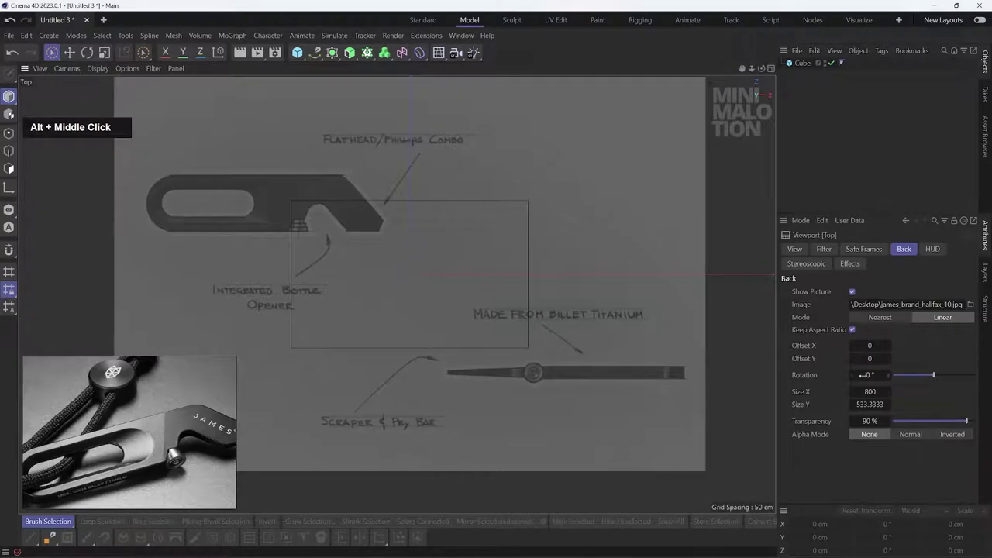
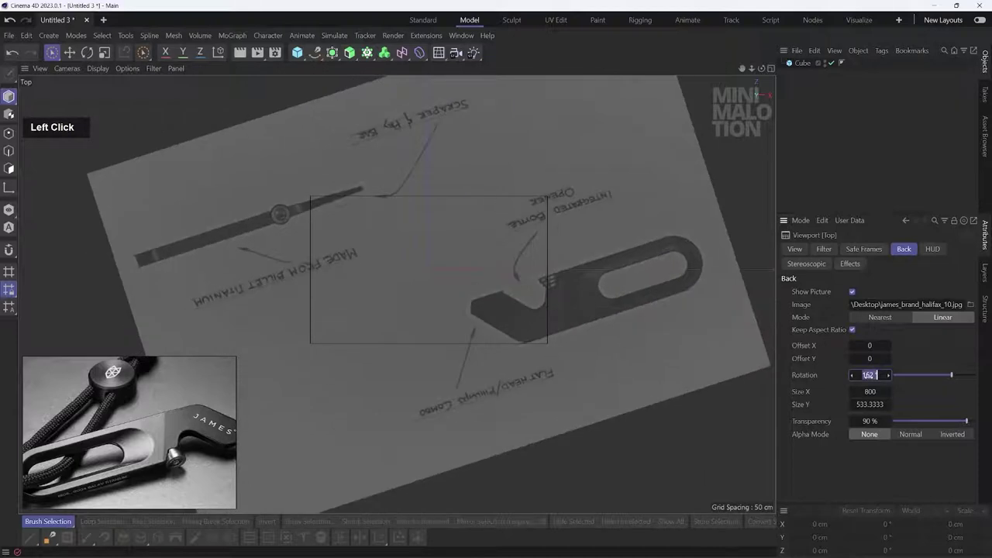
key("1")
key("8")
key("Return")
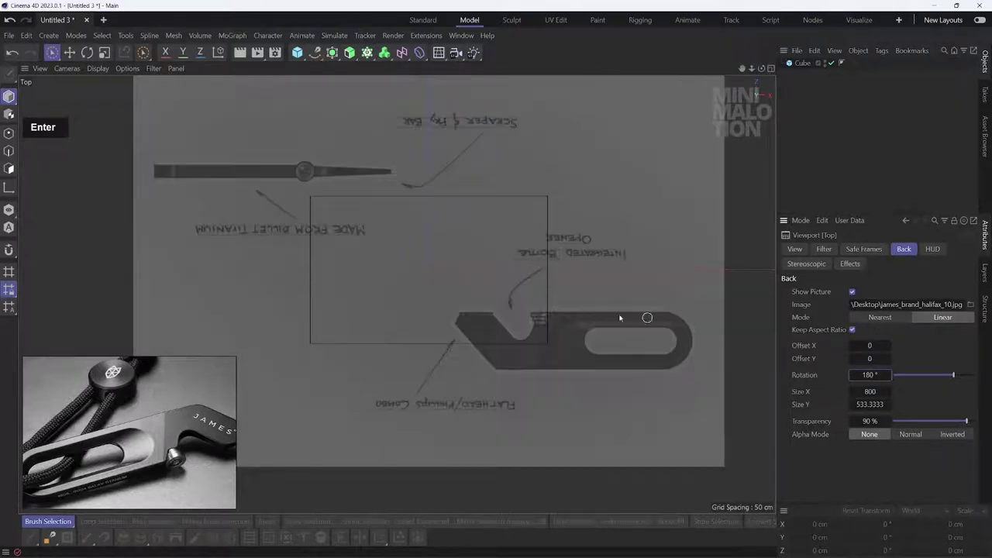
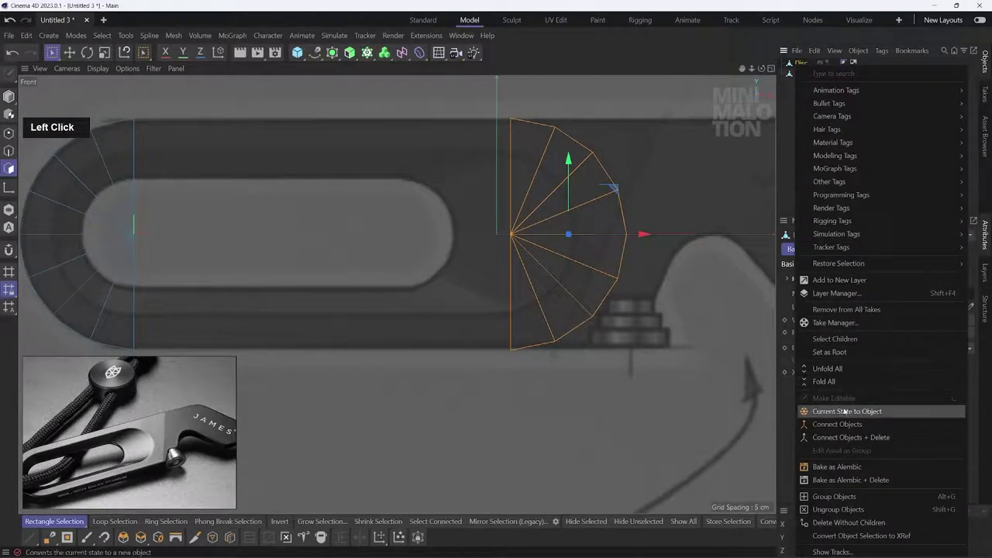
Step: Convert the half-disc over the rounded end into an editable polygon object
middle_click(411, 286)
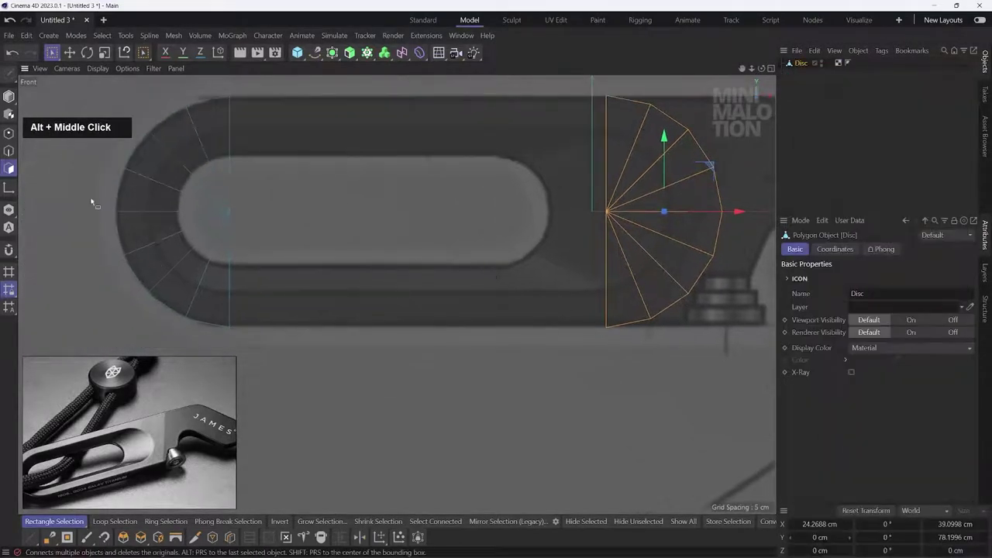
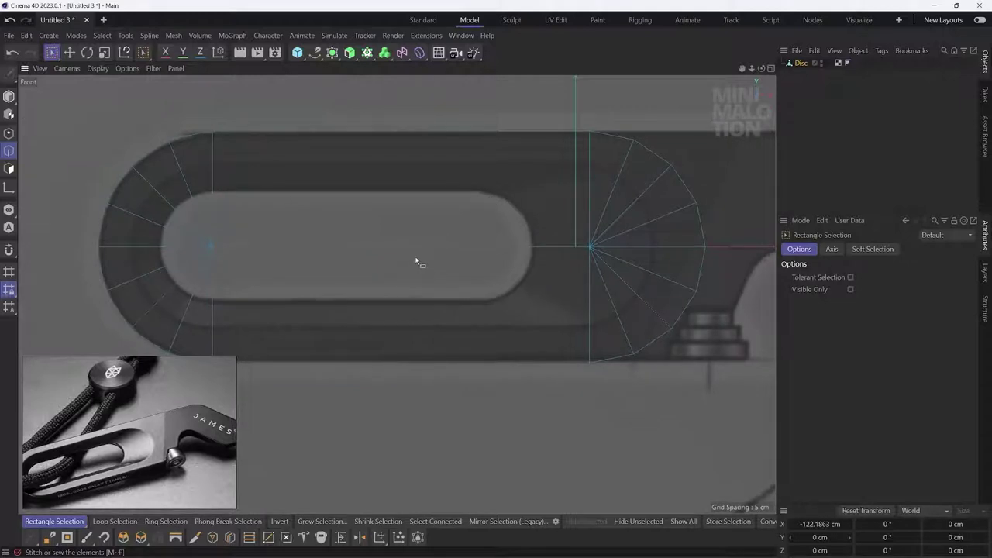
Step: Select whole edge loops of the disc mesh to build polygons around the slot
key("u")
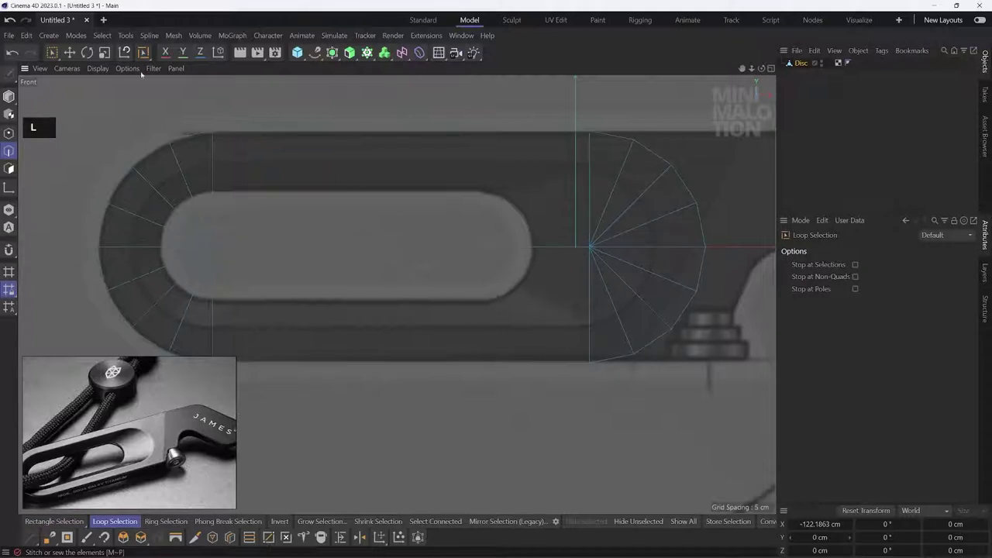
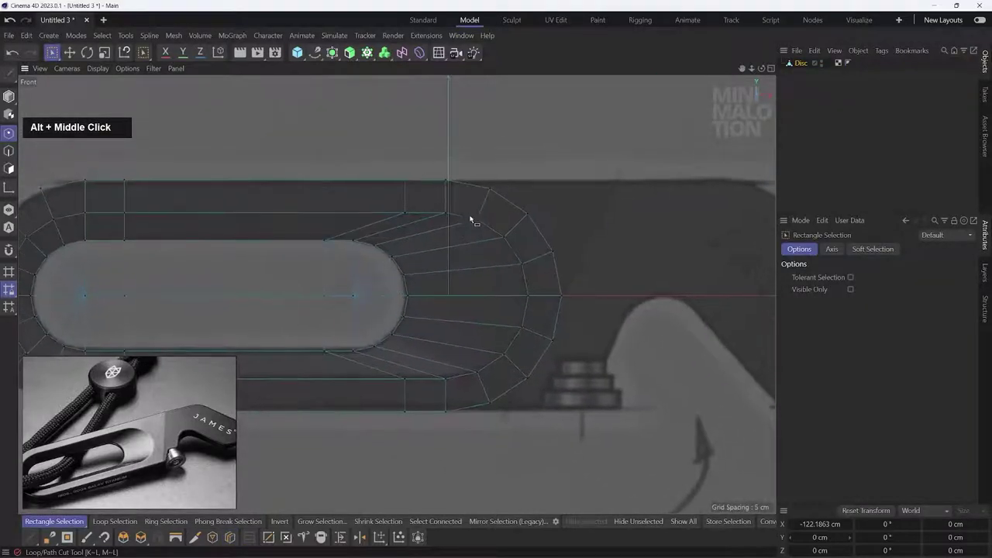
Step: Move the slot ring's boundary edges outward toward the bottle-opener notch
left_click(455, 178)
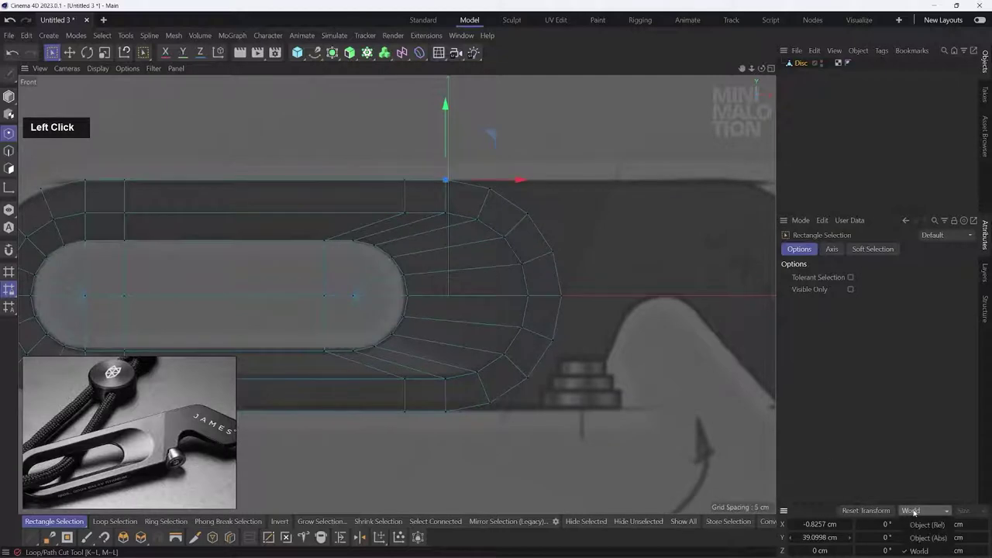
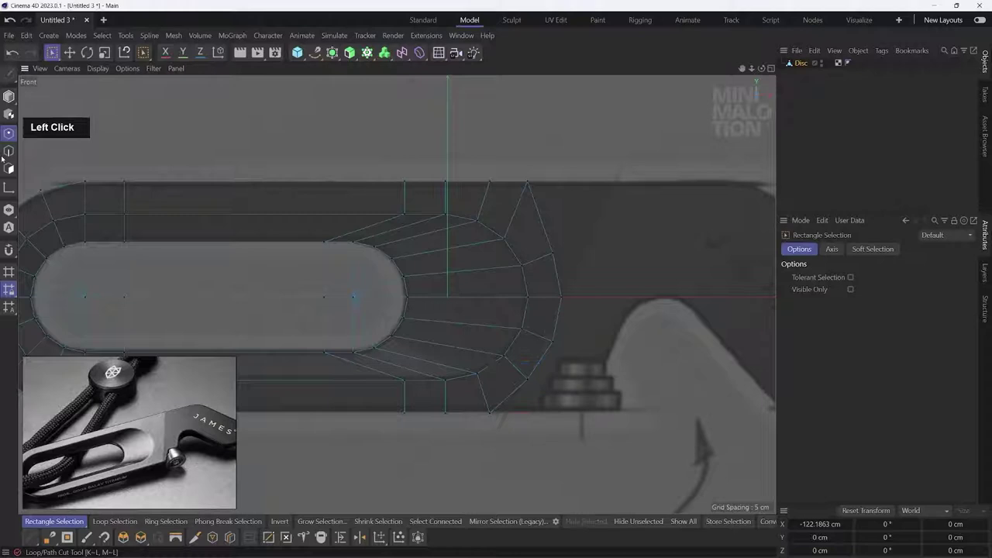
left_click(547, 229)
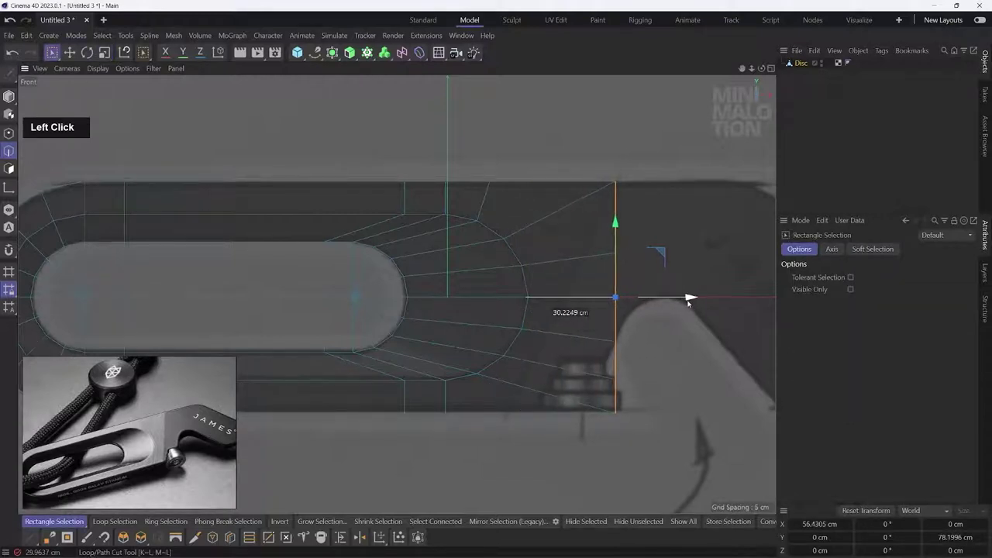
Step: Extrude the end edge along X past the notch to the angled tip, aligning it to the sketch
middle_click(653, 223)
scroll("up", 3)
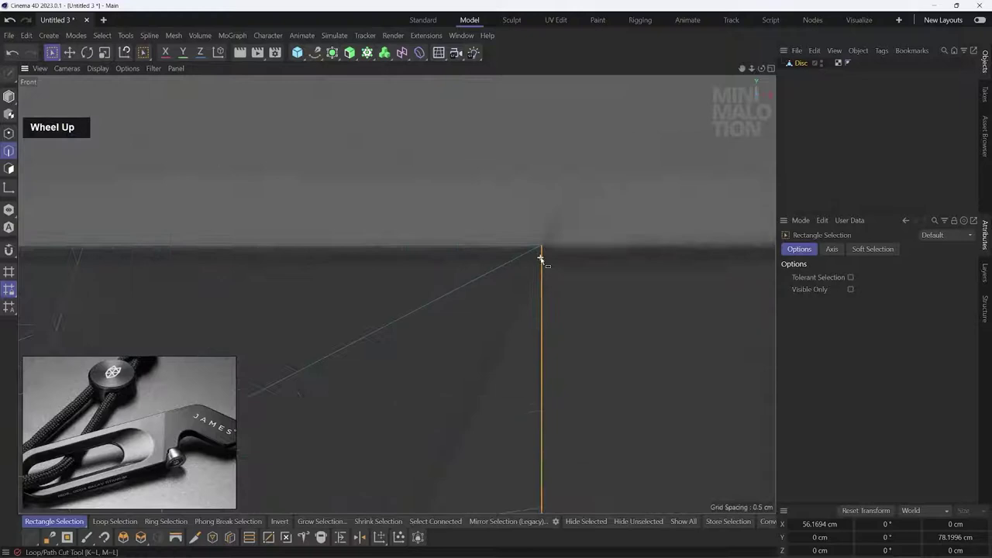
scroll("down", 3)
middle_click(546, 388)
scroll("down", 3)
middle_click(543, 245)
scroll("up", 3)
scroll("down", 3)
left_click(535, 302)
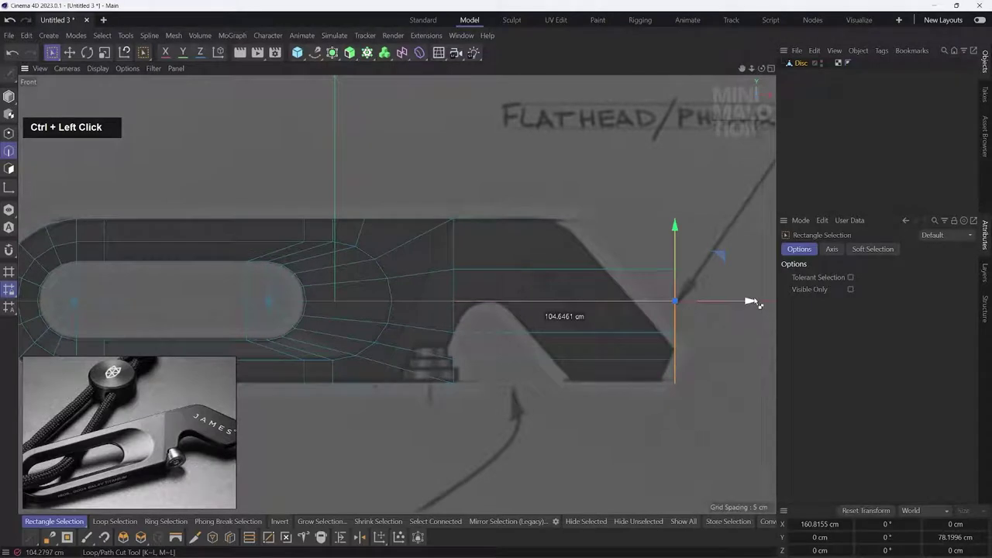
middle_click(573, 301)
left_click(554, 370)
middle_click(417, 277)
scroll("up", 3)
middle_click(461, 290)
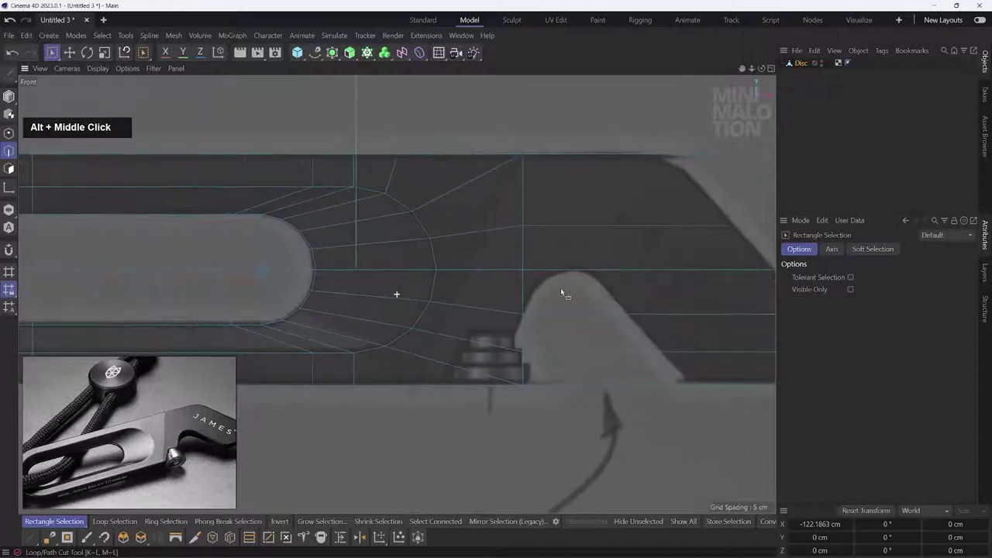
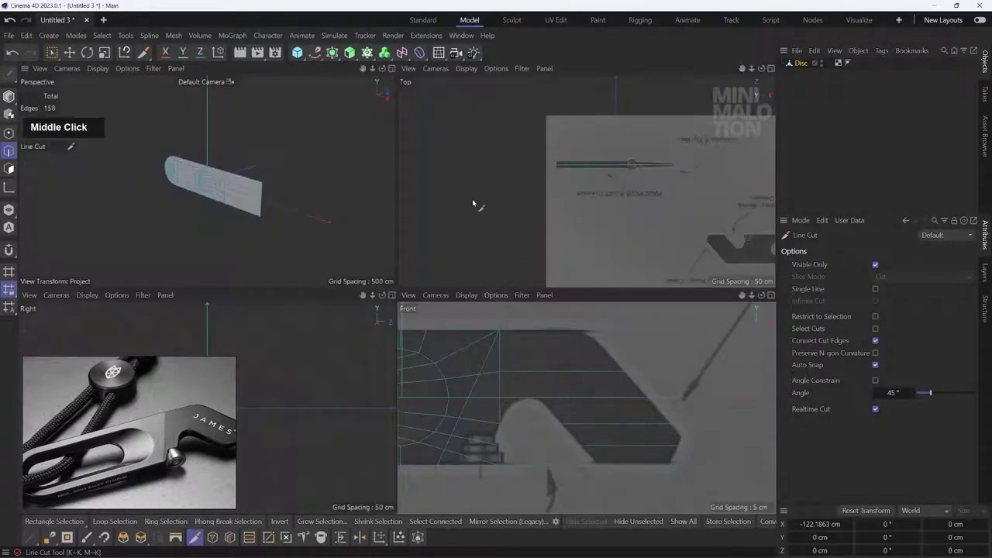
Step: View the handle head-on near the rounded slot end and start a Line Cut across it
scroll("up", 3)
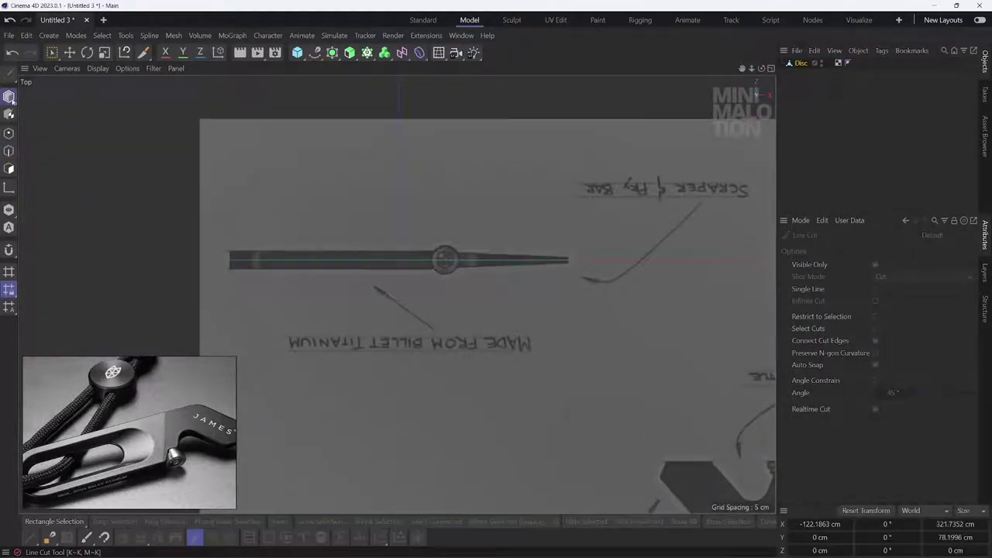
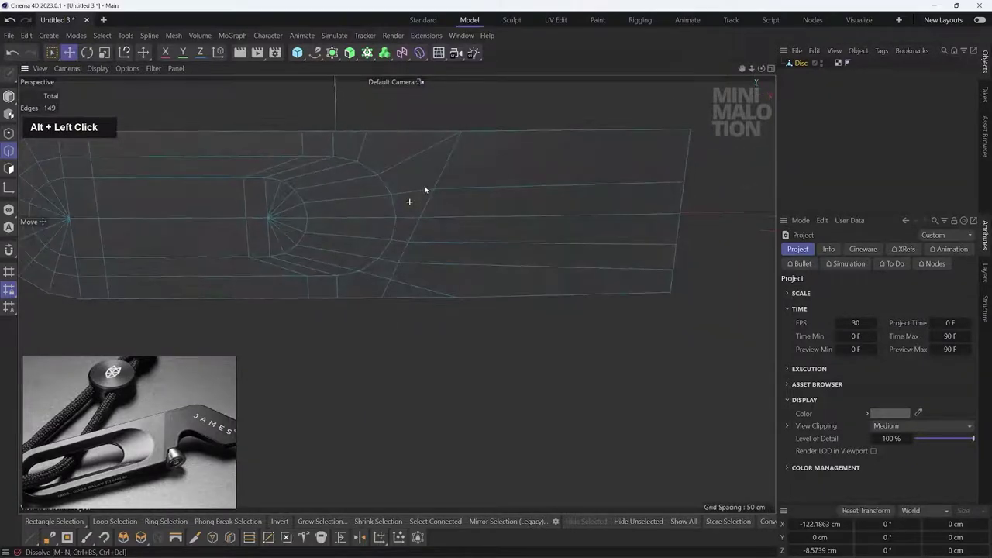
middle_click(518, 282)
scroll("up", 3)
left_click(448, 326)
Step: Cut extra edges along the slanted notch edge and slide them into position
right_click(344, 327)
left_click(391, 246)
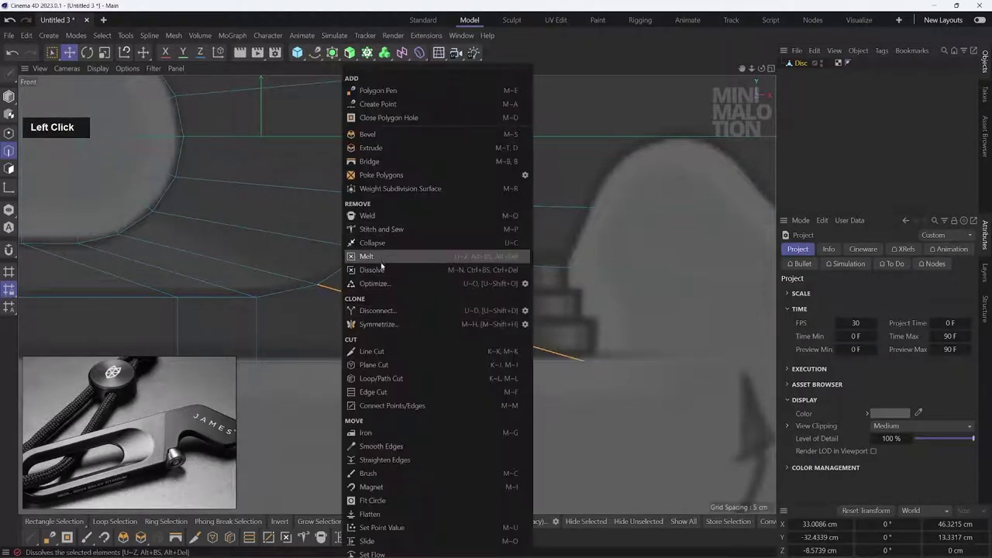
right_click(364, 319)
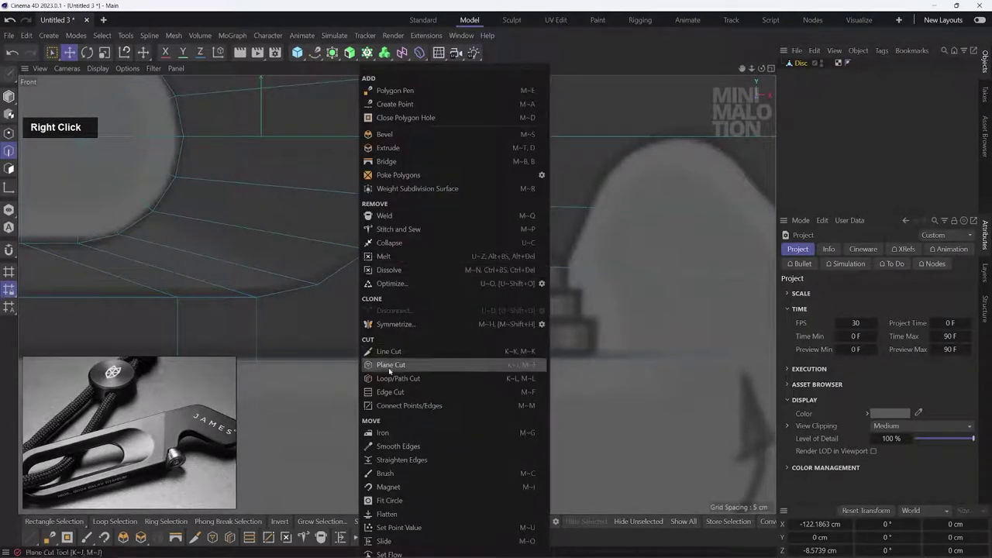
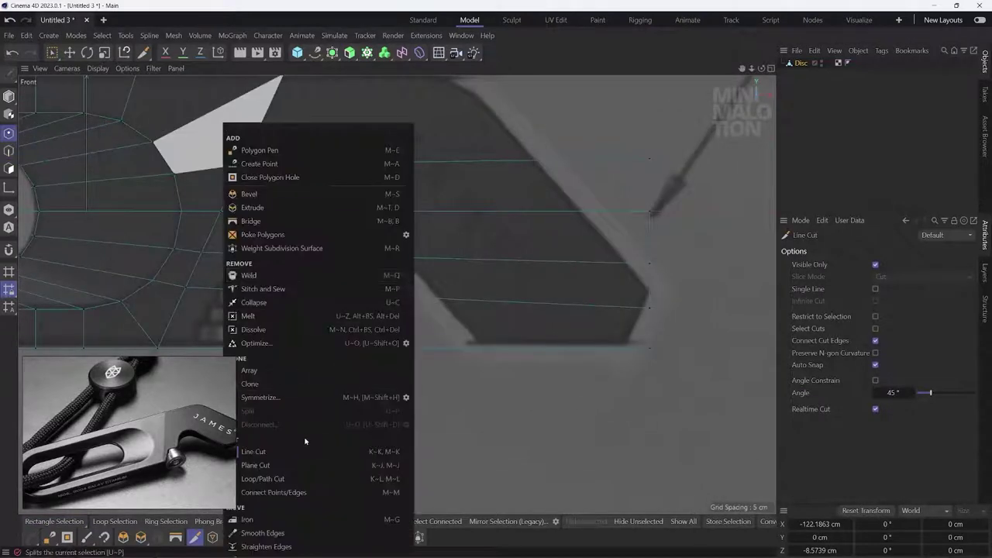
right_click(587, 100)
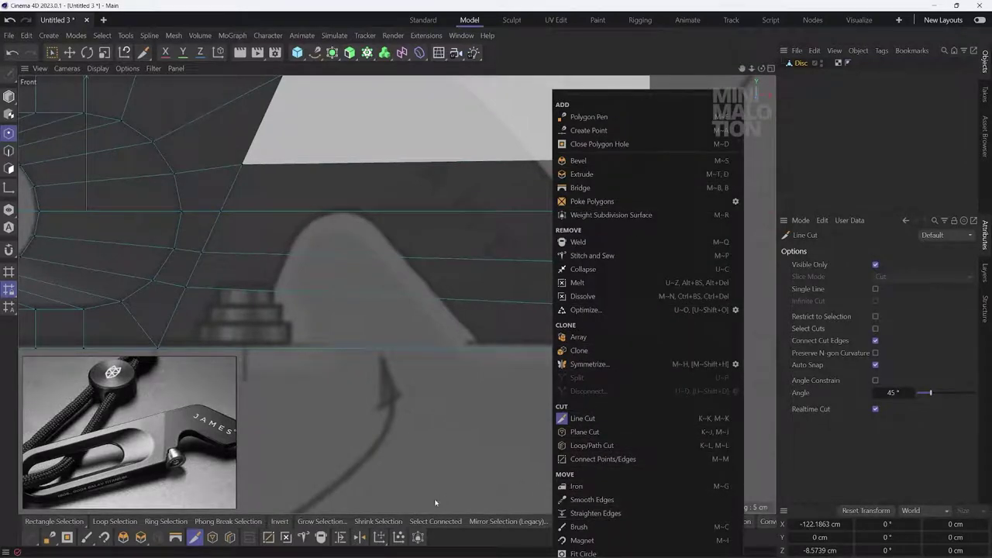
left_click(342, 539)
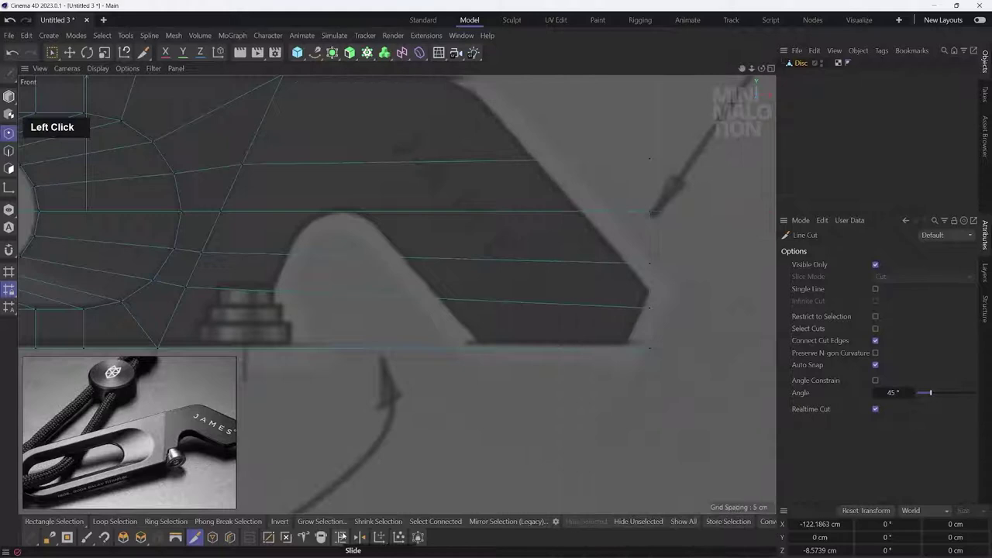
scroll("up", 3)
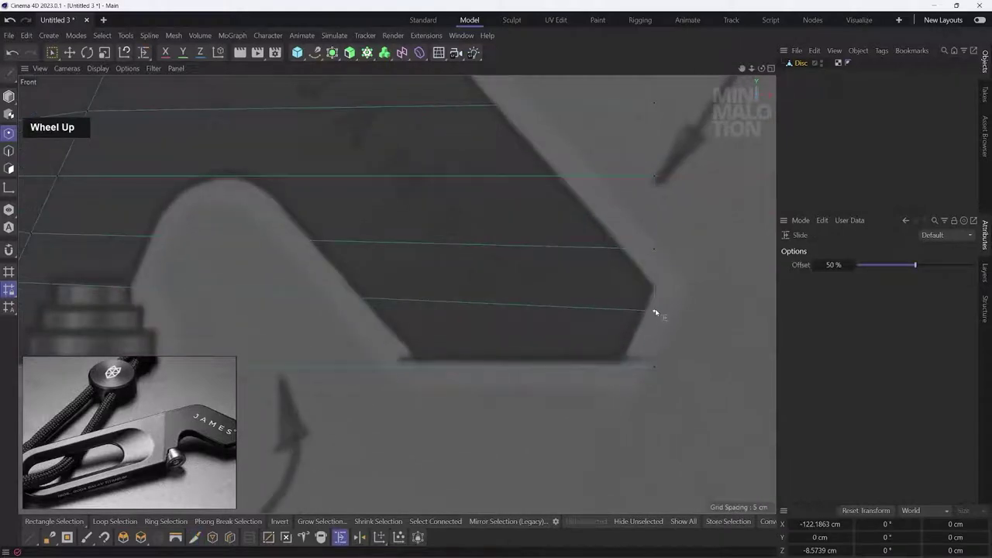
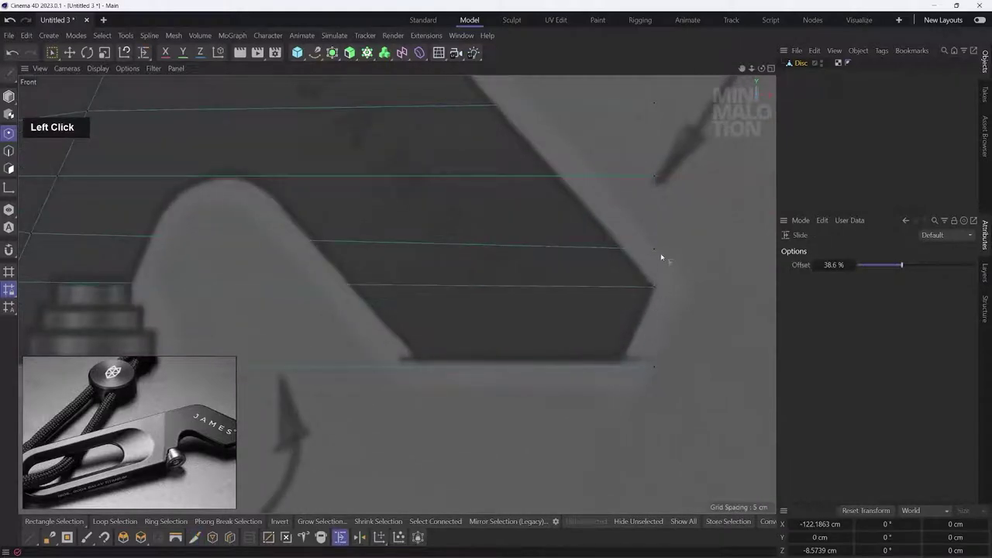
middle_click(642, 215)
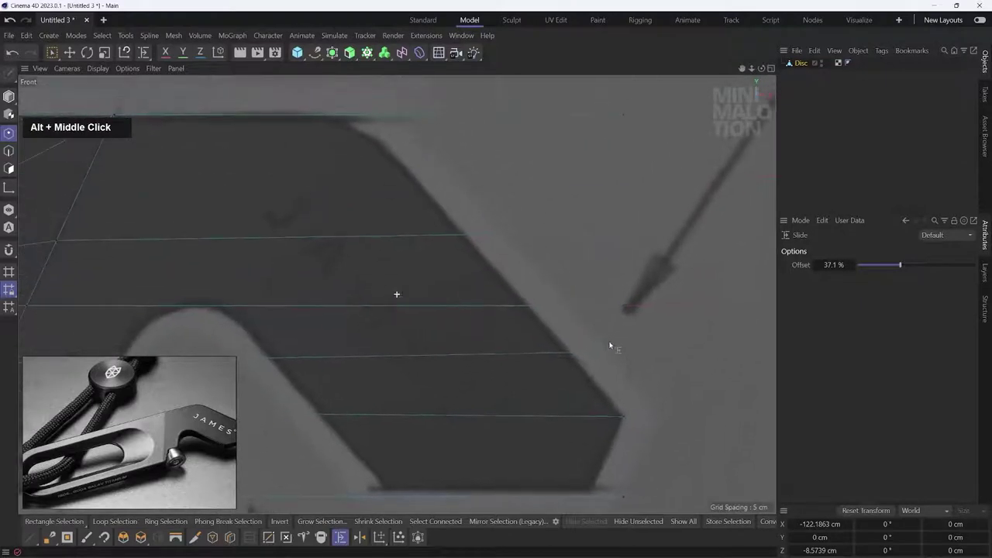
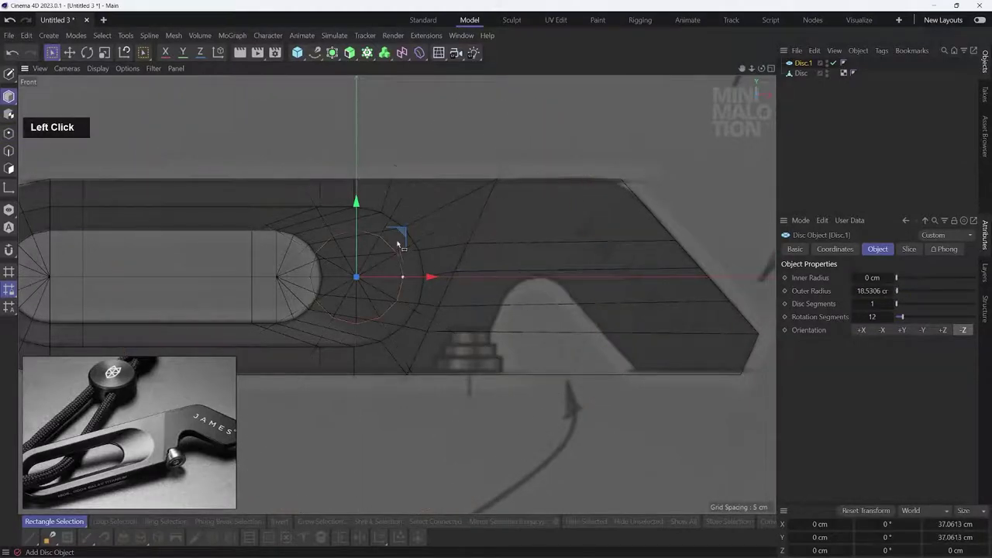
Step: Delete the disc's lower-half points, leaving an arc at the notch tip
scroll("up", 3)
left_click(501, 298)
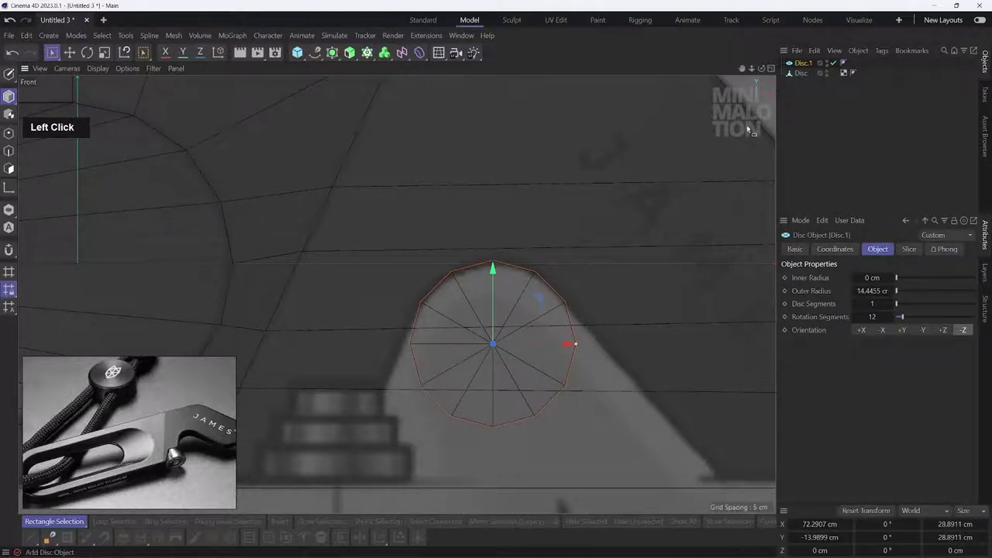
middle_click(284, 194)
left_click(12, 169)
key("BackSpace")
left_click(12, 170)
key("BackSpace")
left_click(12, 170)
key("BackSpace")
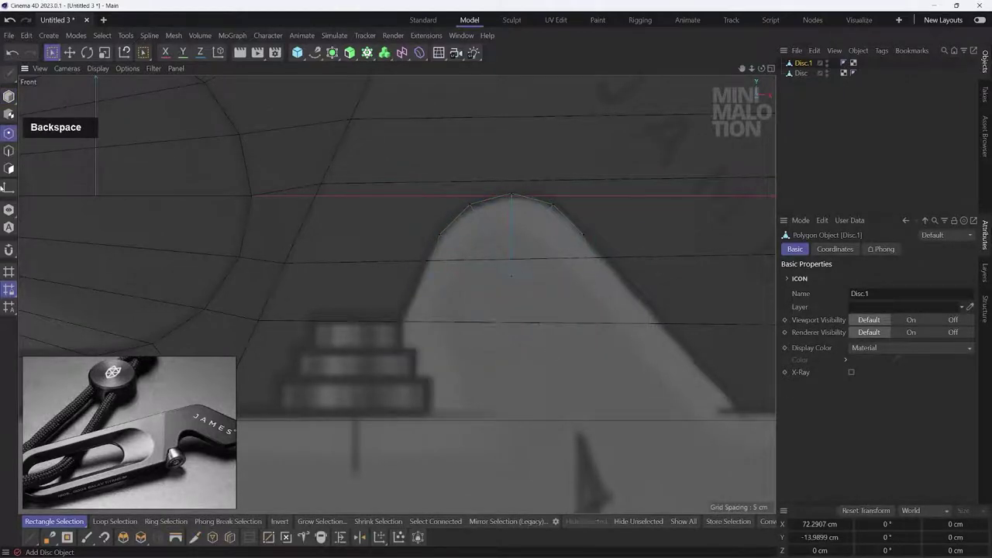
Step: Move the arc's end points down the notch sides and draw extension edges with Polygon Pen
left_click(12, 159)
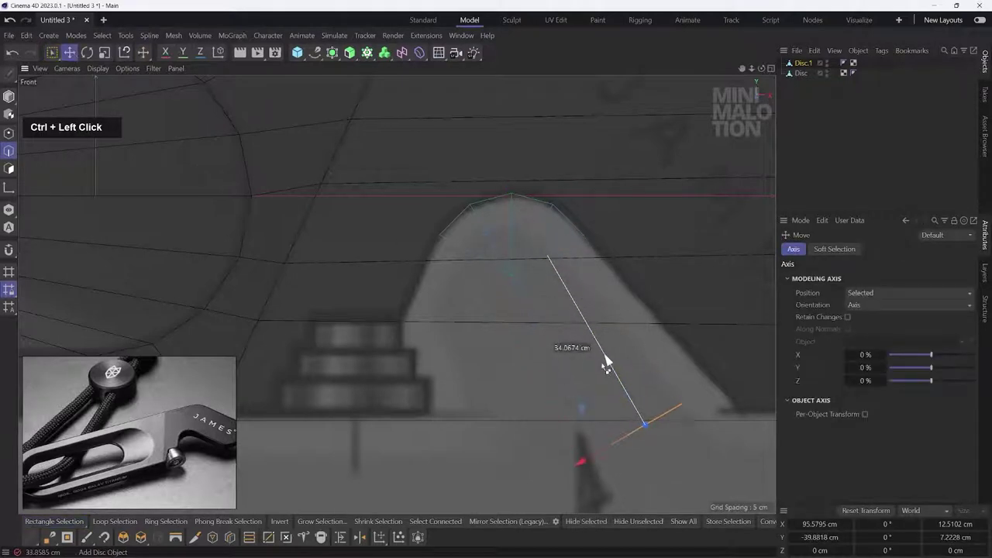
middle_click(12, 170)
left_click(12, 170)
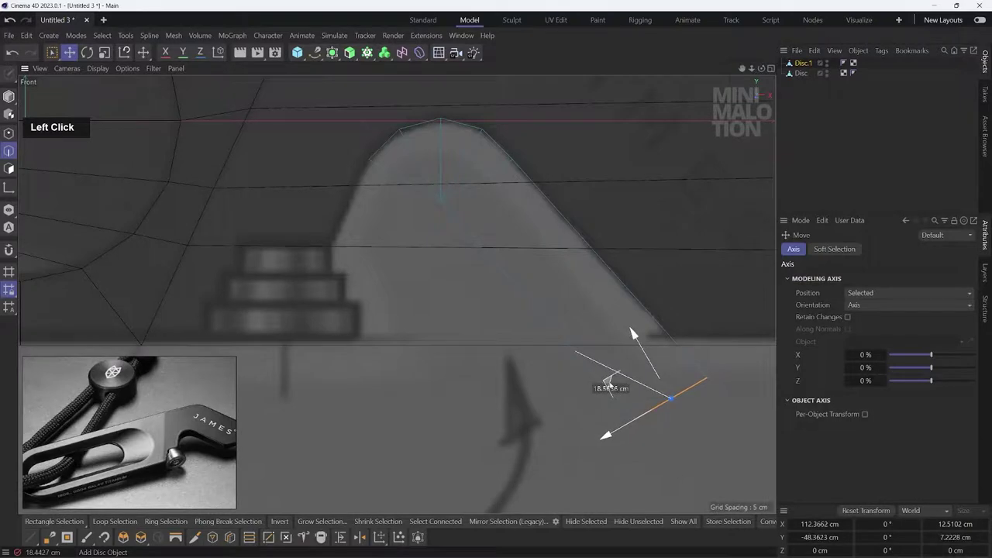
middle_click(12, 170)
left_click(12, 170)
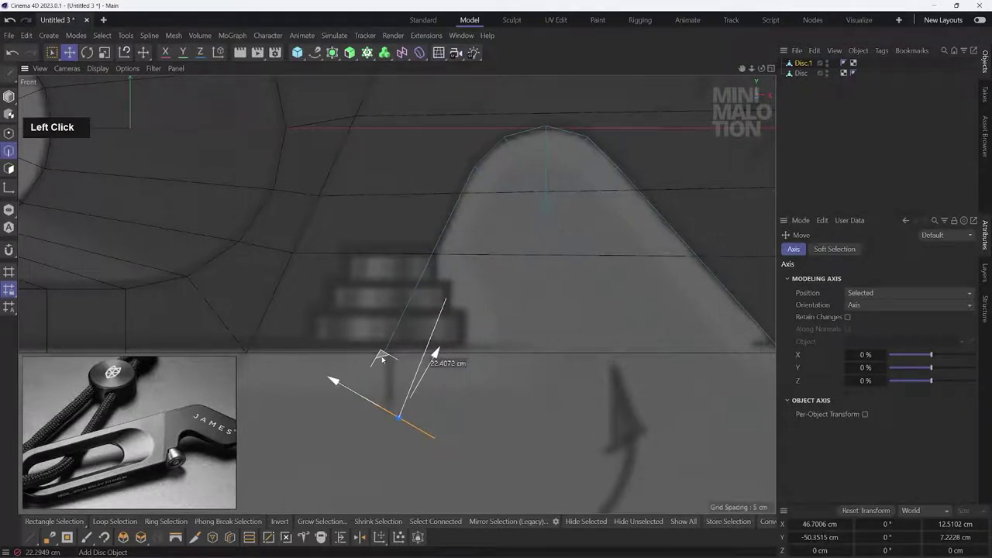
middle_click(12, 170)
left_click(12, 170)
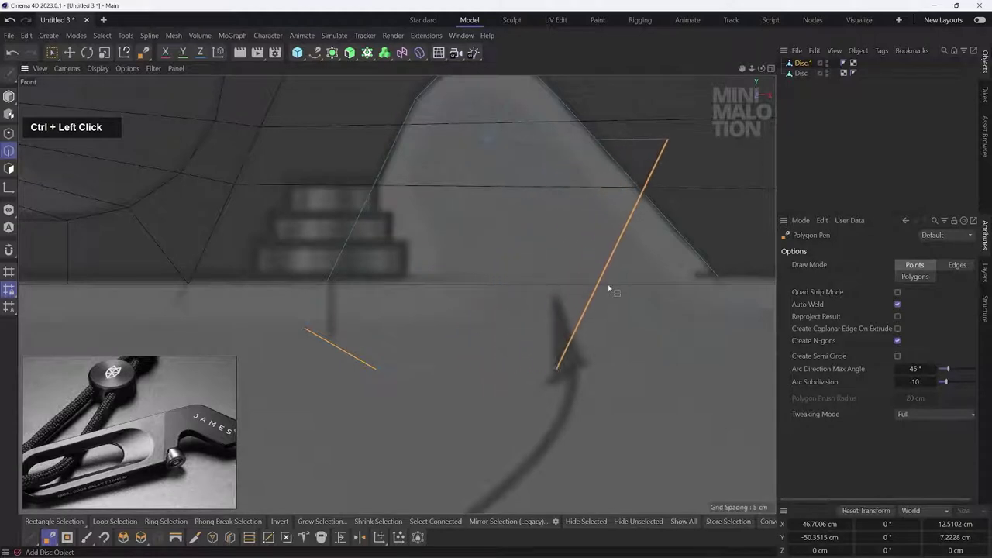
double_click(12, 169)
middle_click(13, 170)
left_click(13, 169)
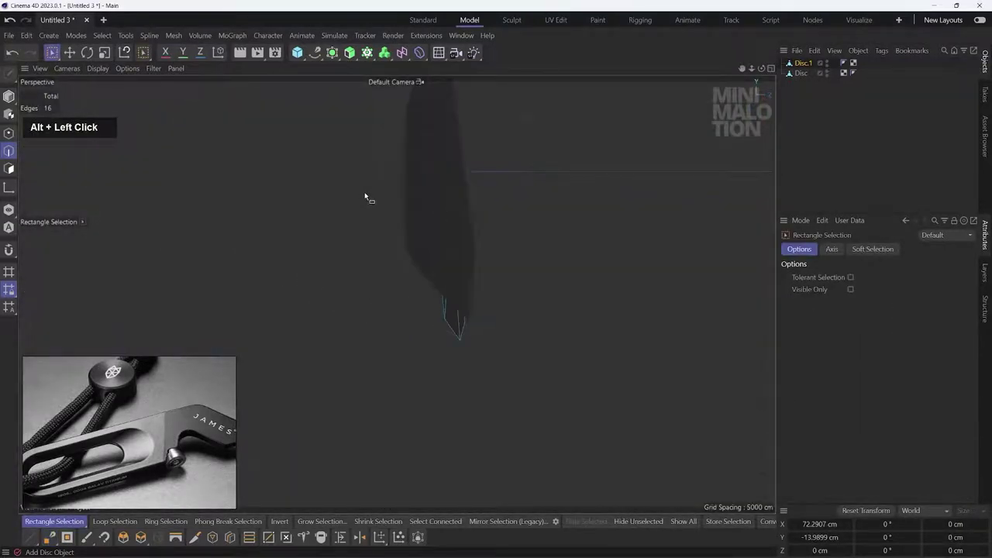
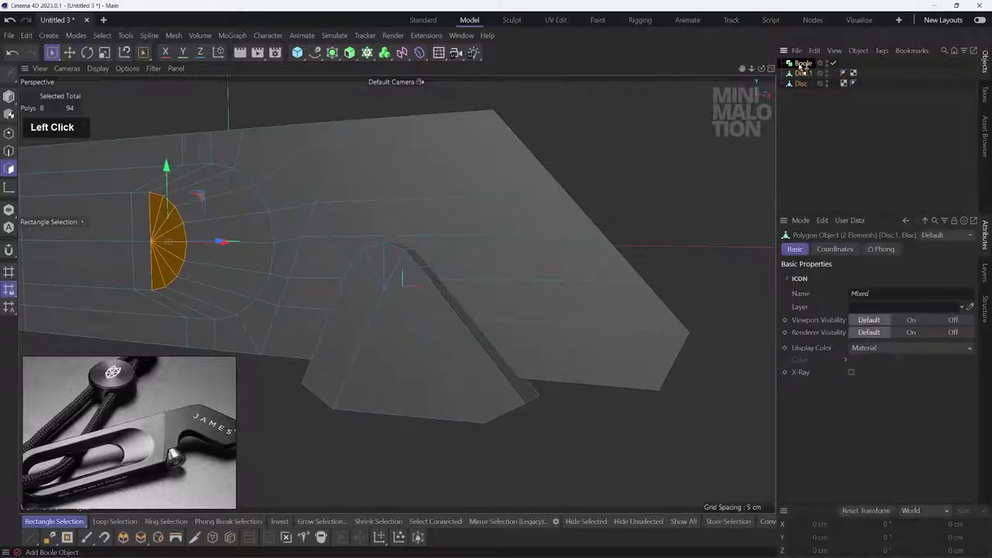
Step: Convert the Boole subtraction of the two discs into a new object via Current State to Object
double_click(810, 87)
left_click(813, 103)
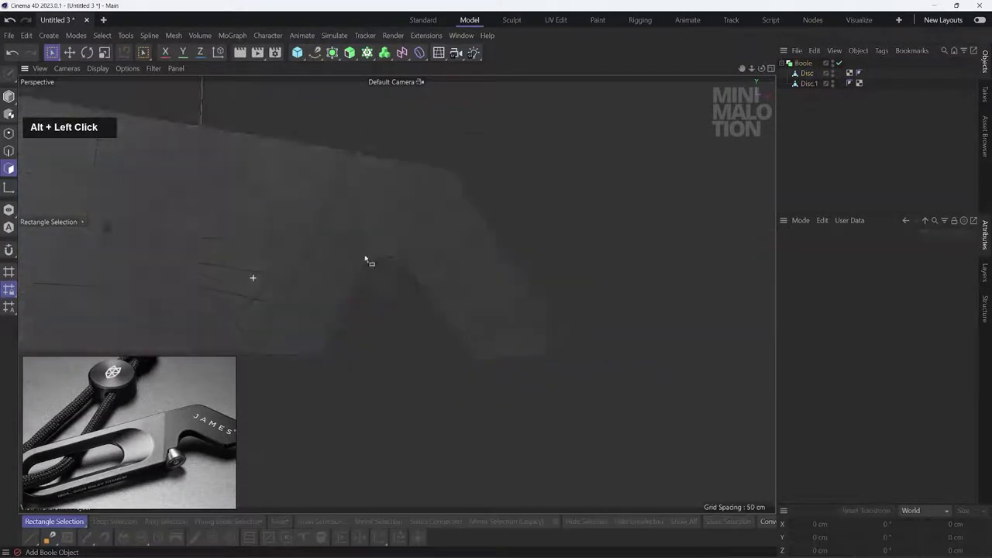
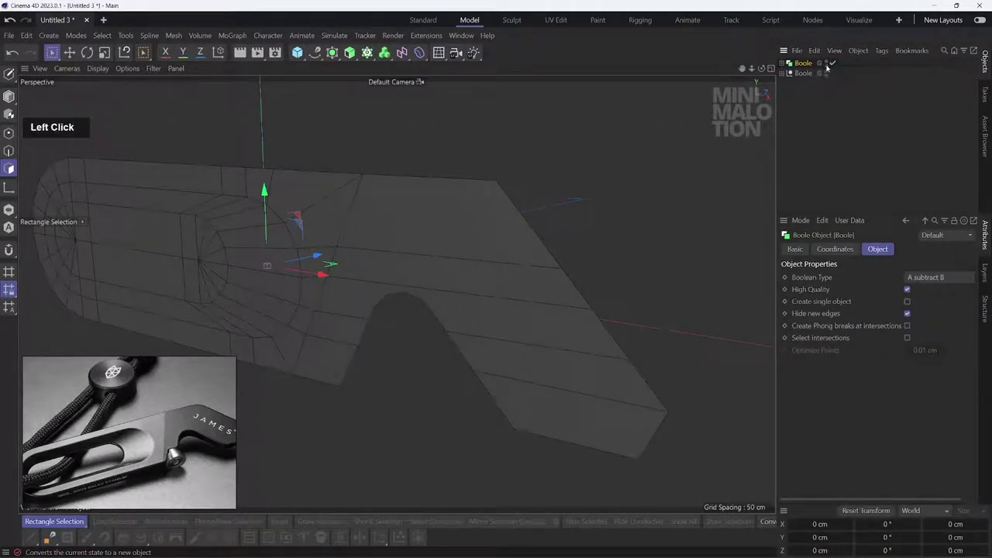
double_click(829, 68)
left_click(812, 89)
Step: Delete the leftover Boole parts so only the Disc mesh remains, renamed Disc
double_click(784, 76)
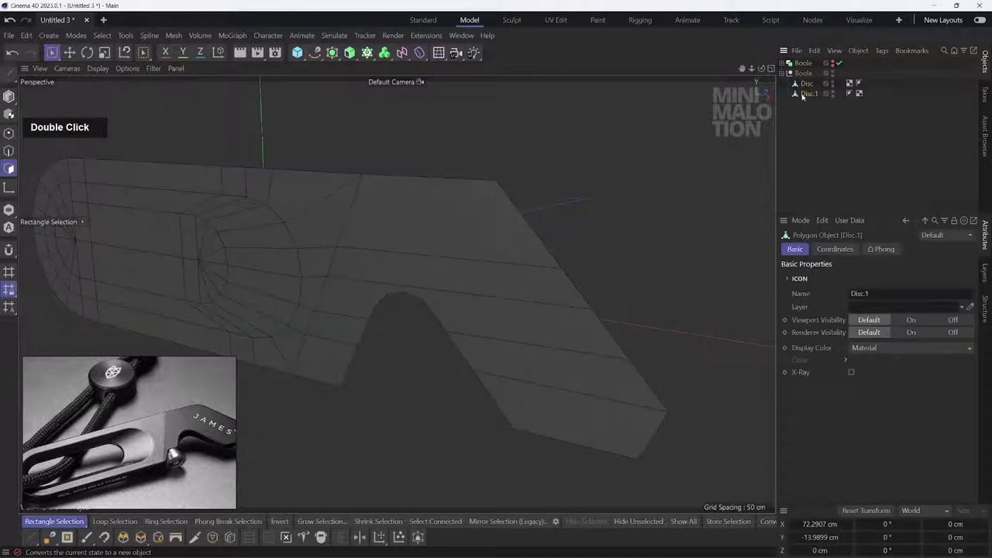
left_click(800, 70)
key("BackSpace")
left_click(799, 80)
double_click(803, 87)
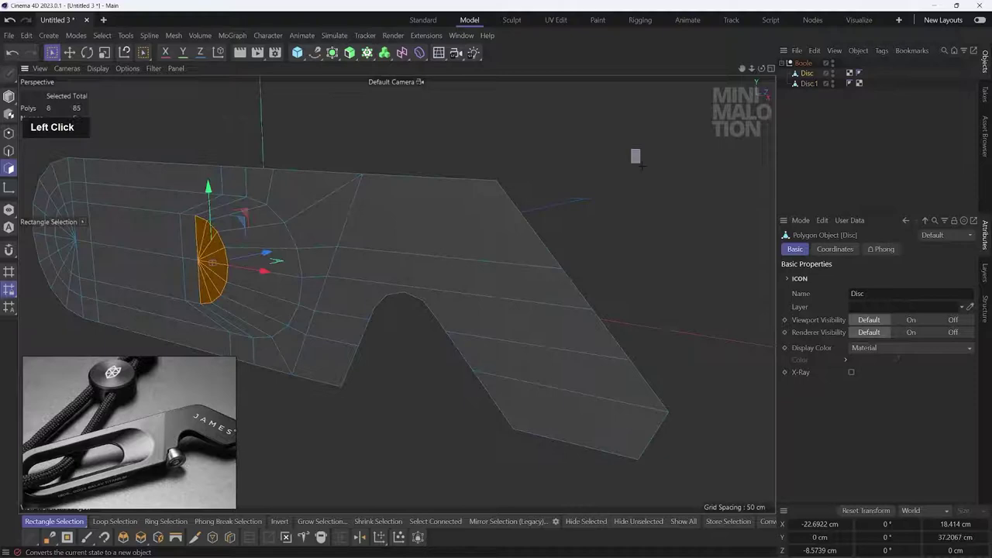
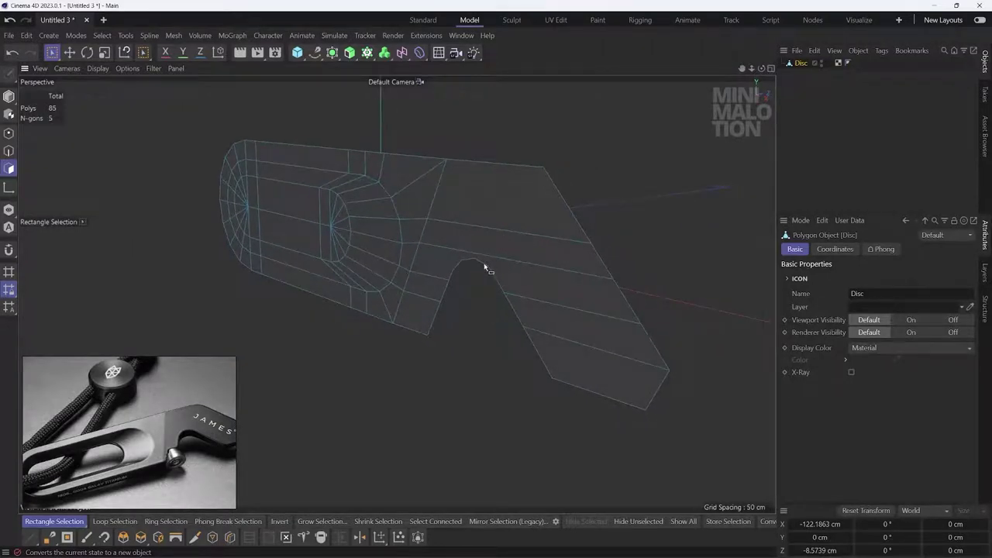
Step: Loop-select and slide the edges around the notch tip to follow its curve, then shift an edge strip in Top view
left_click(489, 264)
middle_click(474, 238)
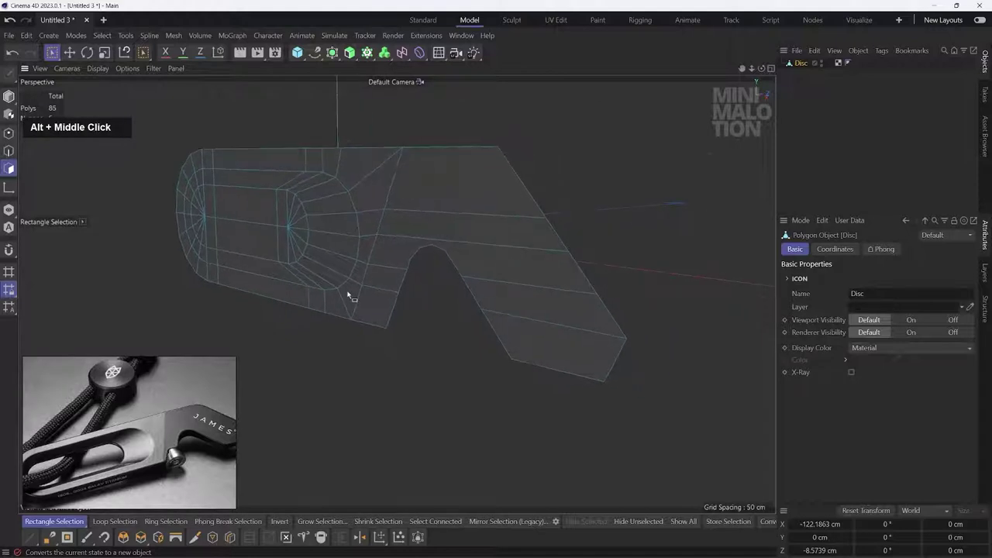
key("u")
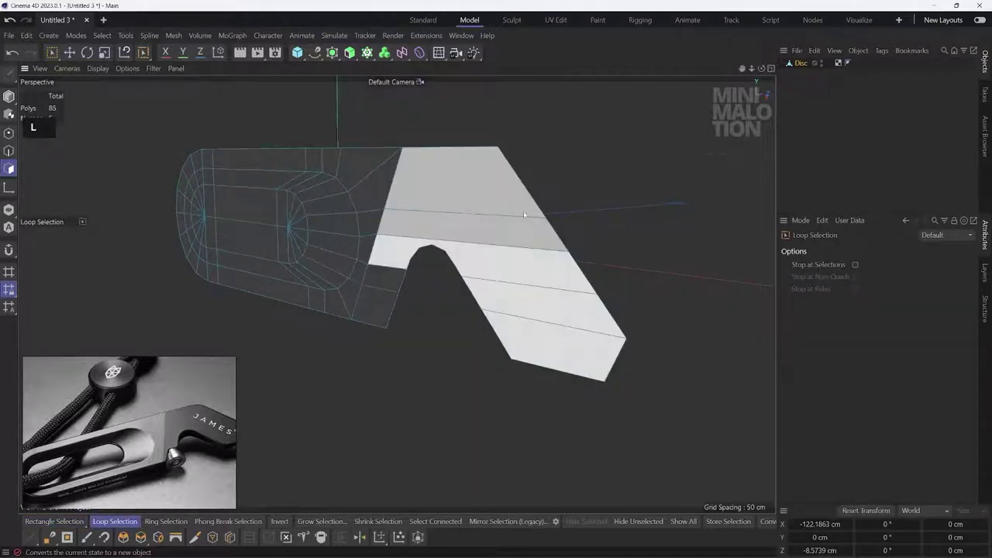
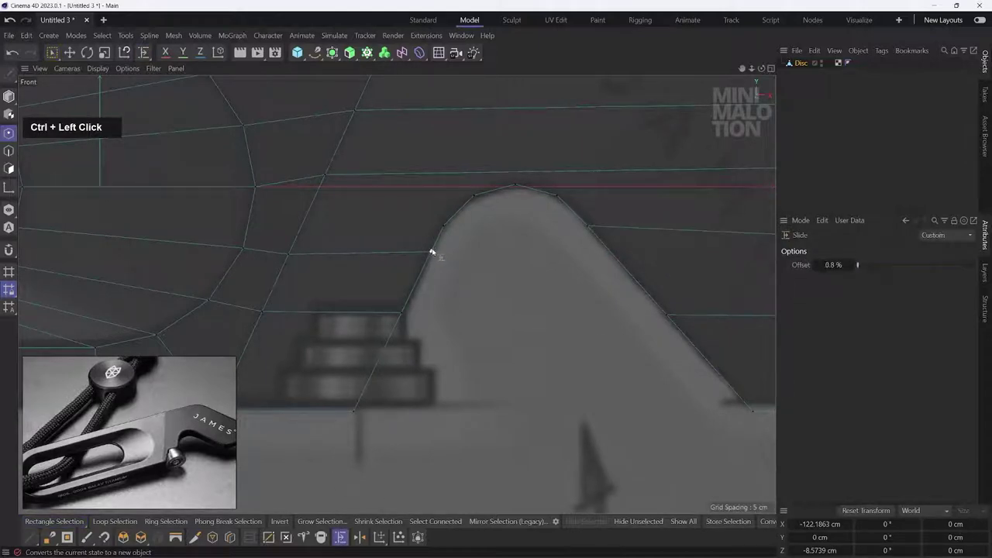
middle_click(546, 242)
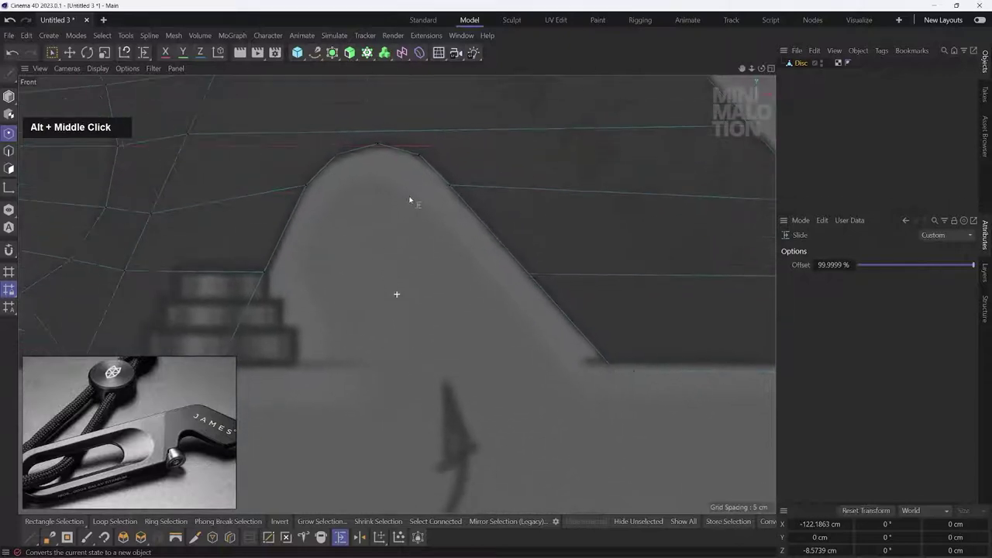
scroll("down", 3)
middle_click(482, 208)
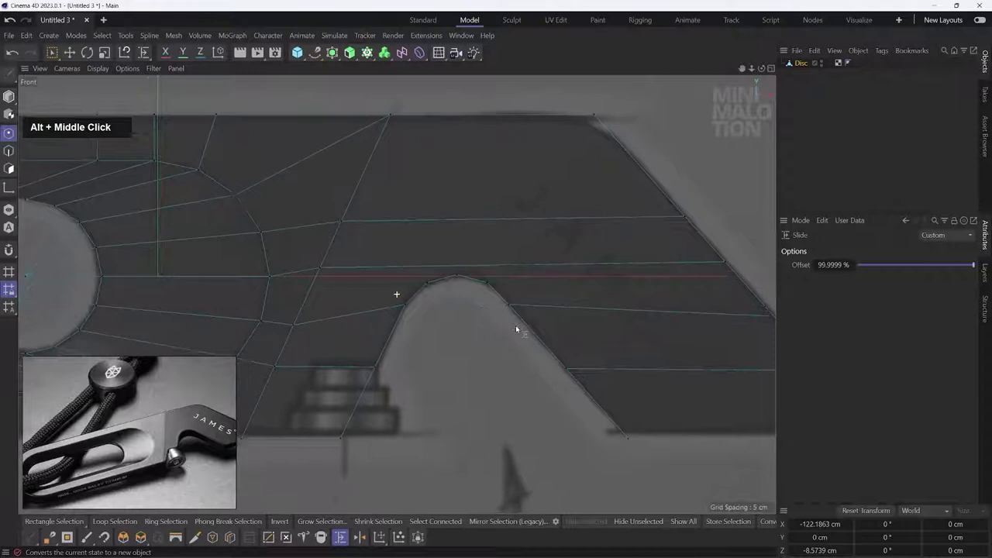
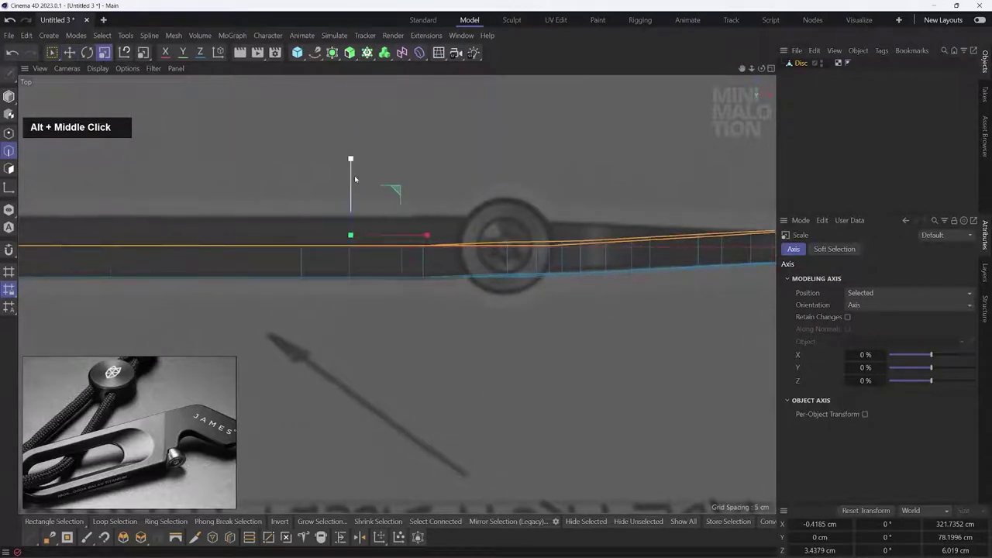
Step: Scale the end points in Top view so the body thickness tapers toward the opener end
left_click(353, 162)
key("ctrl+z")
left_click(356, 162)
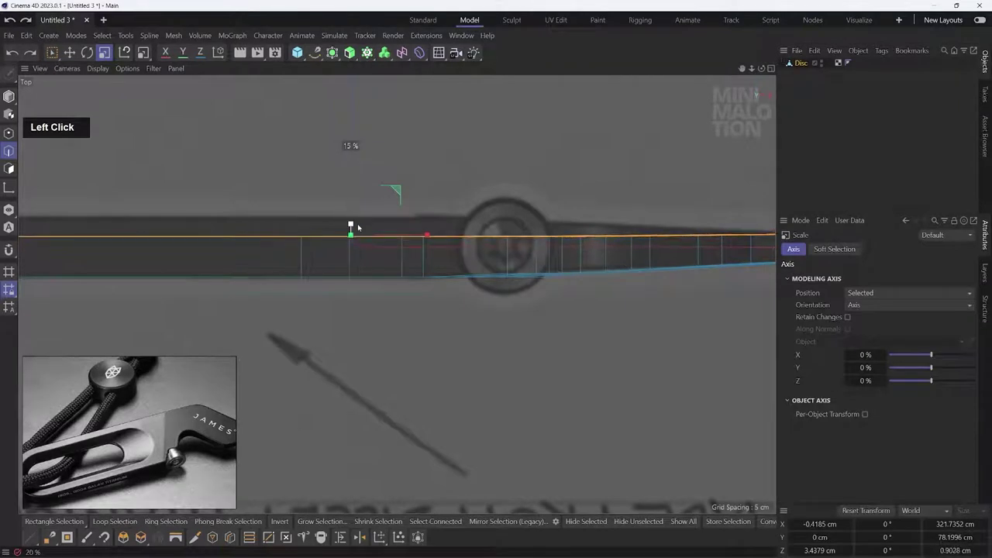
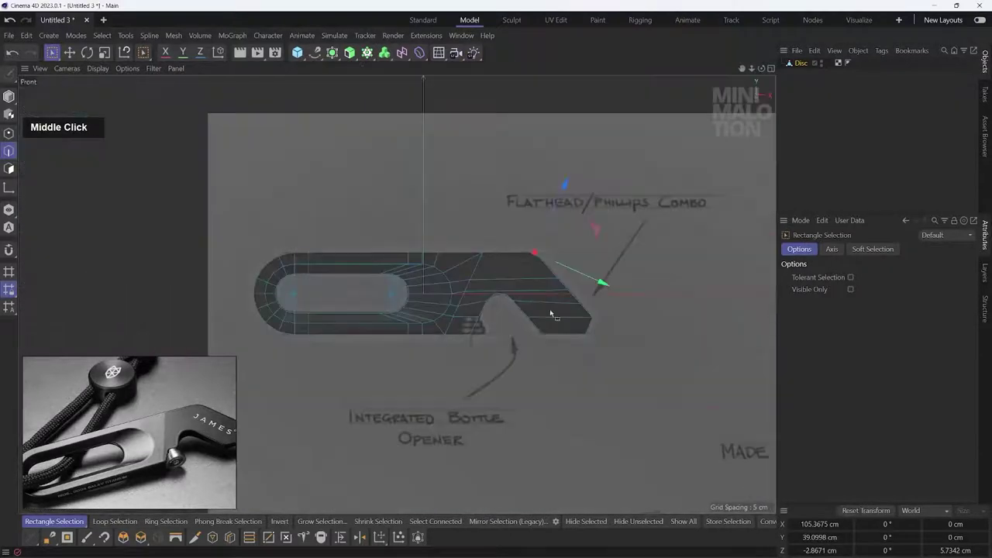
Step: Bevel the top edge of the opener head with an Offset around 10 cm
scroll("up", 3)
right_click(580, 232)
left_click(609, 171)
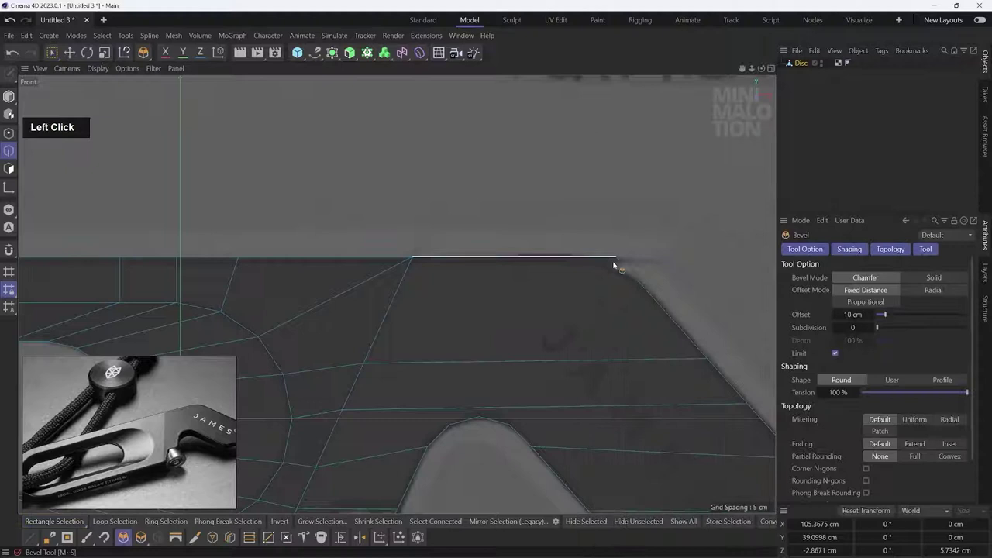
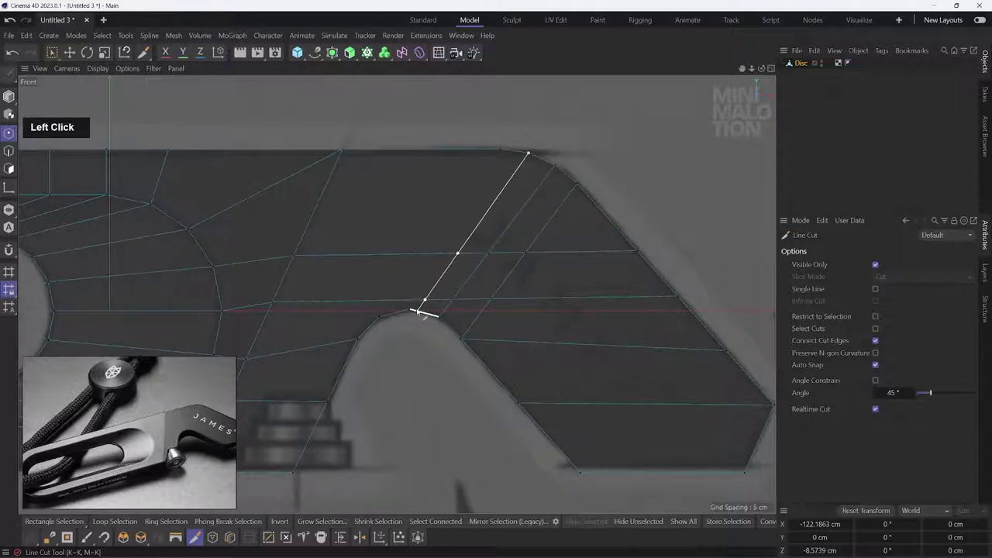
Step: Line-cut a diagonal edge from the top edge down to the hook tip
key("Escape")
left_click(505, 150)
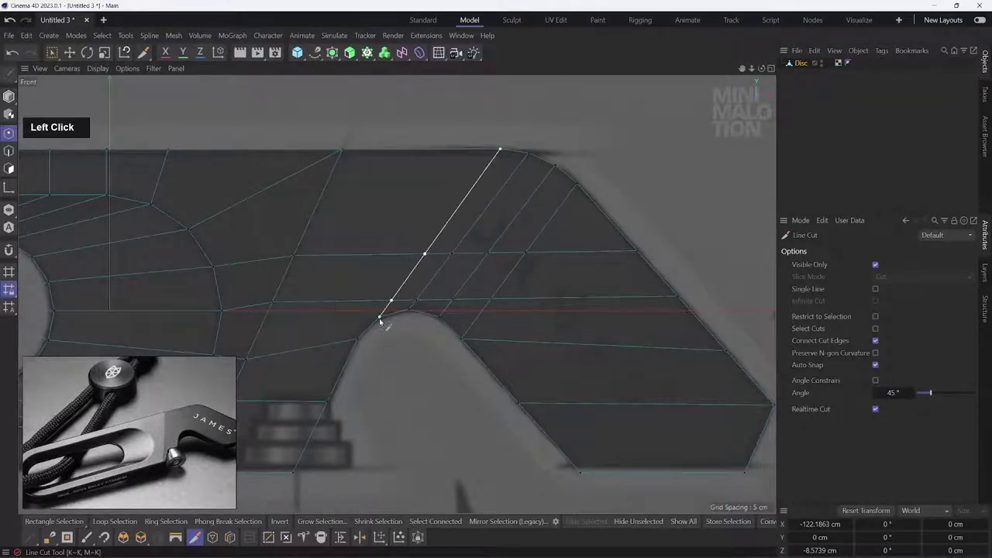
key("Escape")
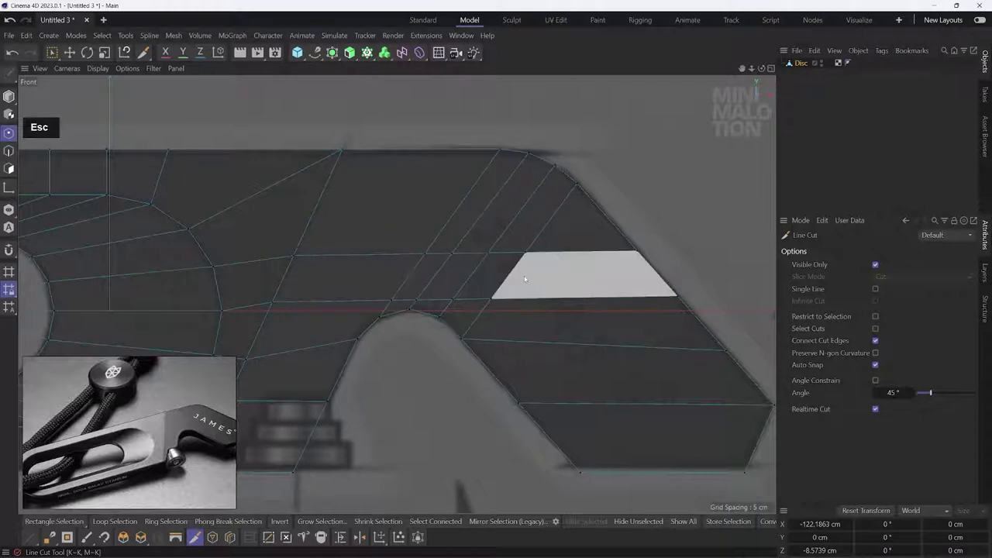
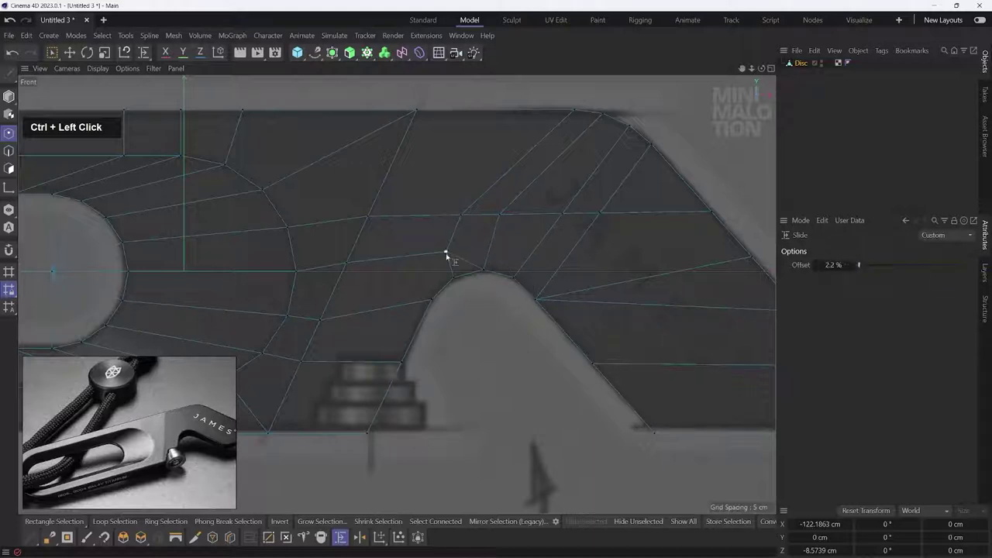
Step: Dissolve the stray vertical edge above the hook
middle_click(585, 244)
scroll("up", 3)
left_click(58, 55)
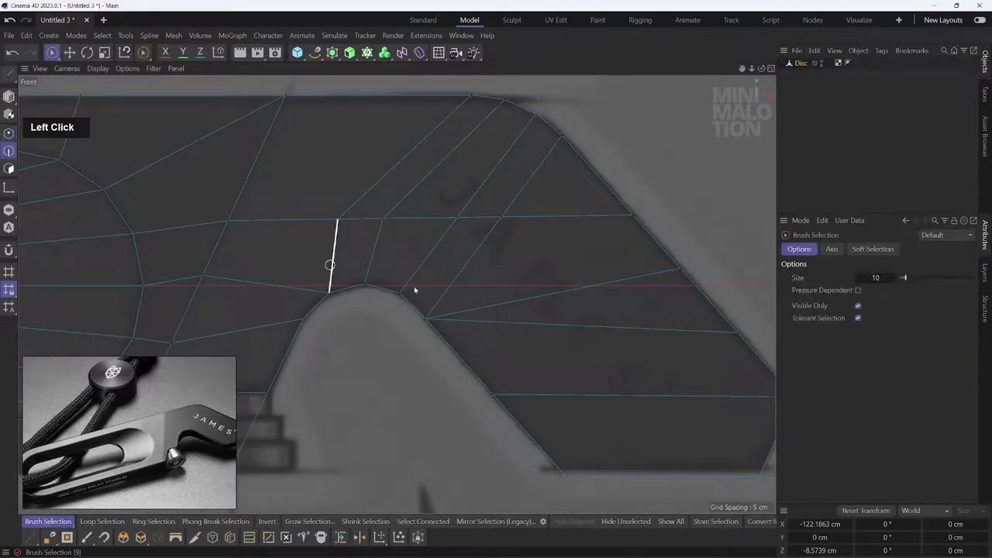
right_click(568, 252)
left_click(610, 273)
Step: Slide the remaining edges to even out the mesh flow of the opener head
scroll("down", 3)
middle_click(459, 291)
scroll("up", 3)
middle_click(494, 324)
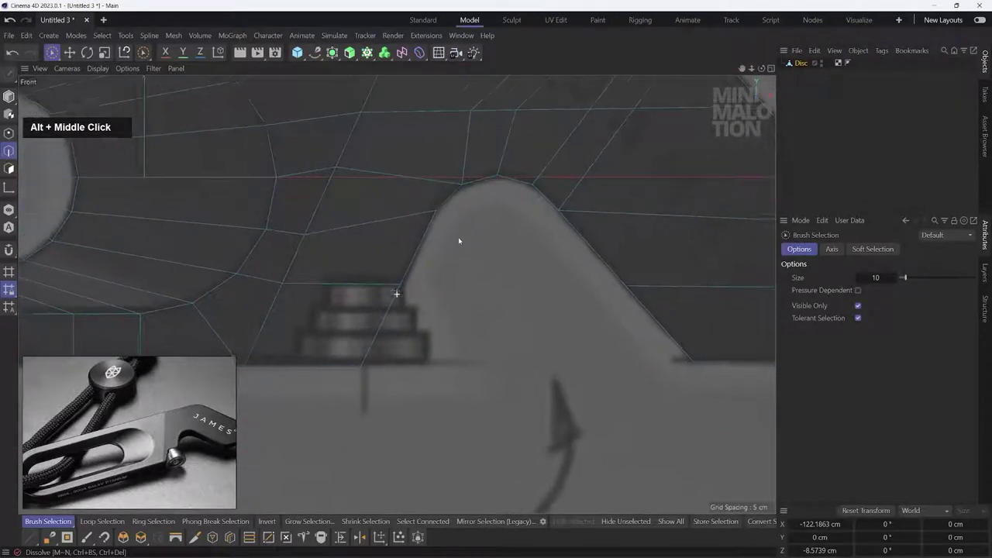
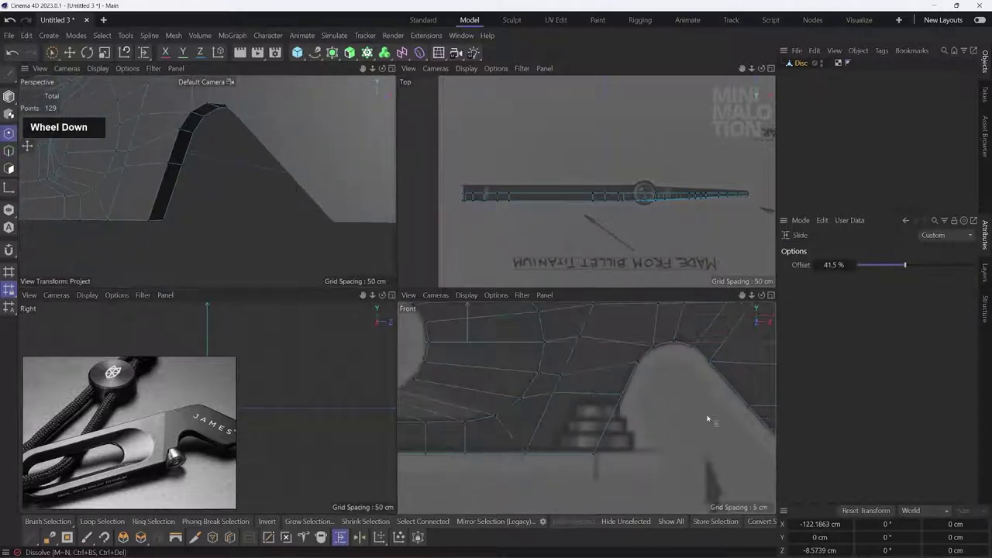
middle_click(710, 417)
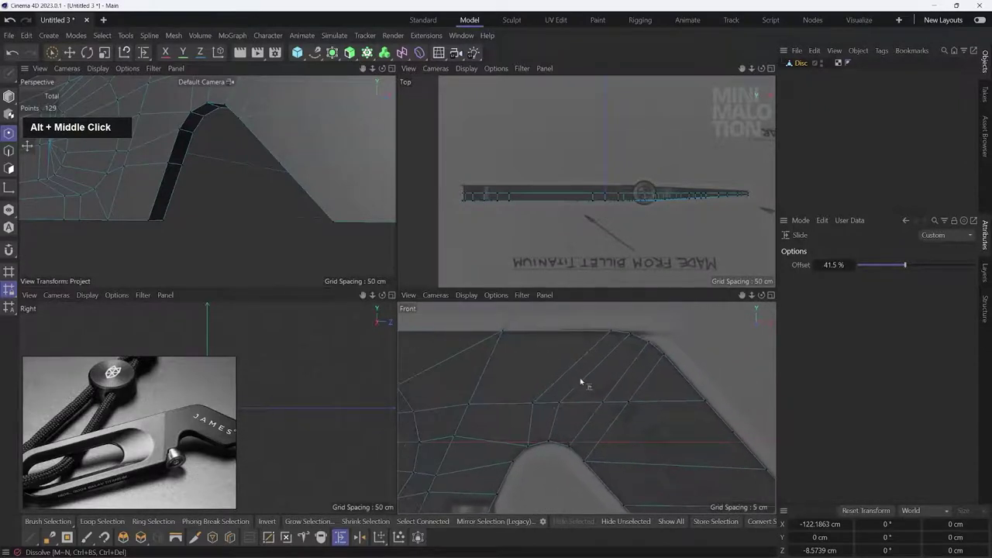
scroll("down", 3)
middle_click(268, 199)
scroll("down", 3)
left_click(325, 182)
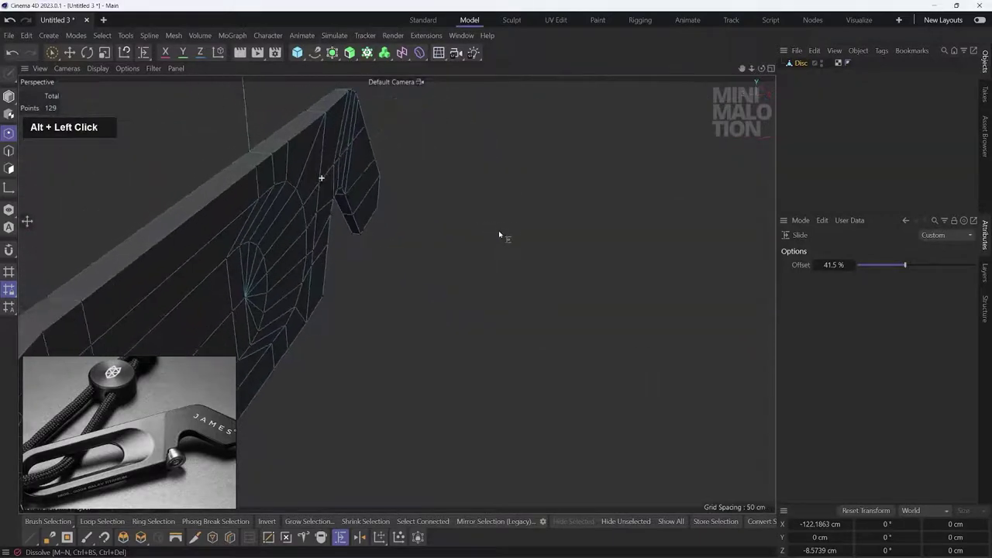
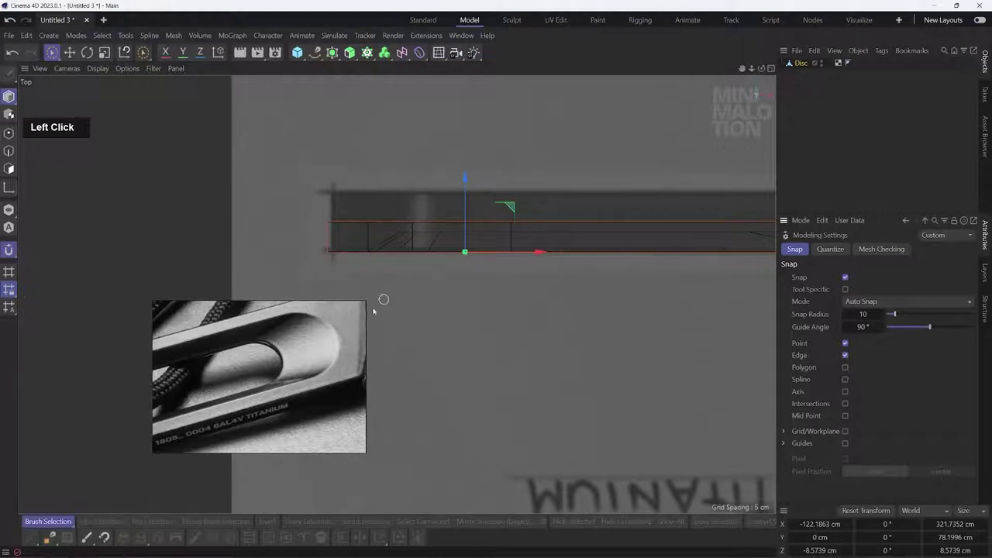
Step: Parent the Disc under a Symmetry object and delete the slot-filling polygons to make a through-hole
right_click(265, 338)
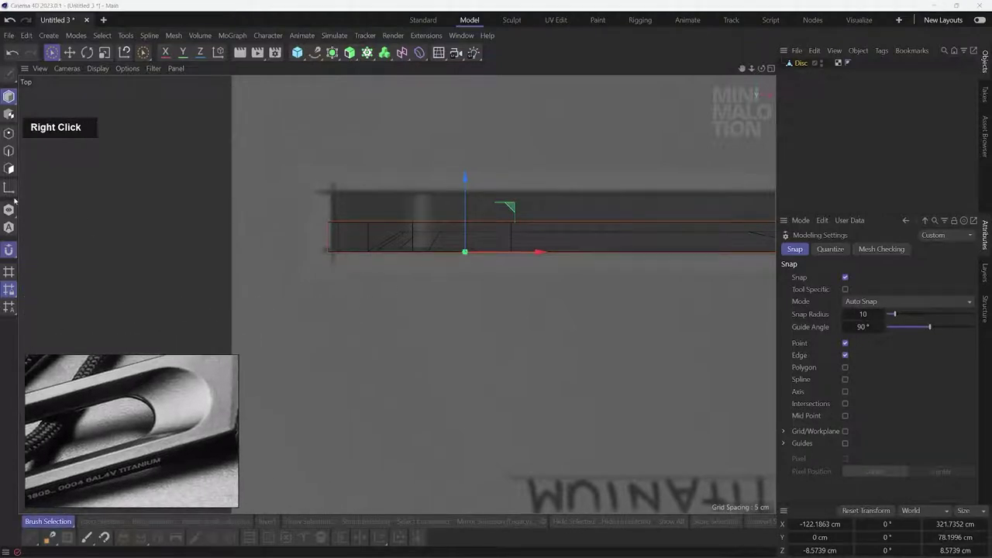
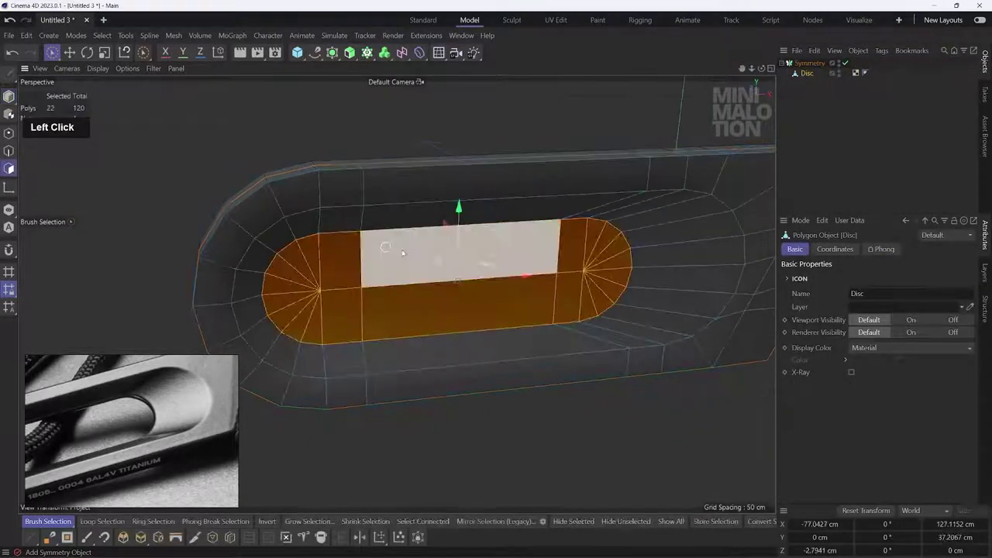
key("BackSpace")
left_click(545, 284)
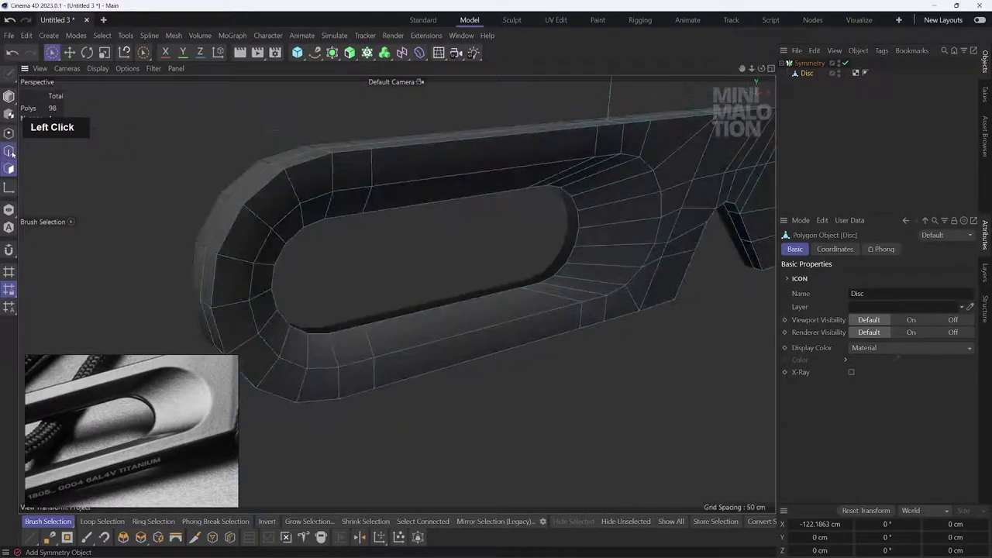
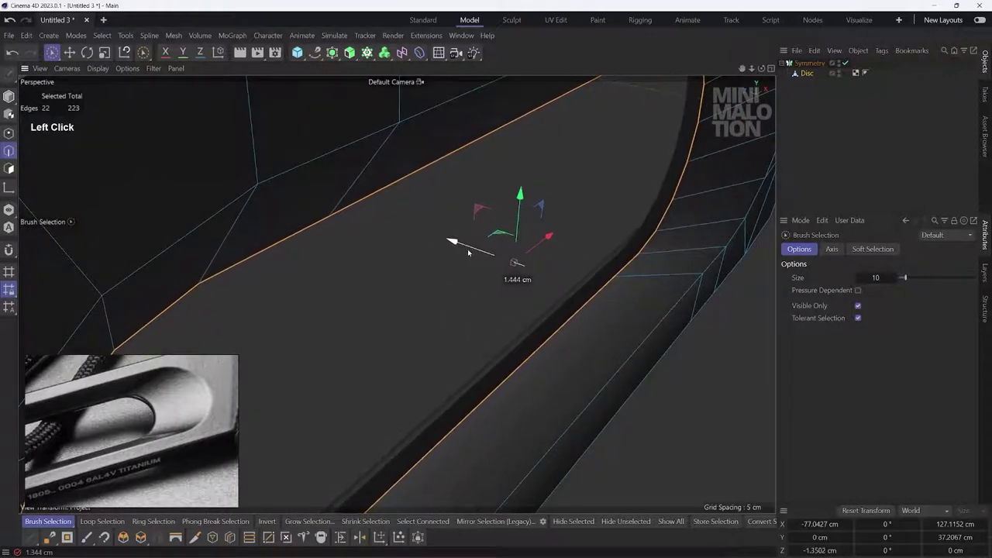
Step: Set the Symmetry object's Mirror Plane to XY and check the mirrored body
scroll("down", 3)
left_click(634, 252)
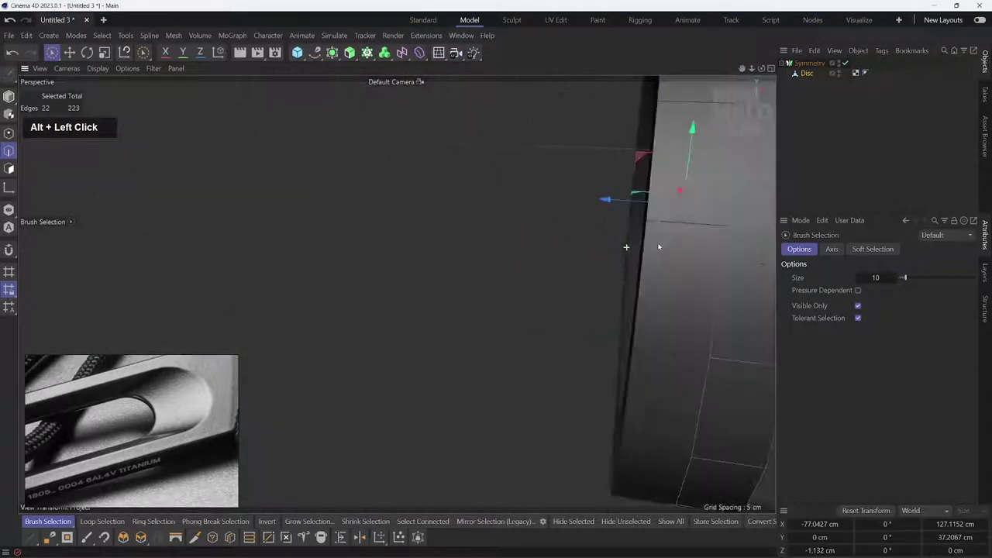
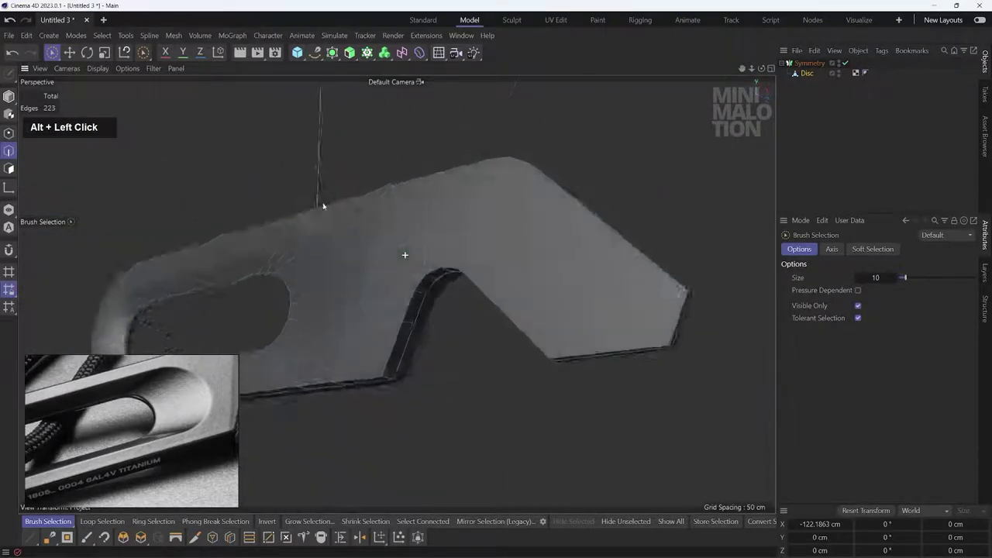
middle_click(374, 245)
left_click(503, 229)
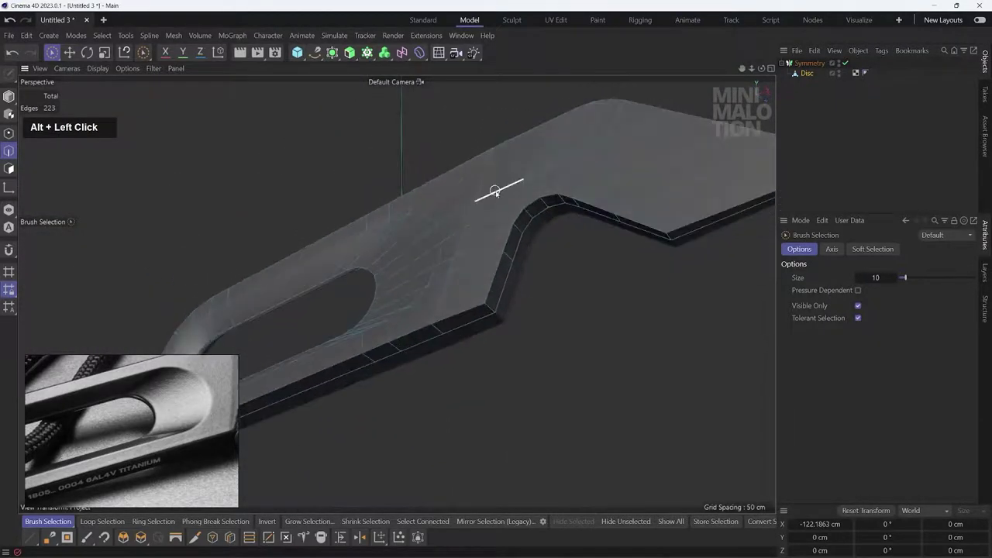
scroll("down", 3)
left_click(561, 217)
scroll("up", 3)
left_click(429, 253)
Step: Collapse the Symmetry setup with Current State to Object into a single Disc mesh
middle_click(470, 256)
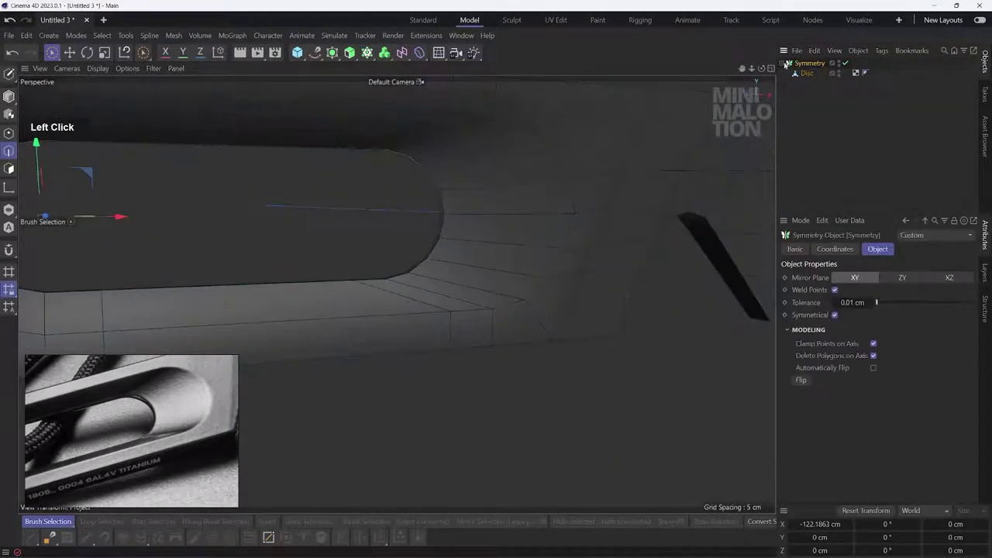
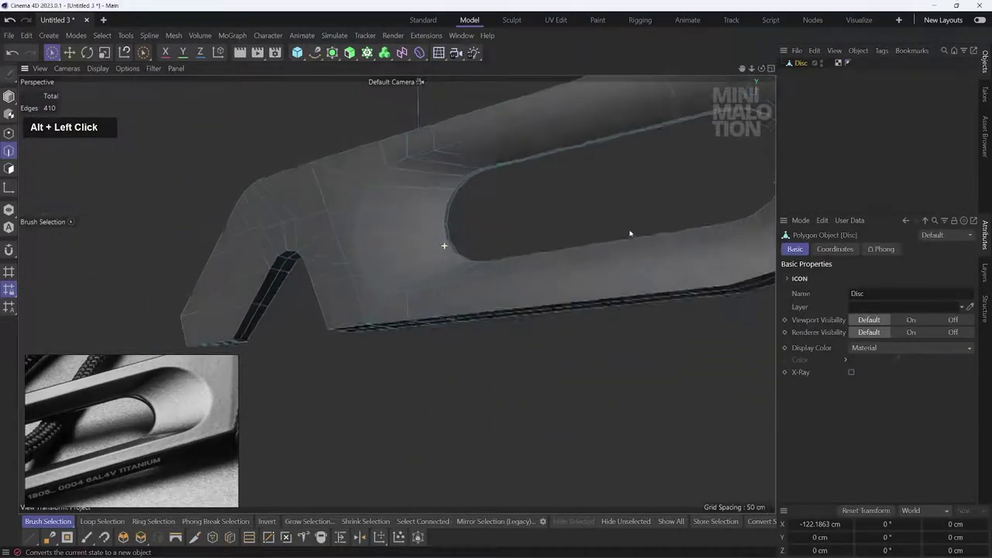
scroll("up", 3)
left_click(454, 251)
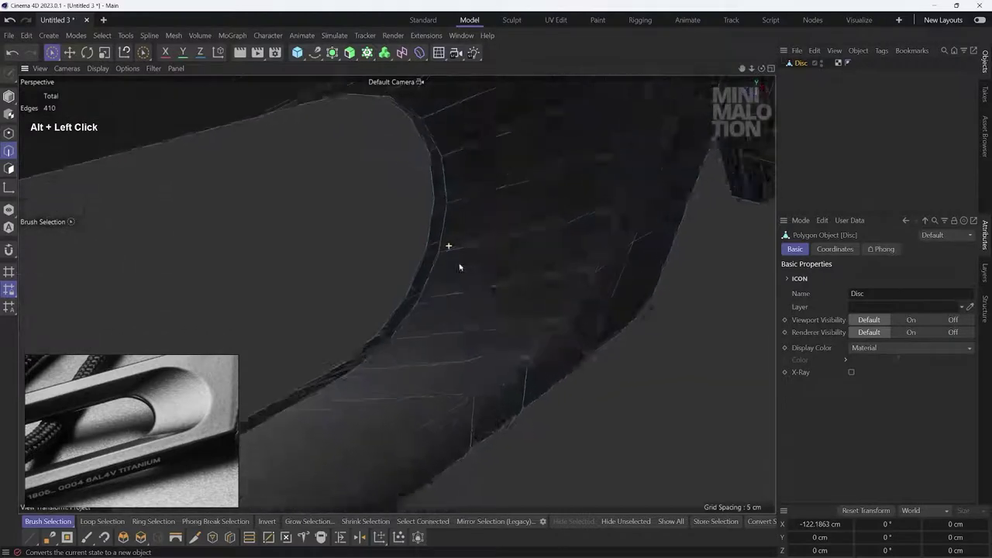
scroll("down", 3)
left_click(611, 232)
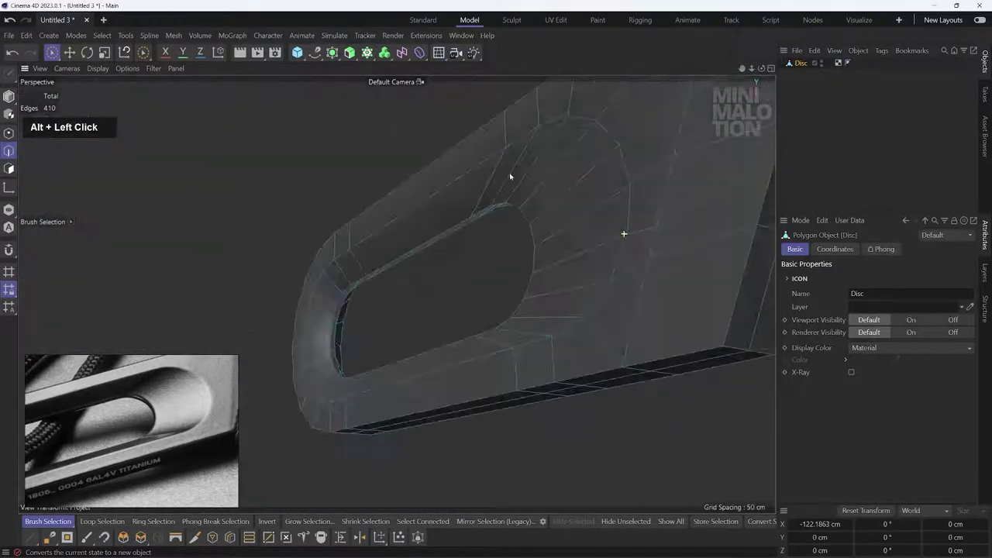
middle_click(500, 229)
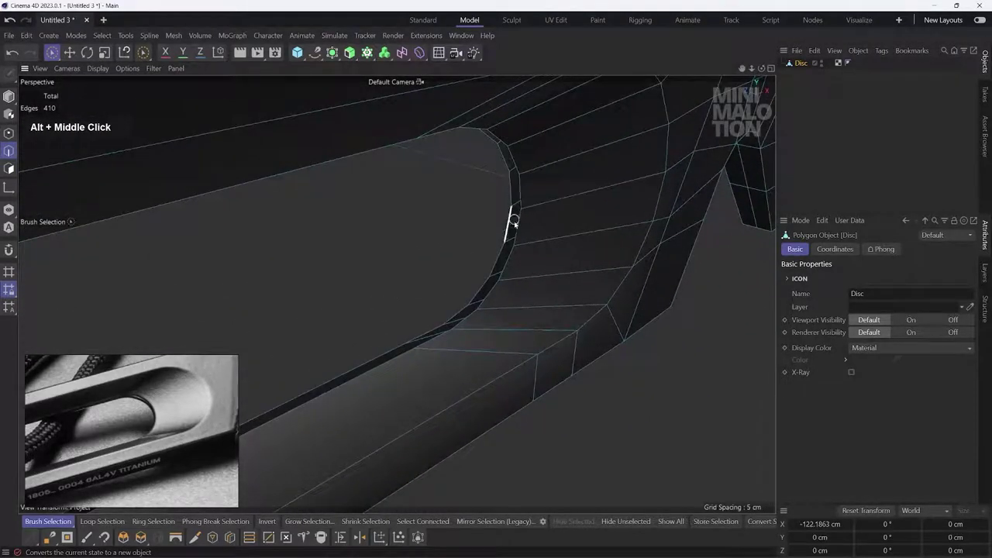
left_click(103, 34)
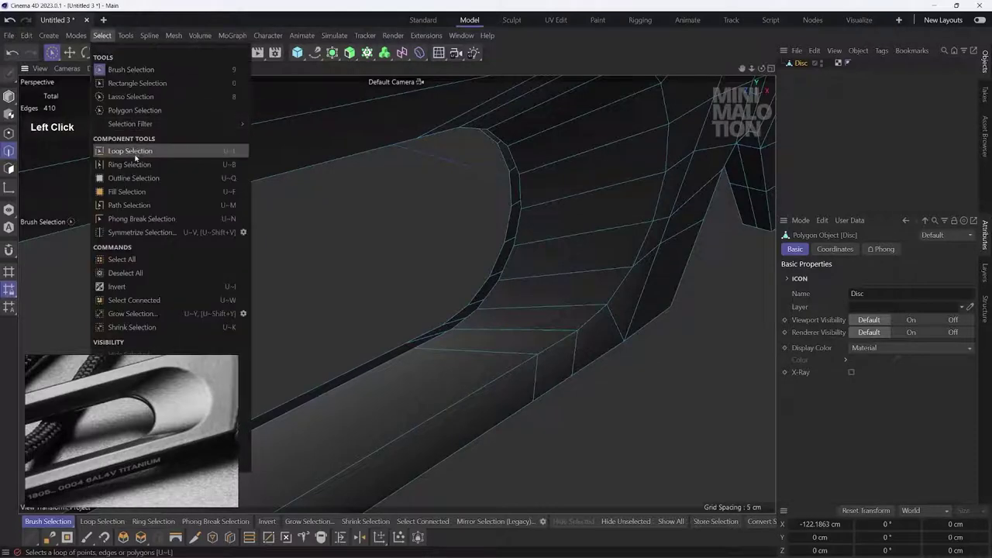
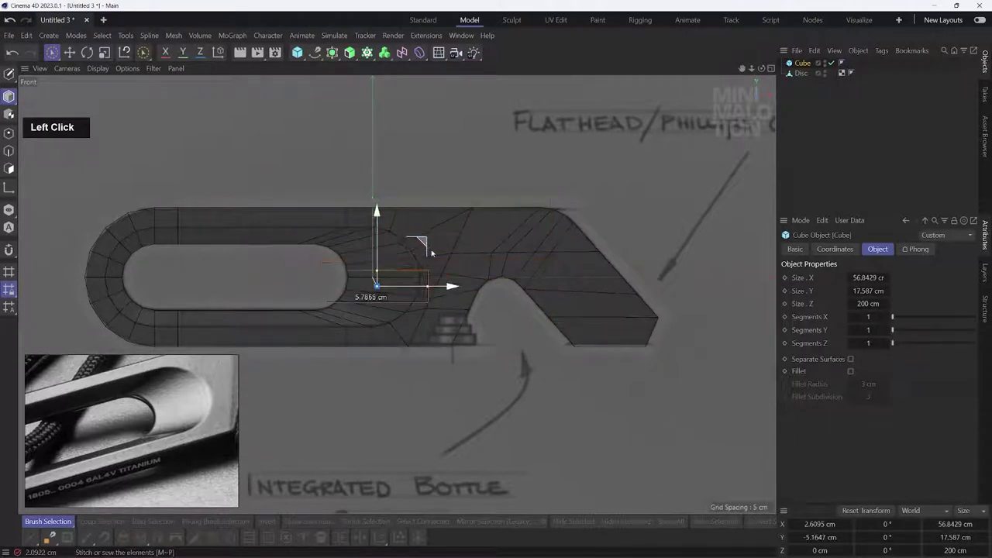
Step: Resize the Cube's Size X/Y to cover the stepped screw-head outline in the front view
scroll("up", 3)
left_click(490, 327)
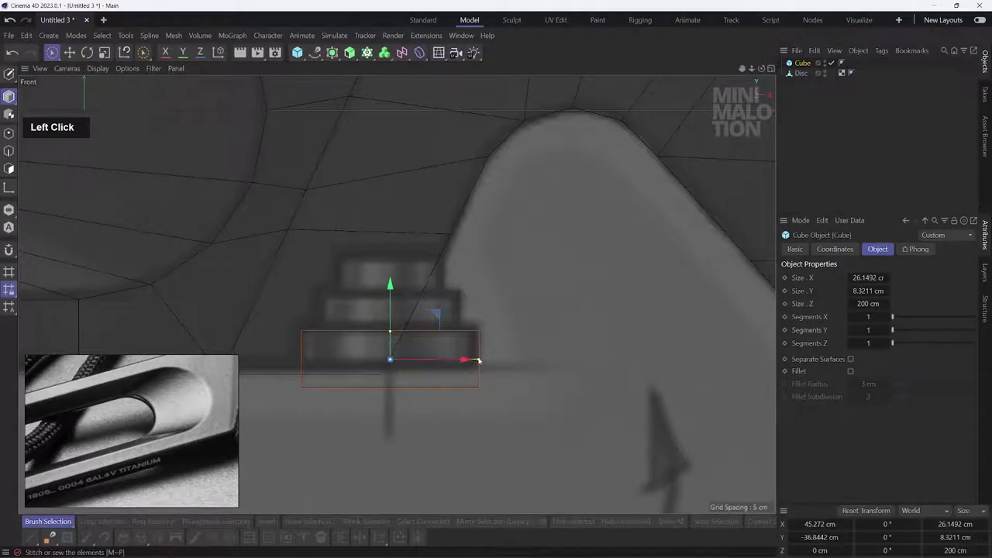
middle_click(462, 321)
scroll("up", 3)
middle_click(526, 332)
left_click(498, 320)
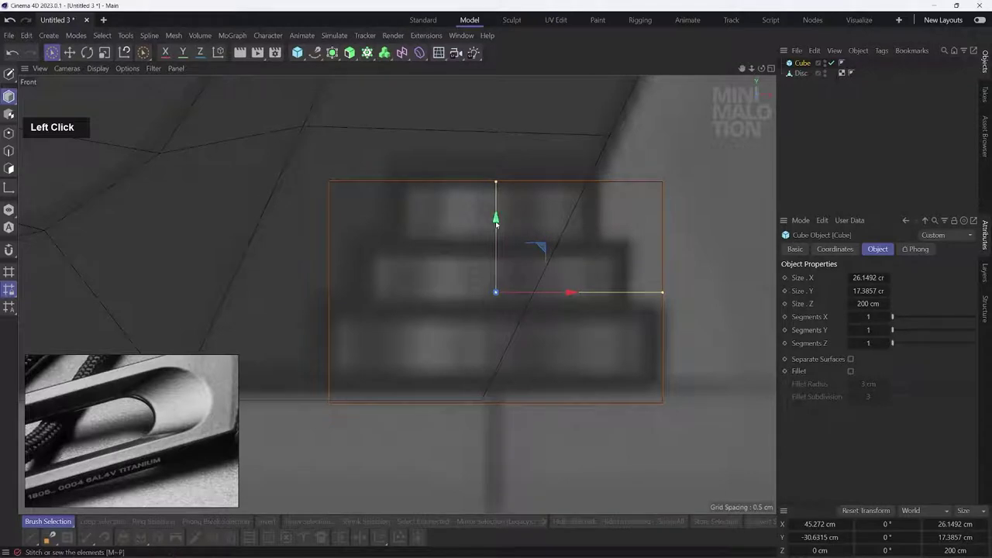
middle_click(521, 238)
left_click(479, 180)
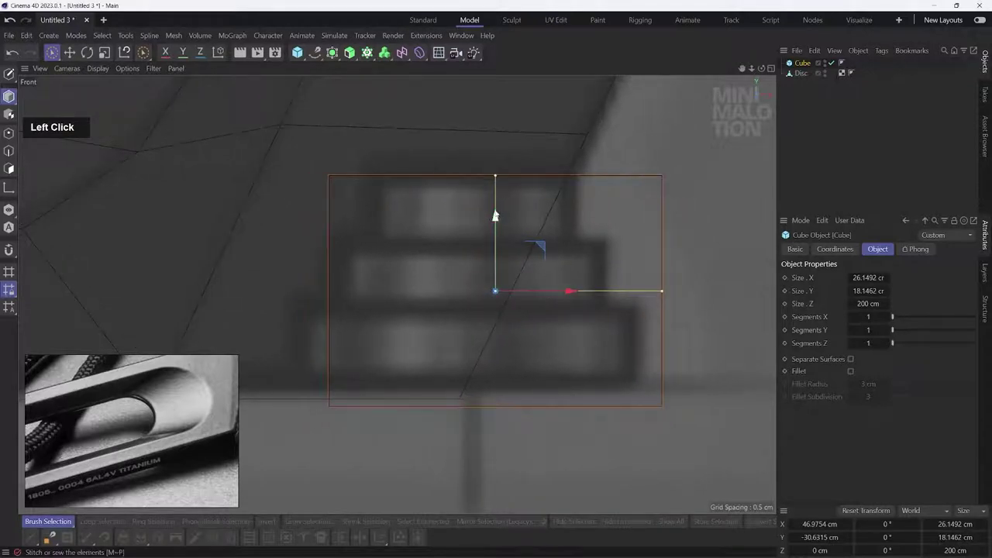
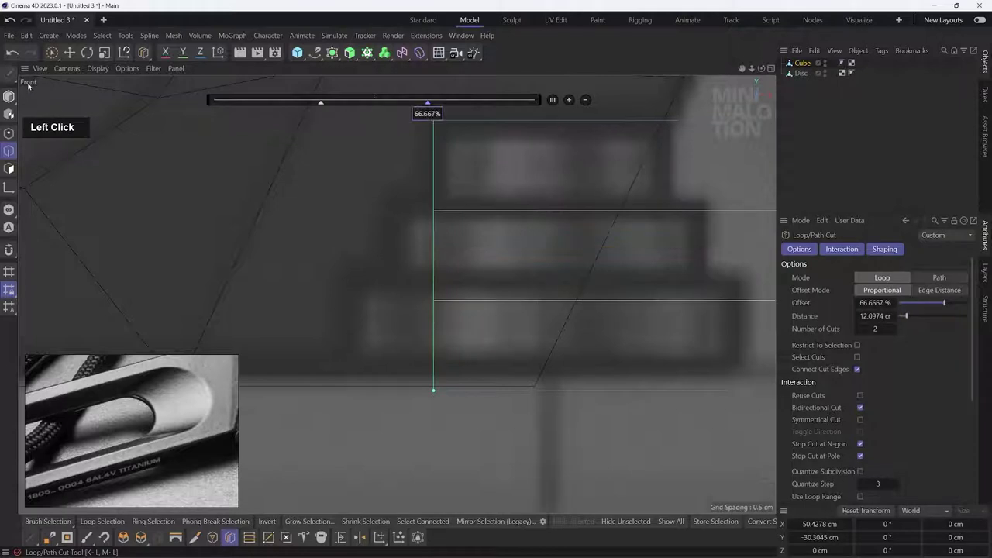
Step: Frame the cube and disc in the viewport before connecting them into one mesh
scroll("down", 3)
middle_click(357, 200)
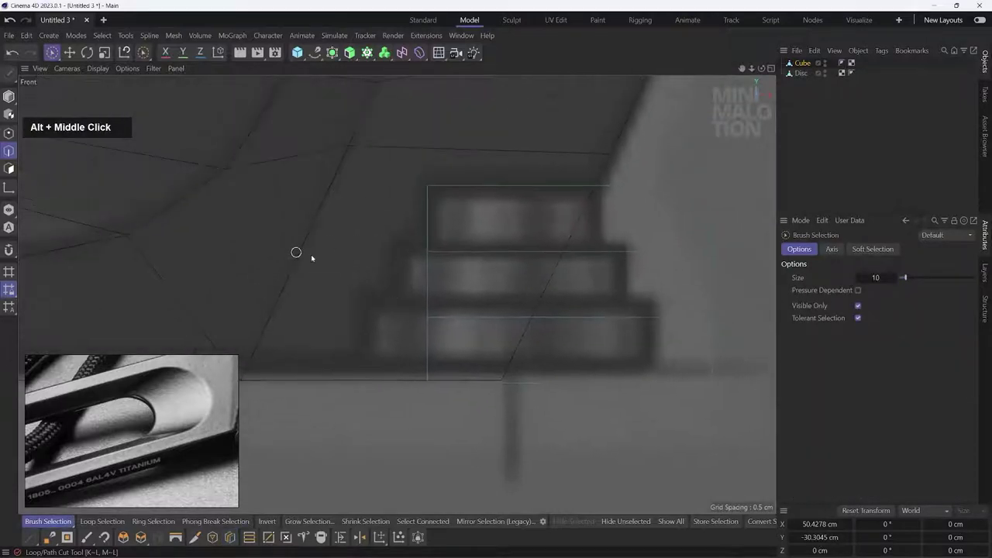
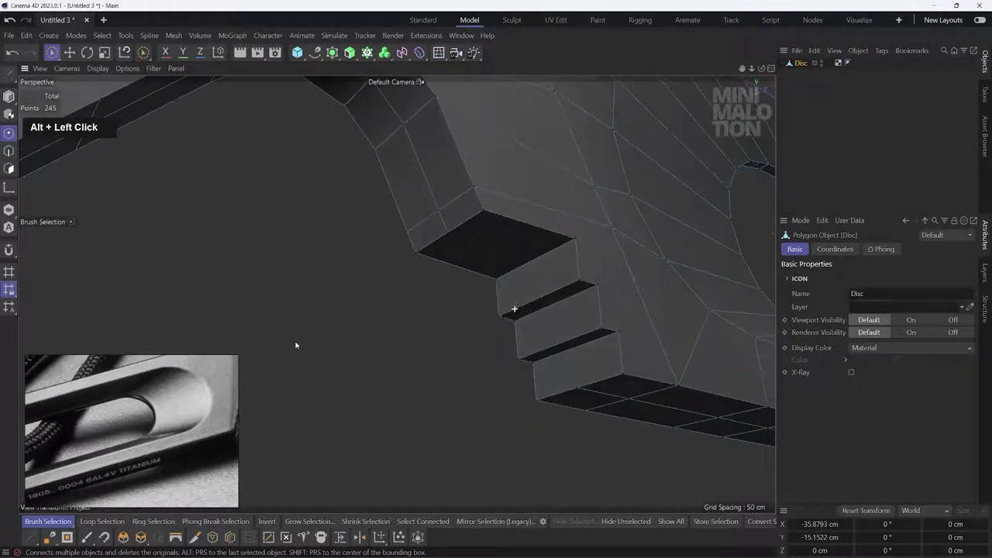
middle_click(522, 297)
left_click(463, 240)
middle_click(461, 267)
right_click(562, 263)
left_click(527, 320)
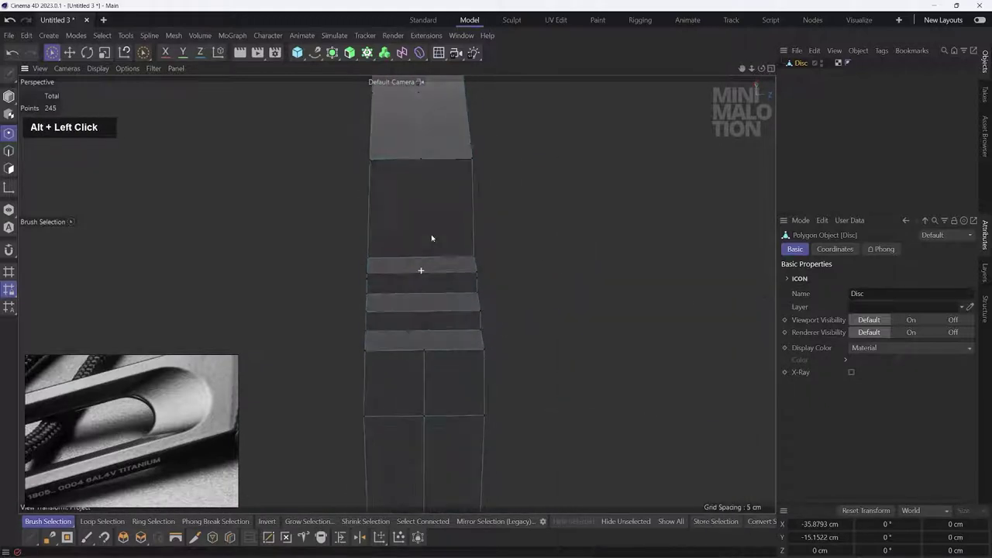
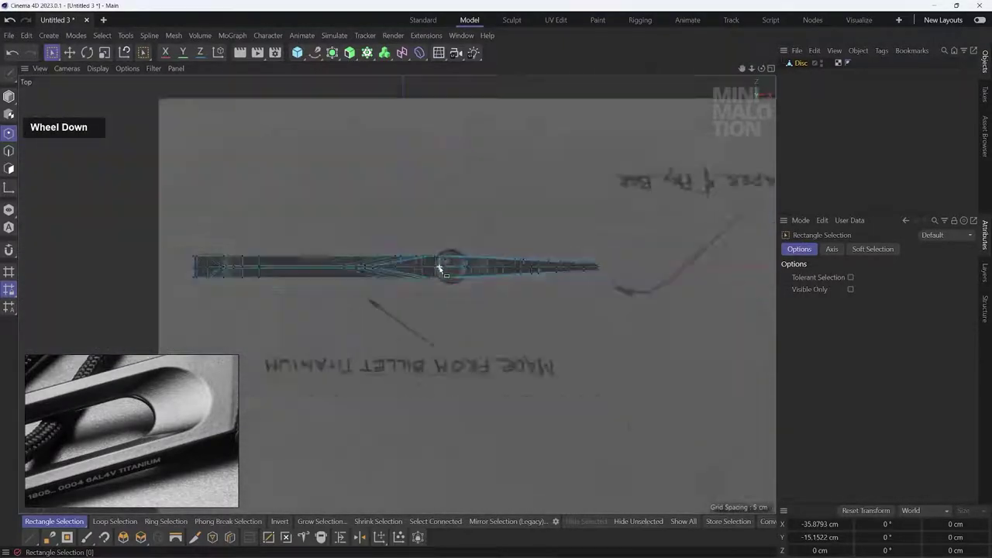
Step: Select the disc's centre-line points and set their Z position to 0
scroll("up", 3)
left_click(101, 250)
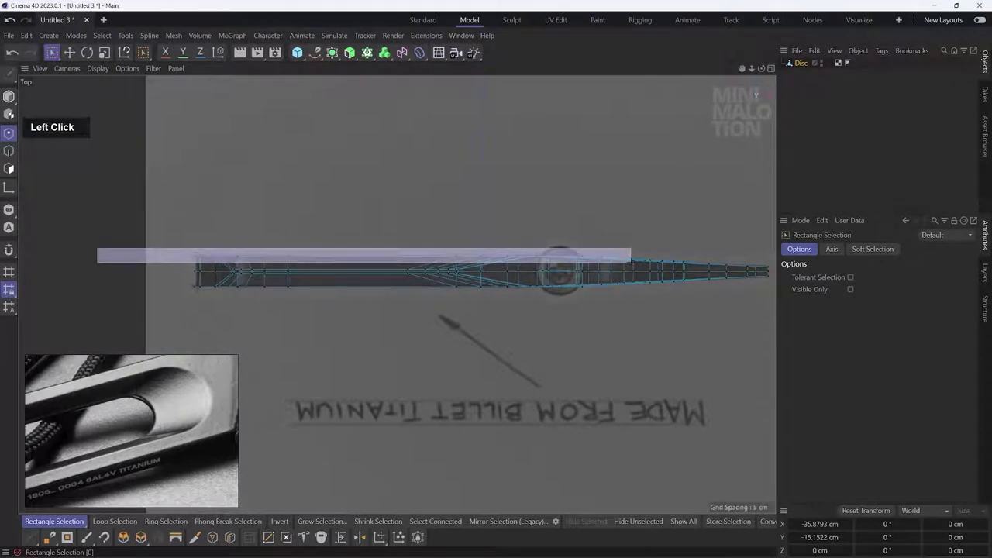
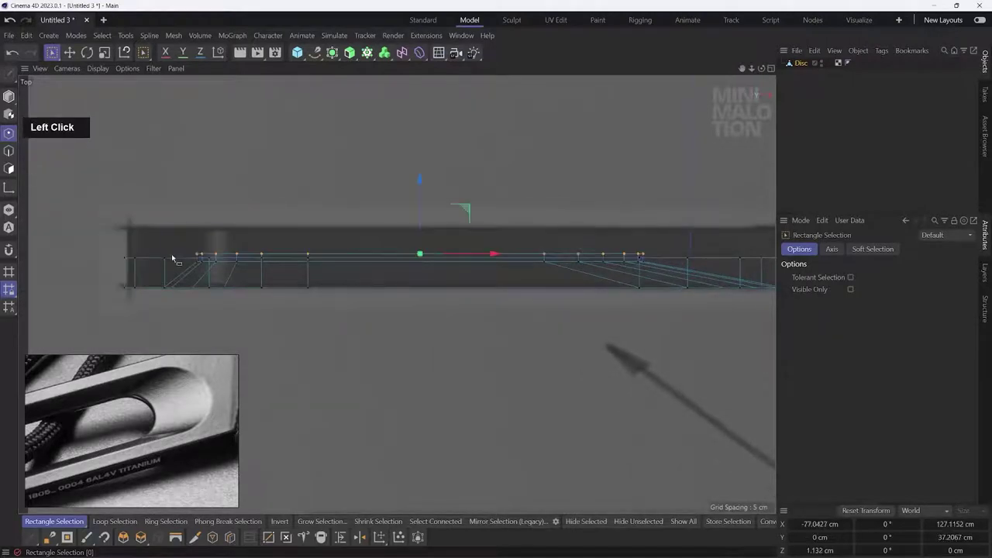
key("BackSpace")
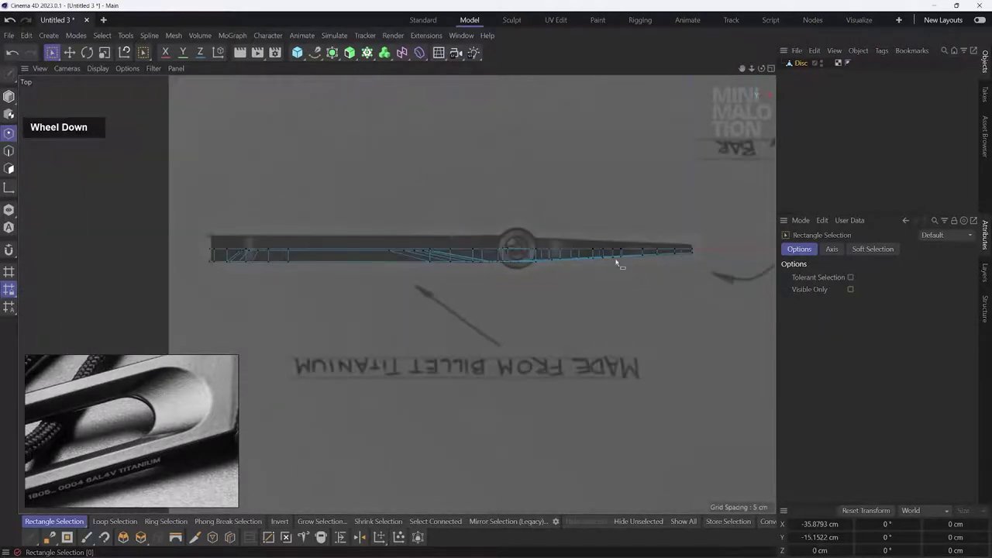
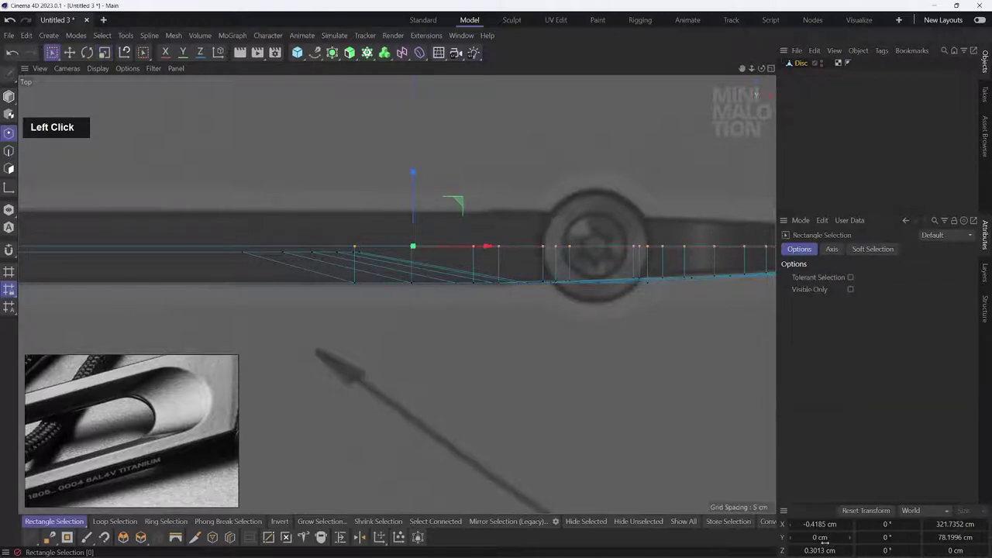
key("0")
key("Return")
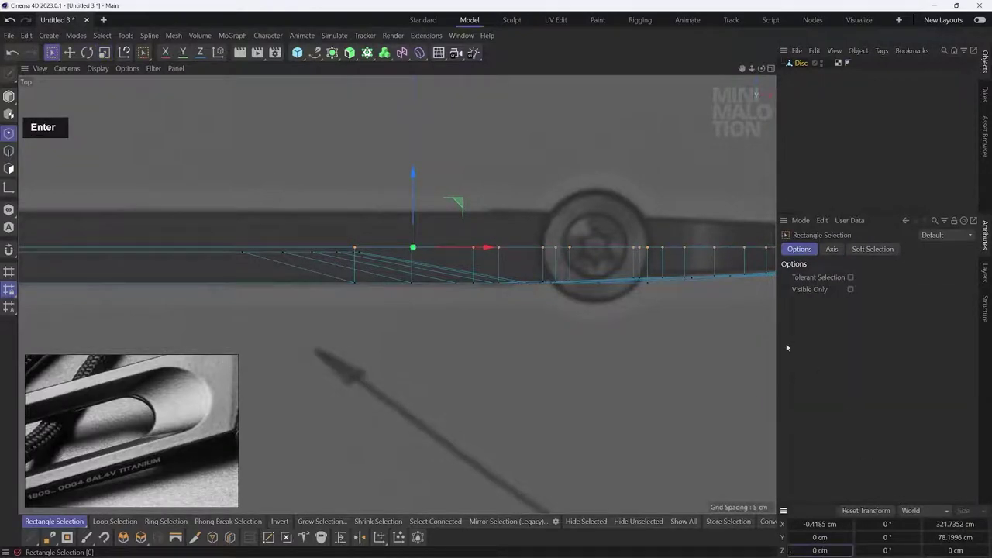
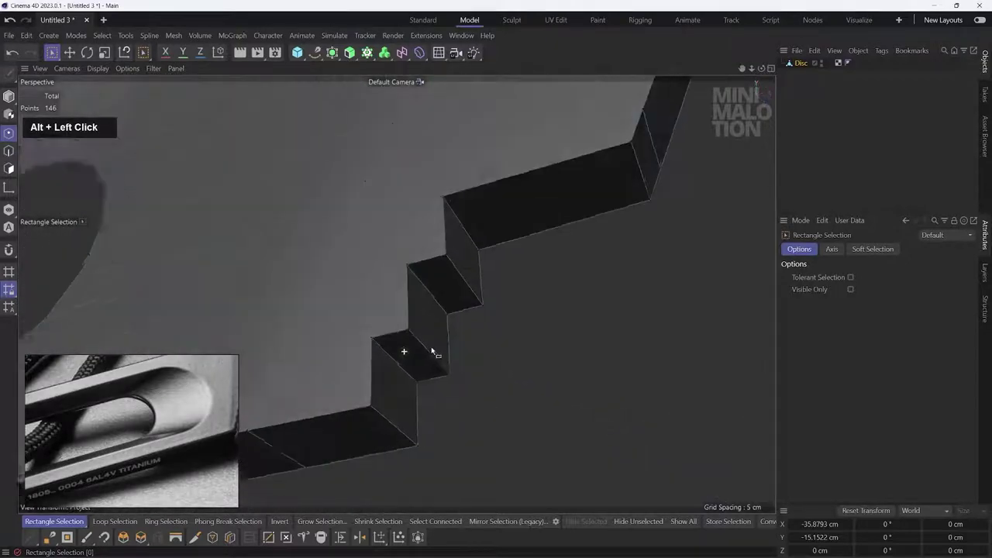
Step: Parent the Disc under a Symmetry object mirroring across the XY plane
scroll("down", 3)
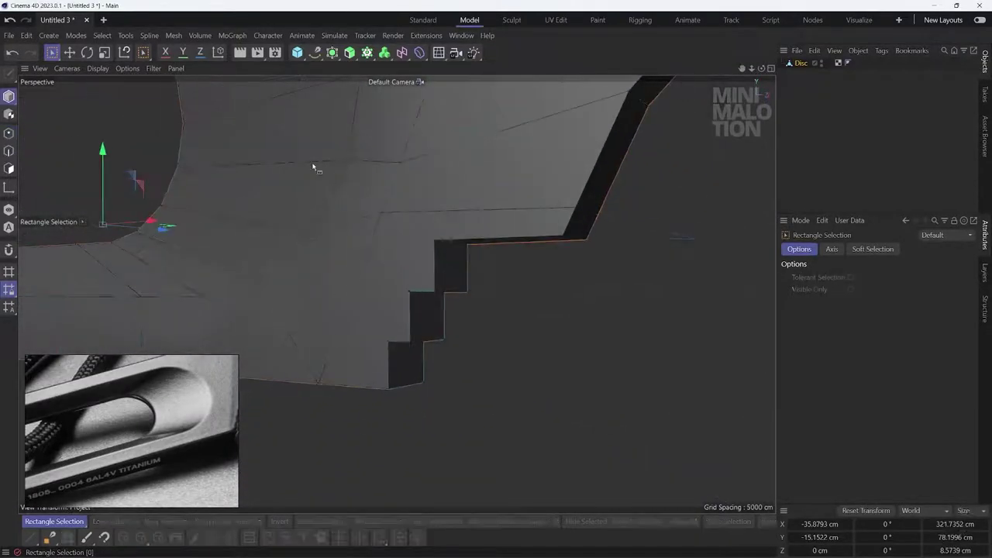
middle_click(553, 148)
scroll("down", 3)
left_click(339, 58)
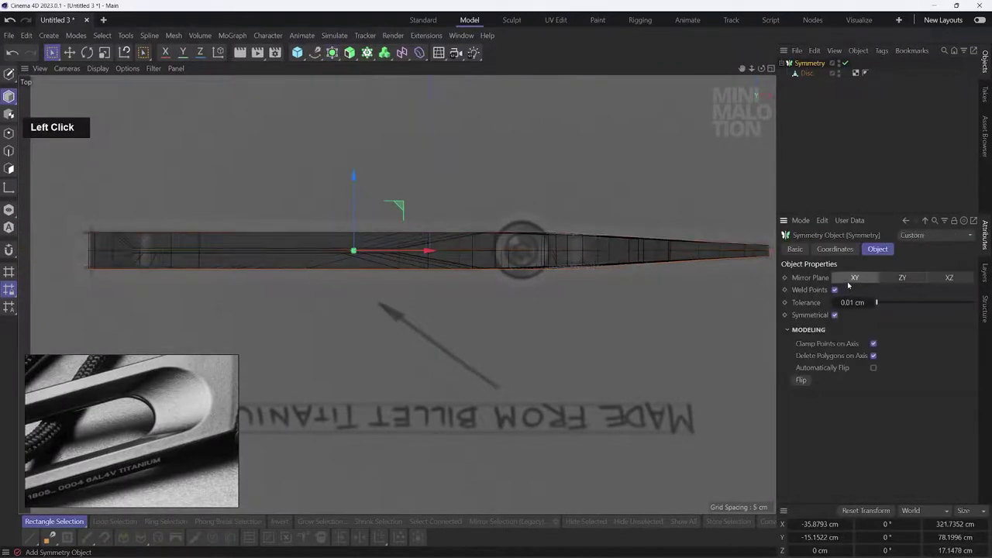
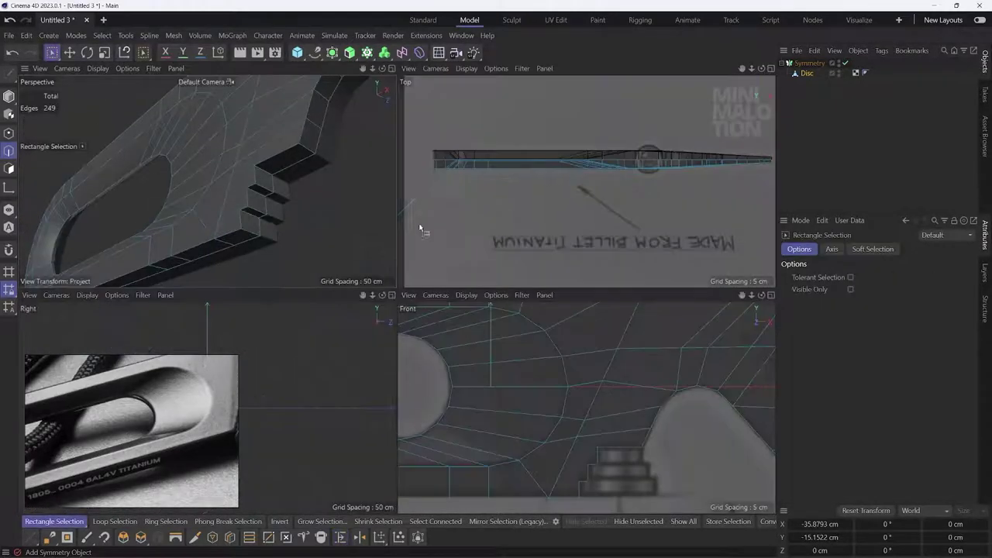
middle_click(287, 235)
left_click(460, 258)
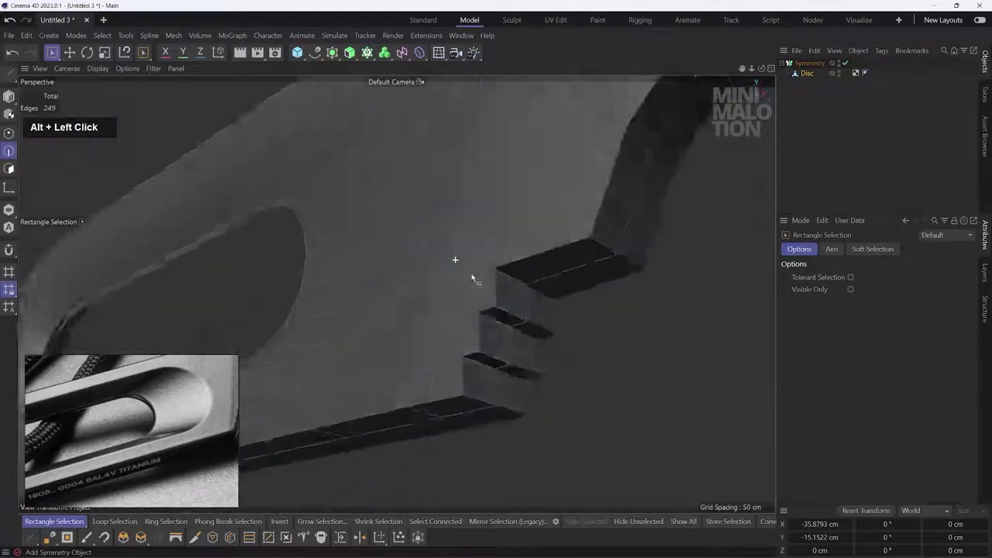
middle_click(551, 318)
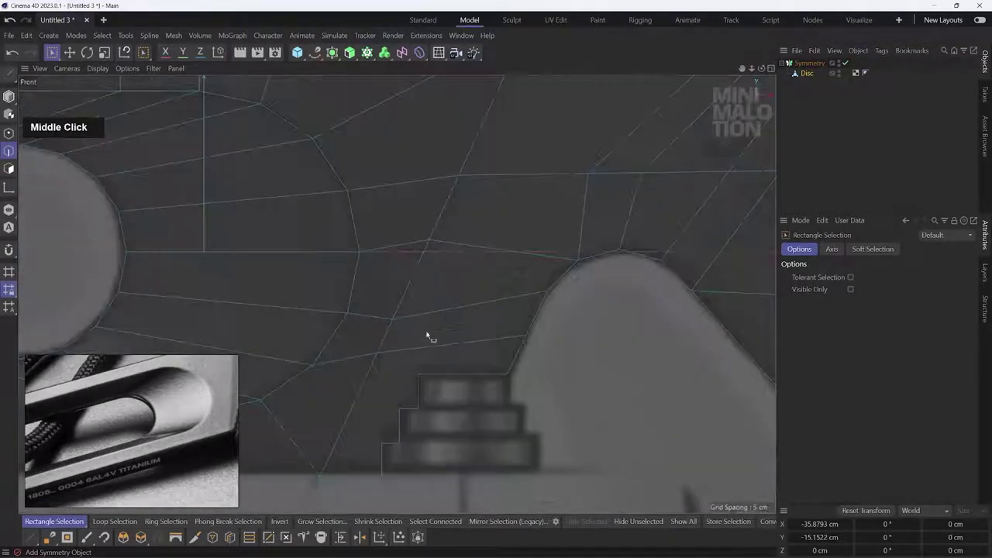
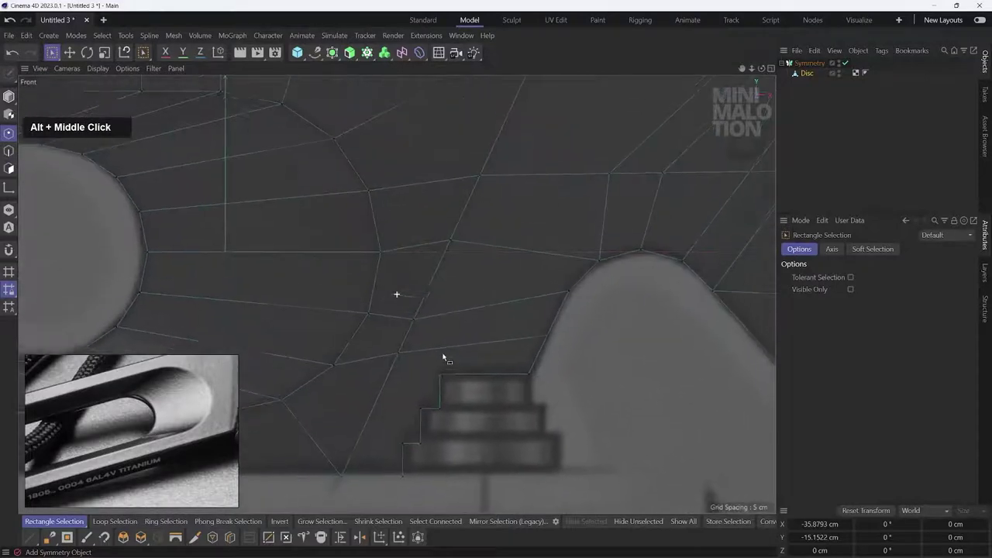
right_click(501, 425)
Step: Start Line Cut in Front view and try first cuts from the step corner
left_click(534, 383)
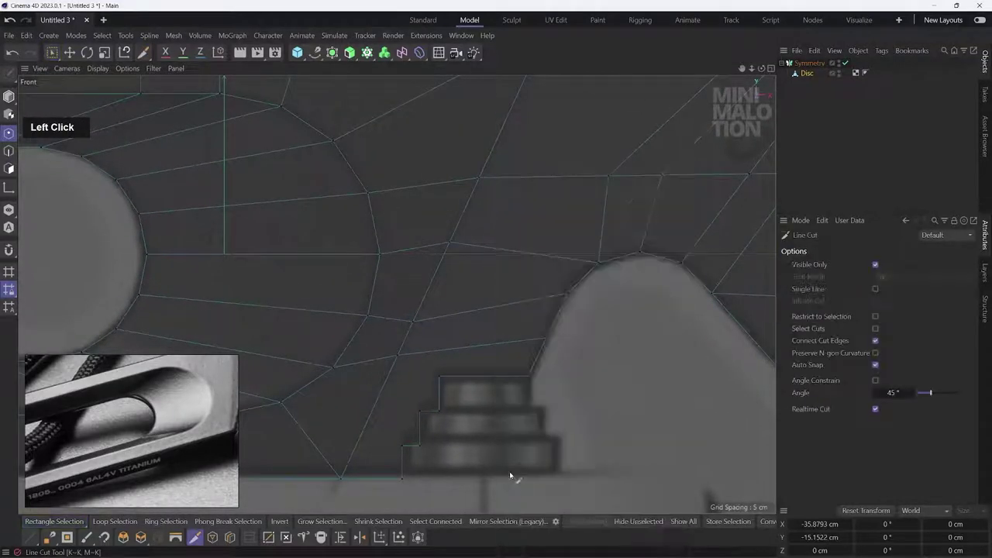
scroll("down", 3)
middle_click(468, 358)
left_click(417, 411)
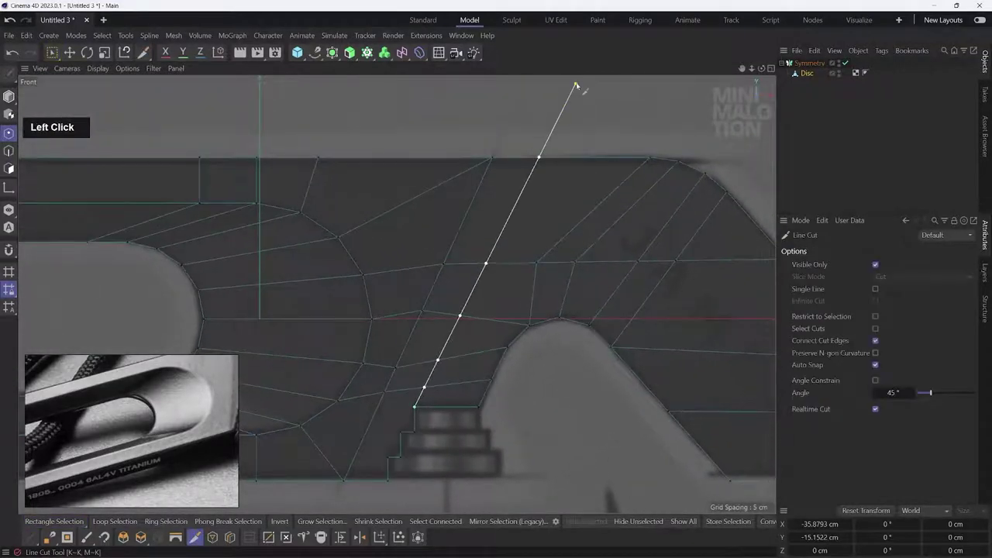
key("Escape")
middle_click(438, 326)
scroll("up", 3)
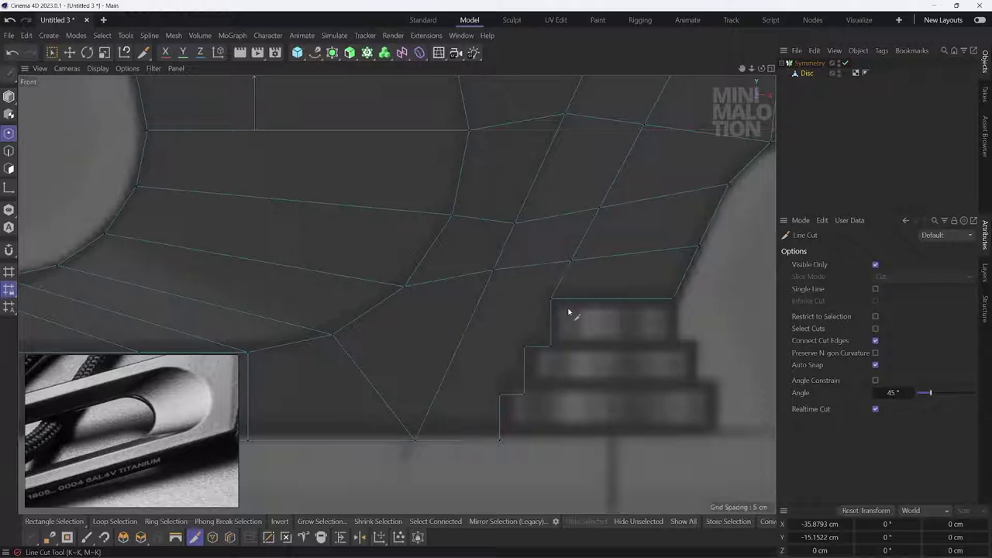
left_click(545, 302)
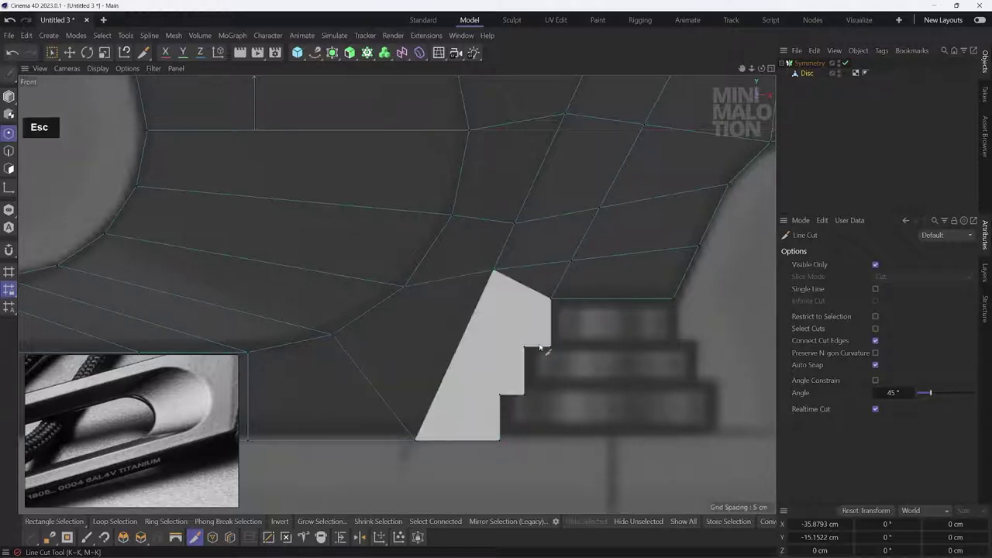
left_click(527, 349)
key("Escape")
Step: Cut edges from both step corners across the faces and begin a cut from the upper vertex
left_click(500, 396)
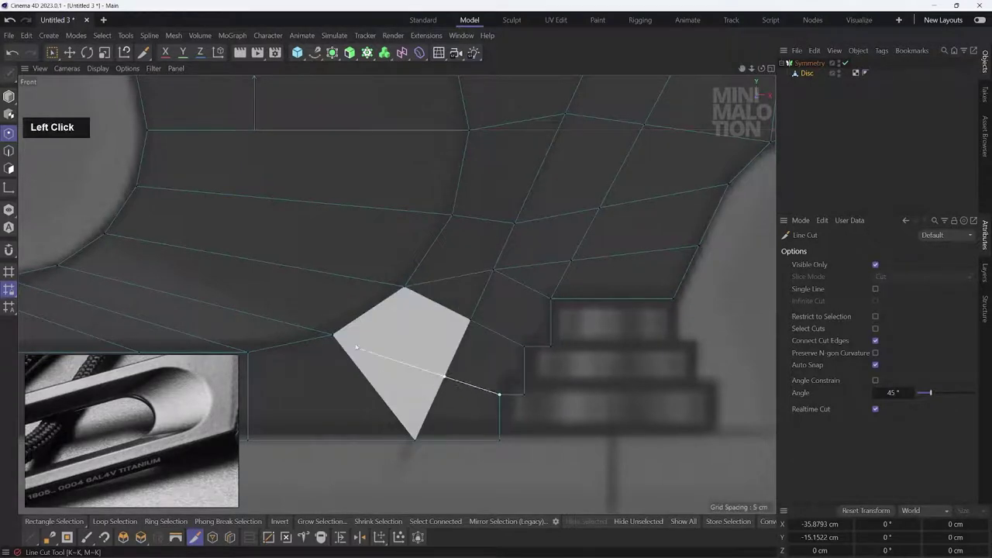
key("Escape")
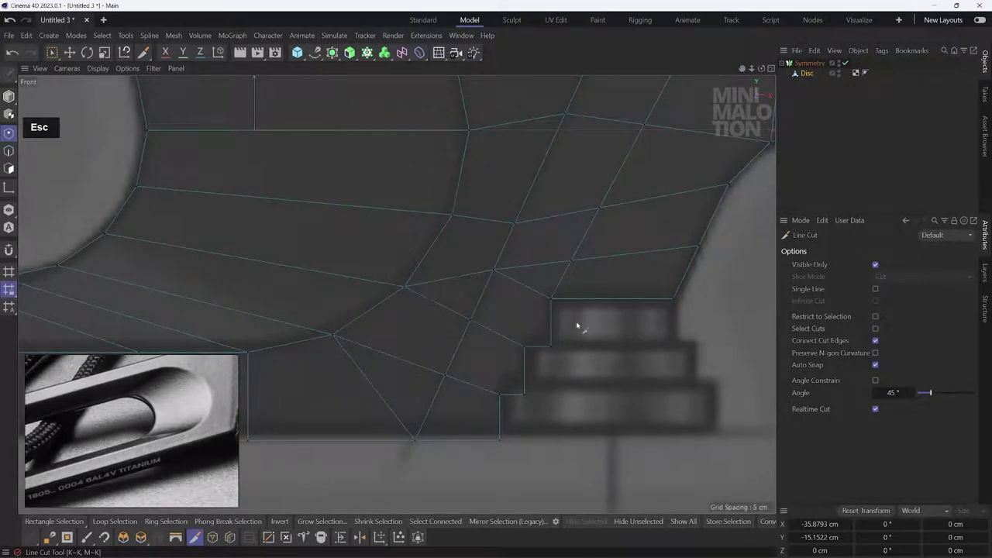
middle_click(576, 325)
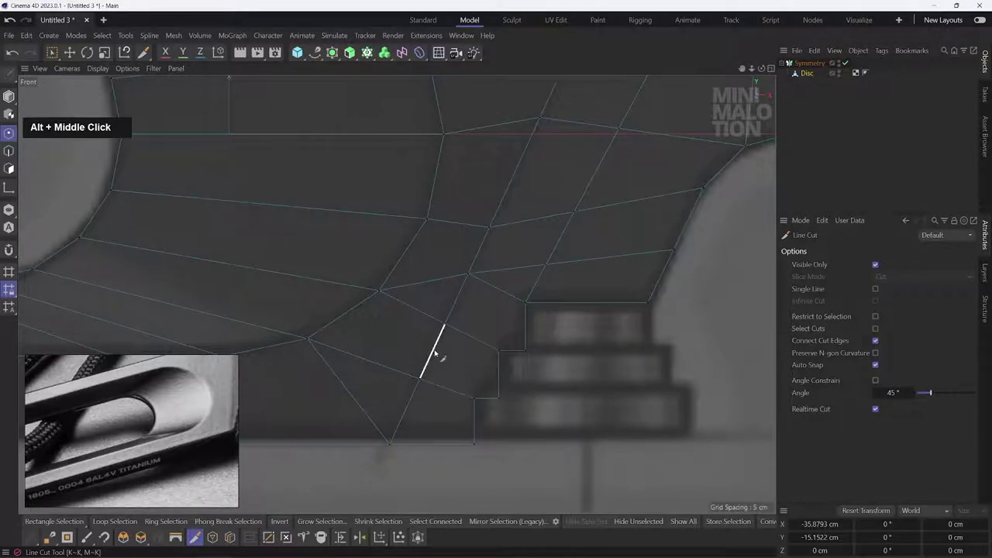
left_click(477, 399)
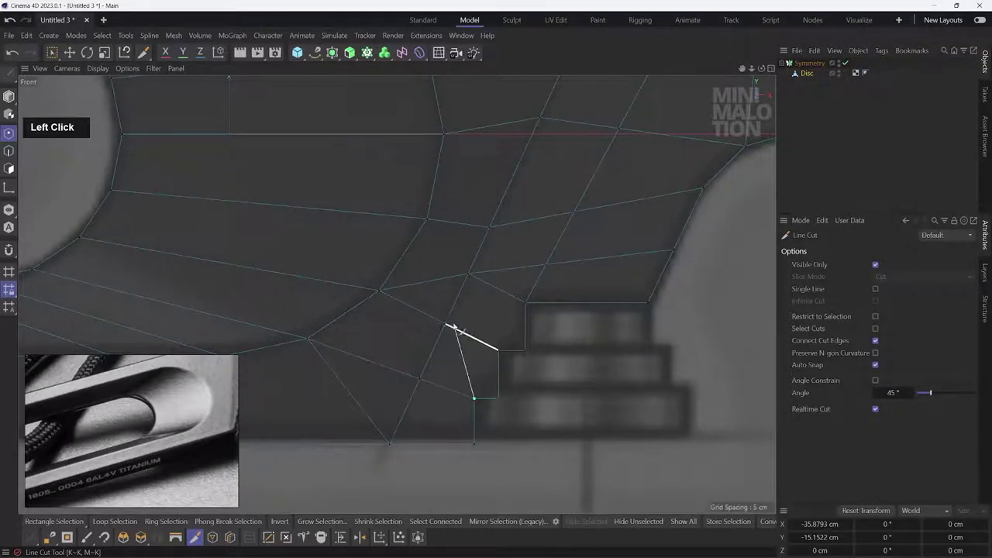
key("Escape")
middle_click(577, 307)
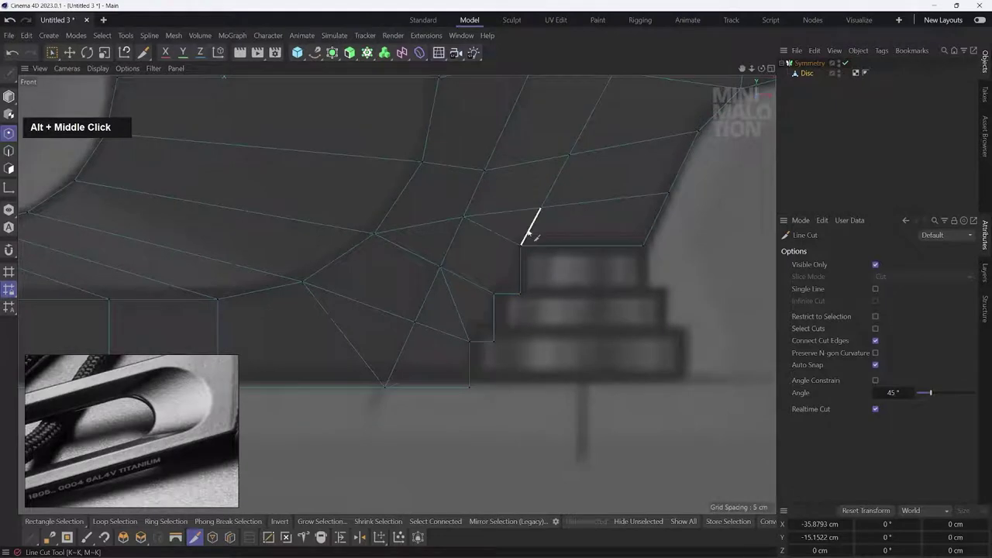
scroll("up", 3)
scroll("up", 3)
middle_click(483, 261)
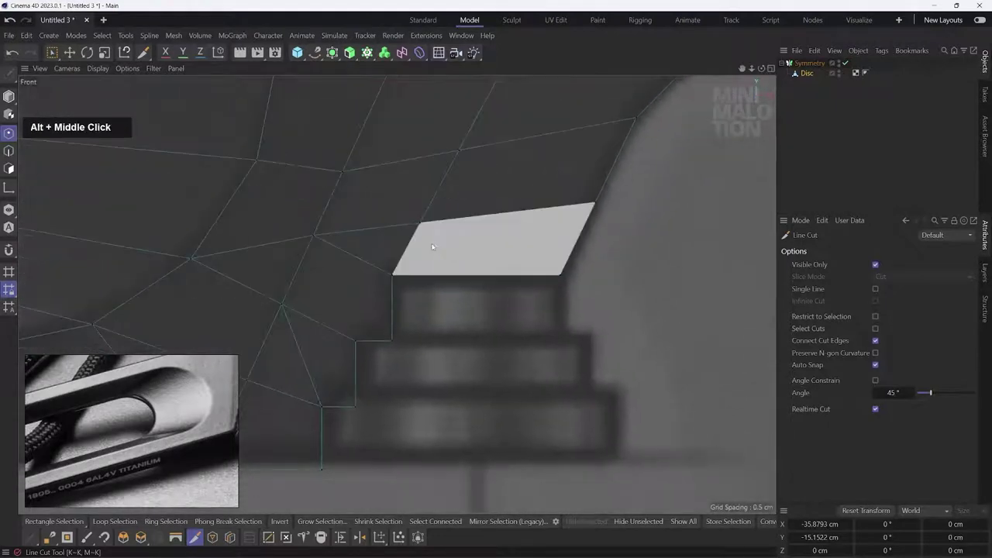
left_click(423, 226)
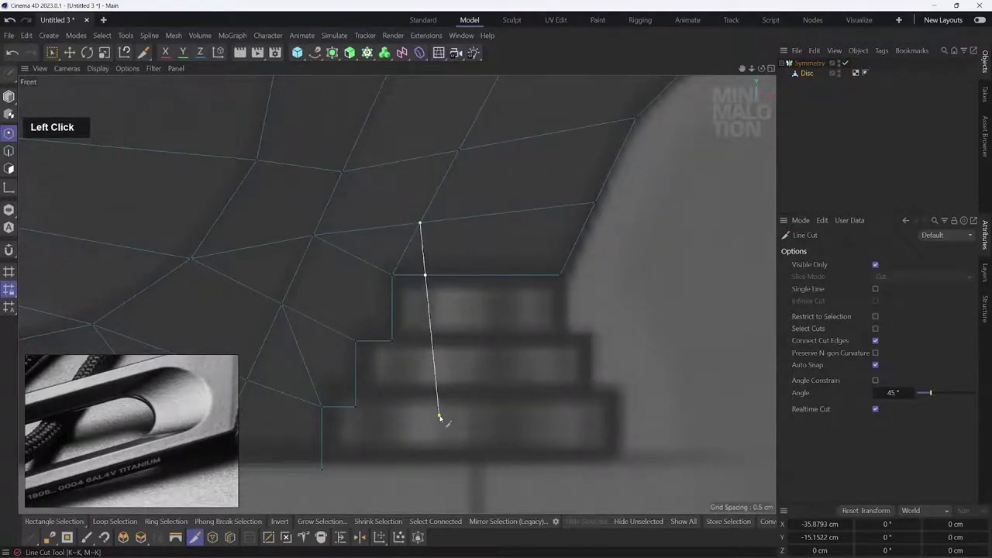
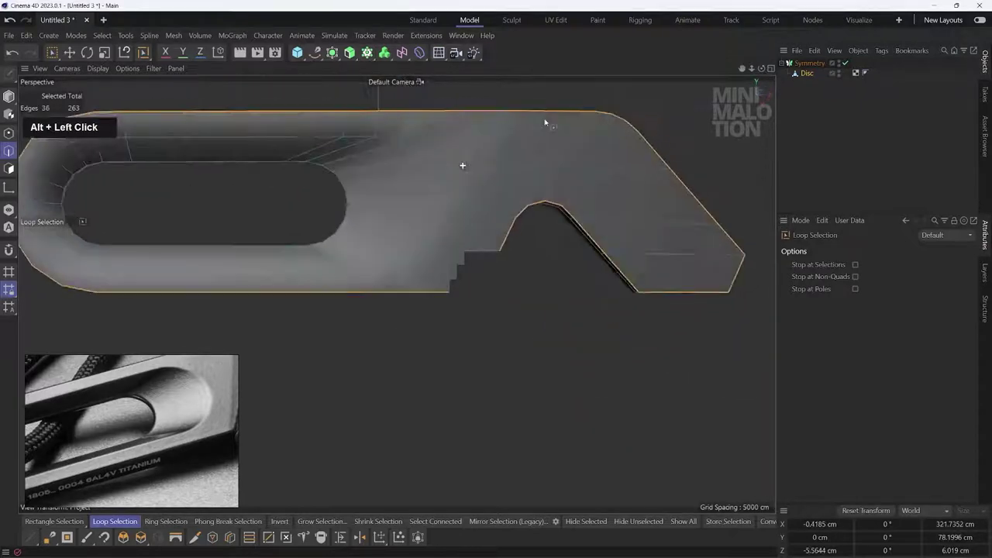
Step: Reframe the view on the disc's outline edge loops for loop selection
scroll("up", 3)
middle_click(486, 189)
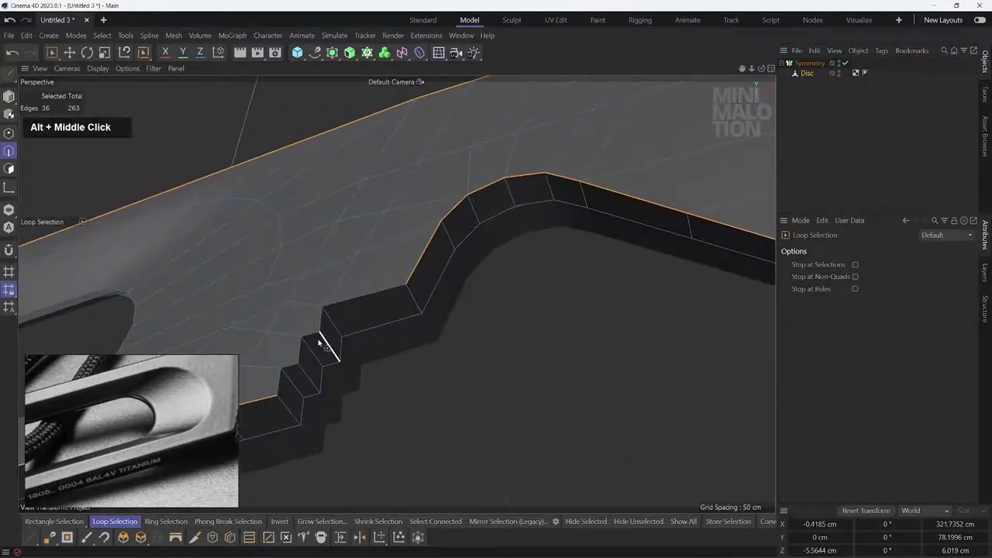
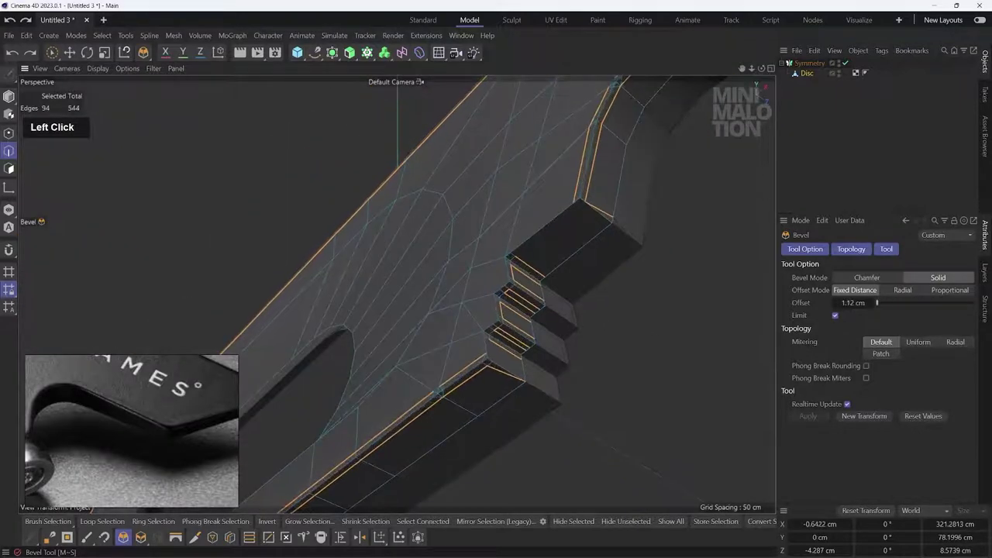
Step: Undo a stray action and apply a solid bevel of about 1.2 cm to the outline edges
scroll("up", 3)
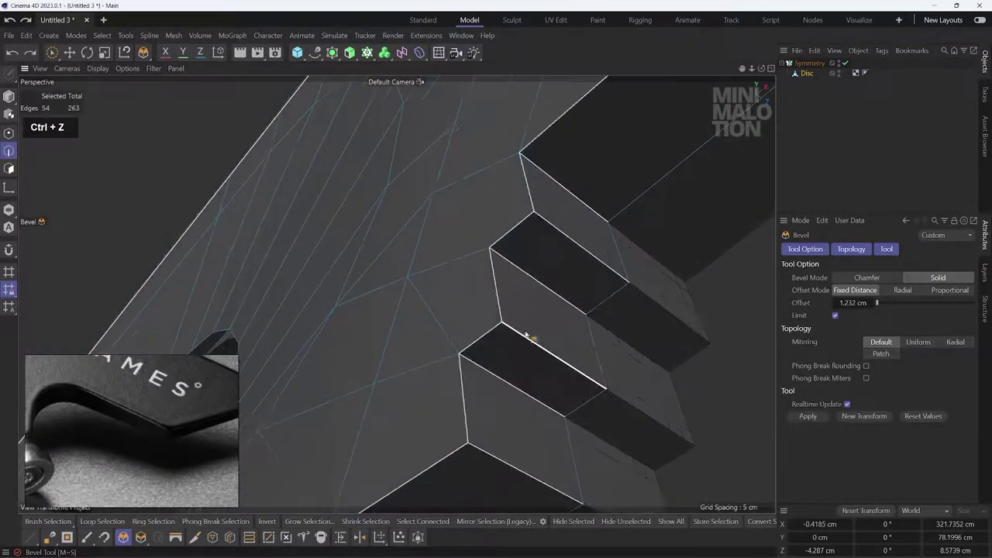
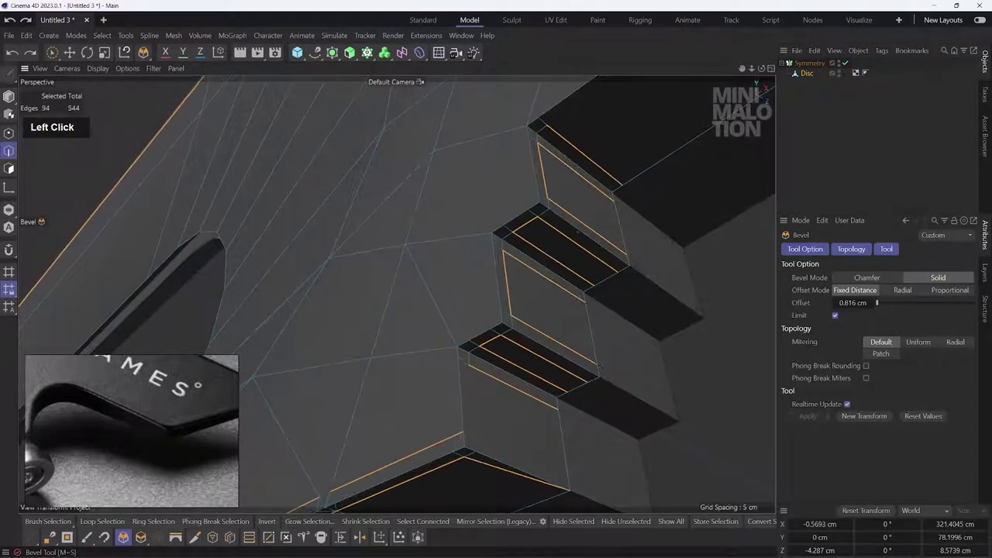
key("ctrl+z")
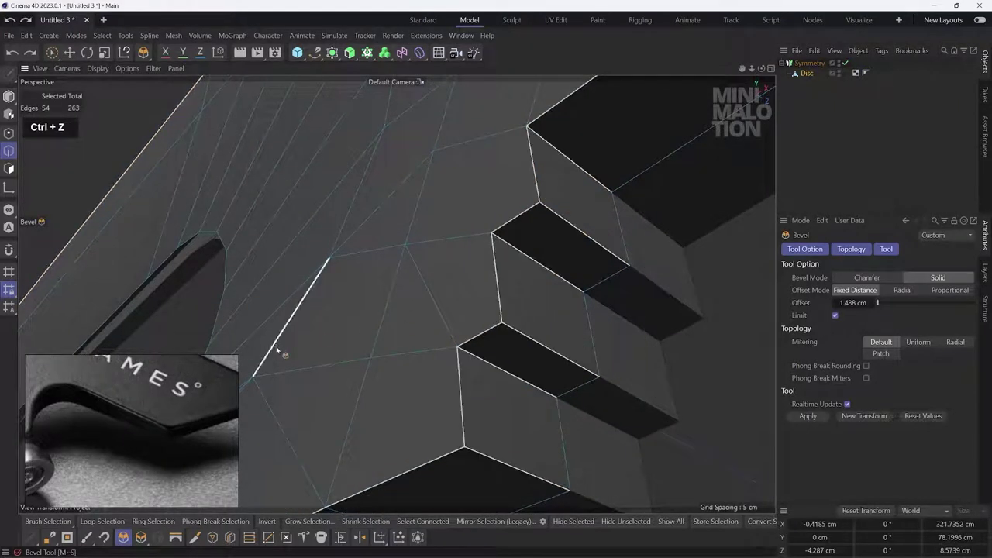
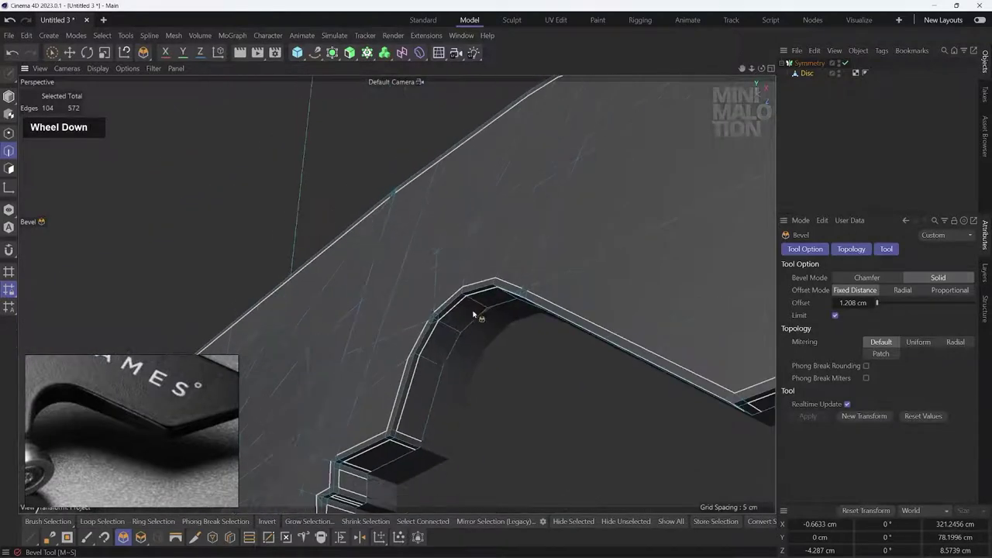
left_click(570, 224)
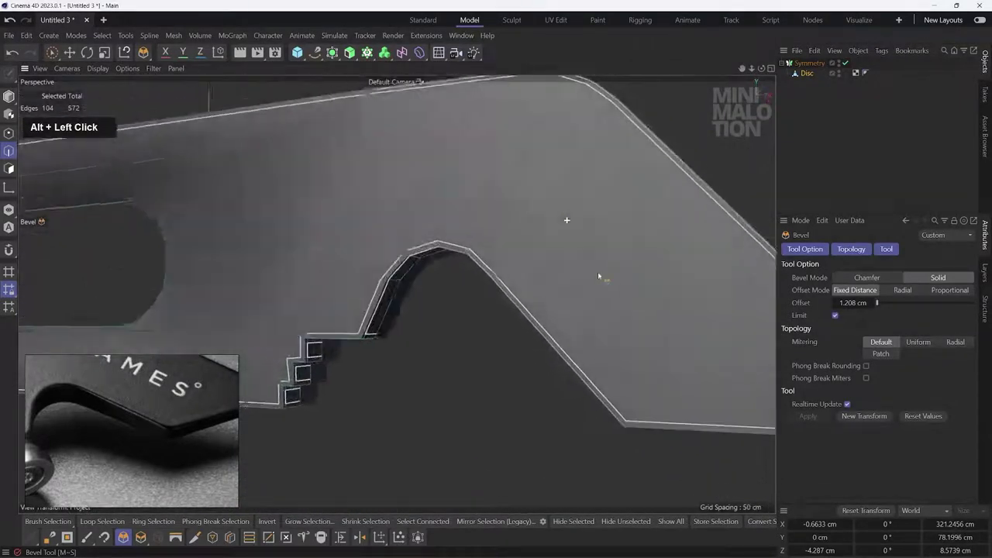
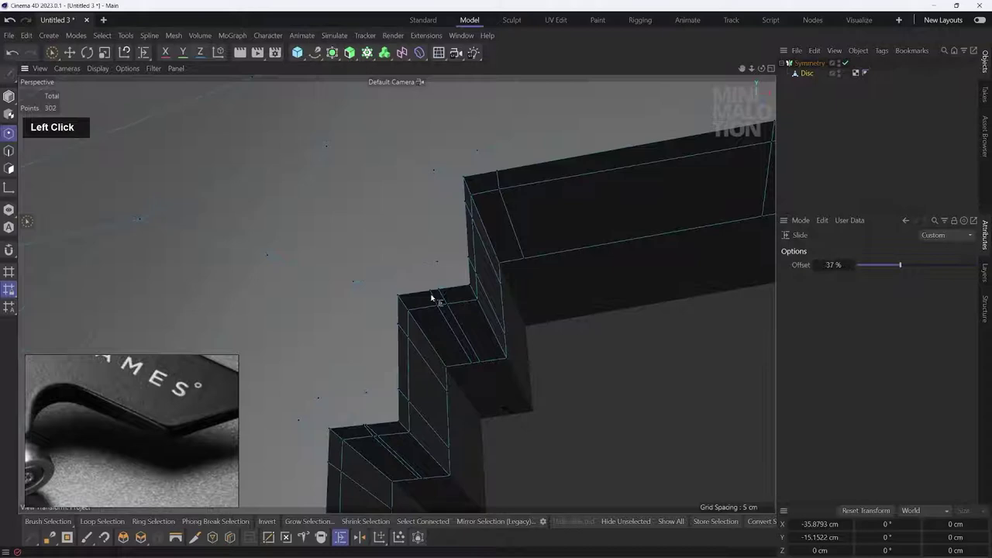
Step: Slide an edge about 37% along the step face to remove the stray spike
scroll("down", 3)
left_click(465, 303)
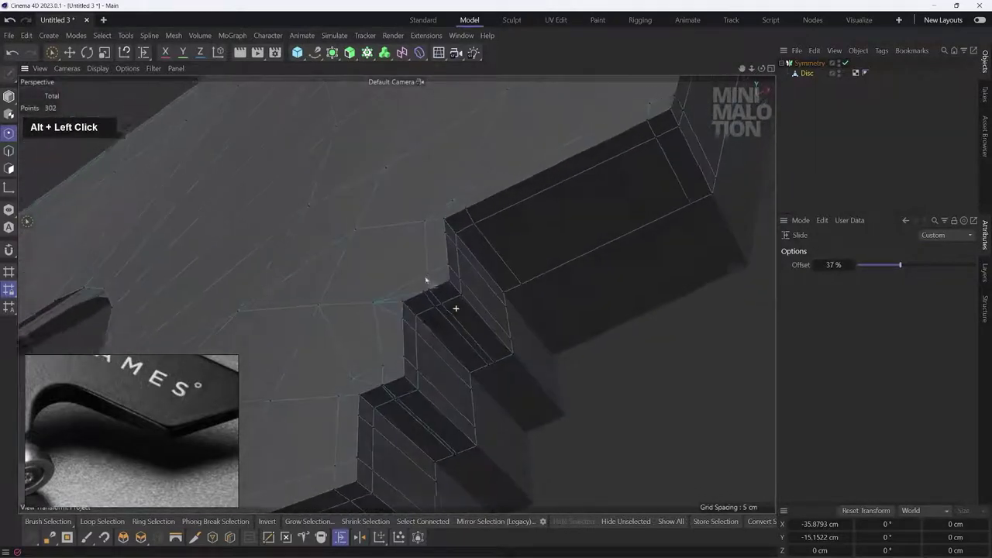
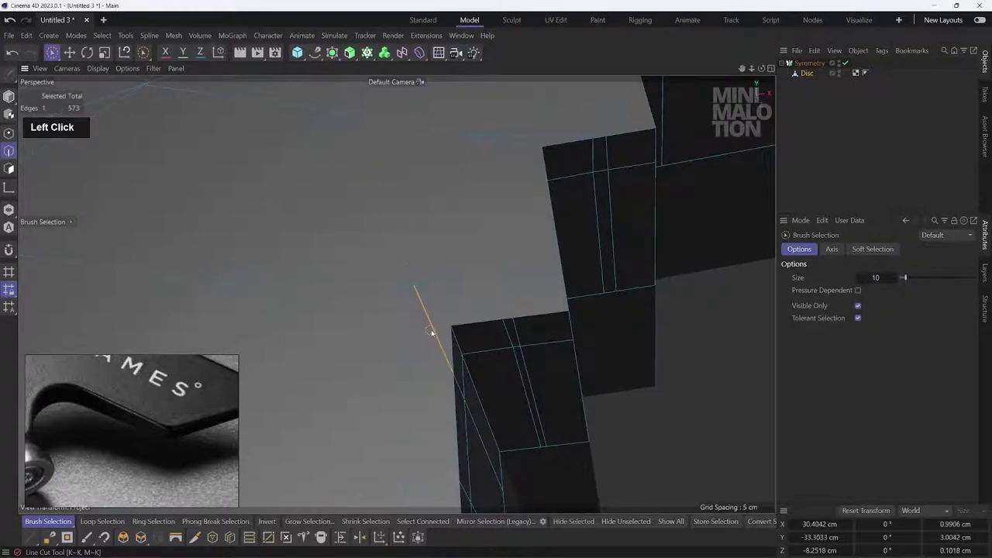
Step: Dissolve two stray edges on the top face beside the steps and select edges for recutting
right_click(609, 413)
left_click(645, 288)
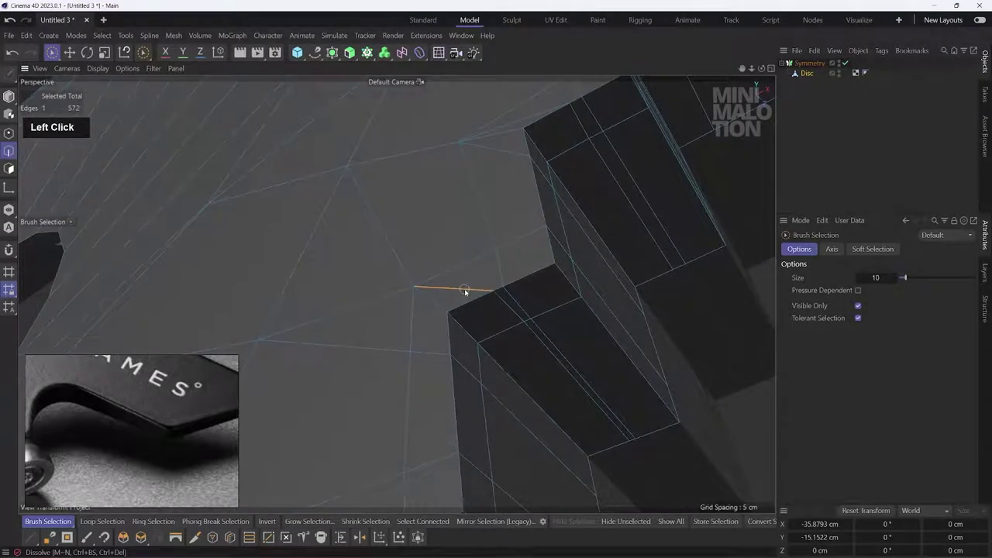
middle_click(538, 352)
left_click(481, 331)
right_click(489, 321)
left_click(476, 322)
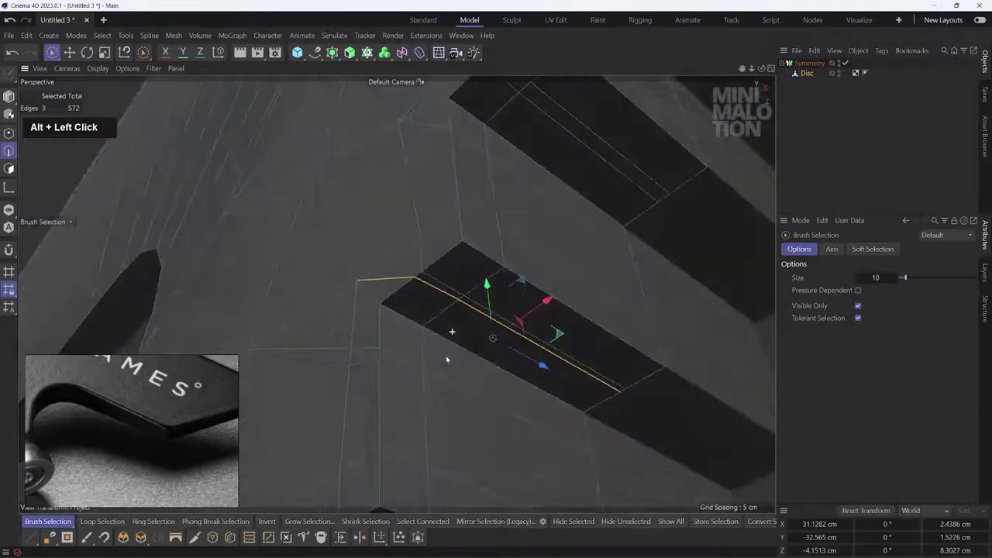
scroll("down", 3)
left_click(402, 325)
scroll("up", 3)
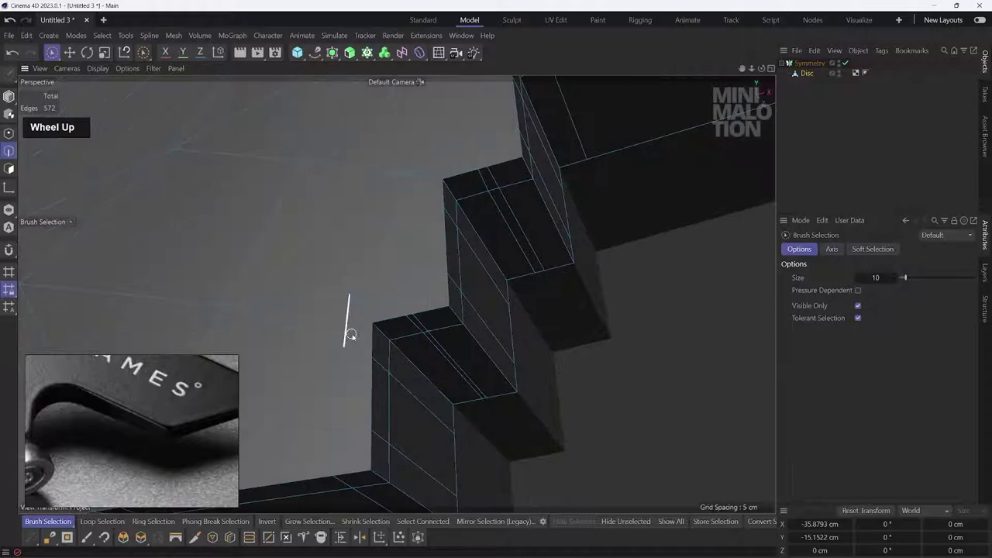
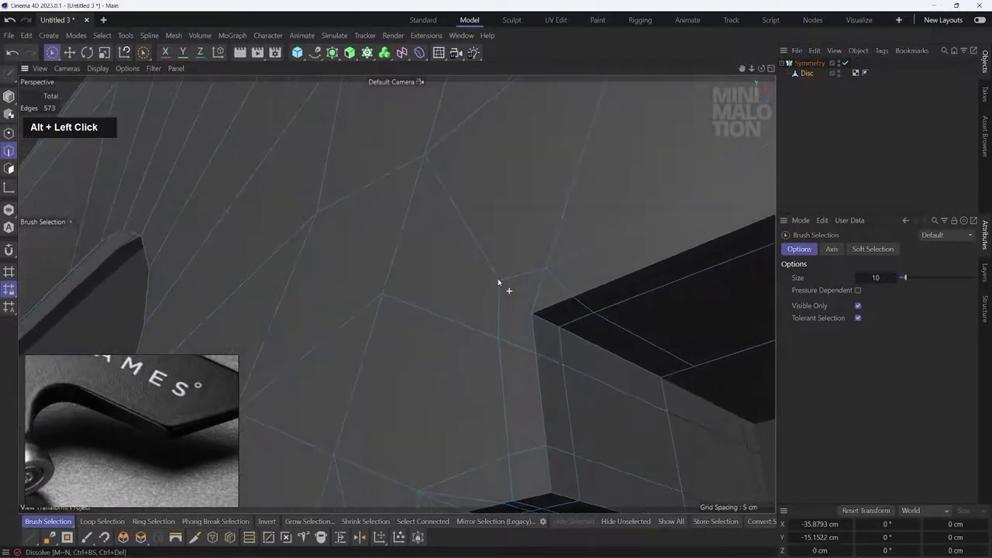
Step: Slide the point toward the step corner and cut a new edge to that corner
key("ctrl+z")
left_click(449, 385)
right_click(401, 296)
left_click(441, 485)
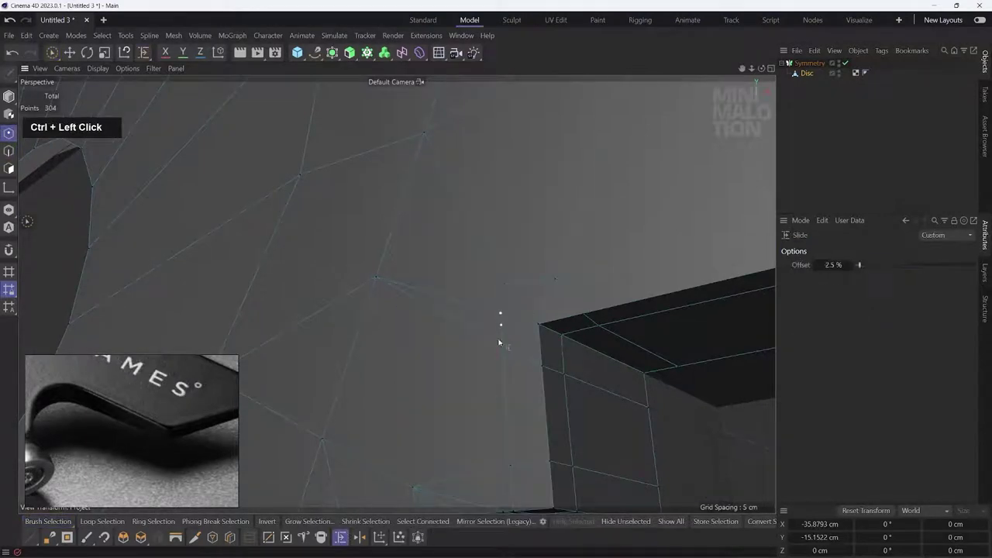
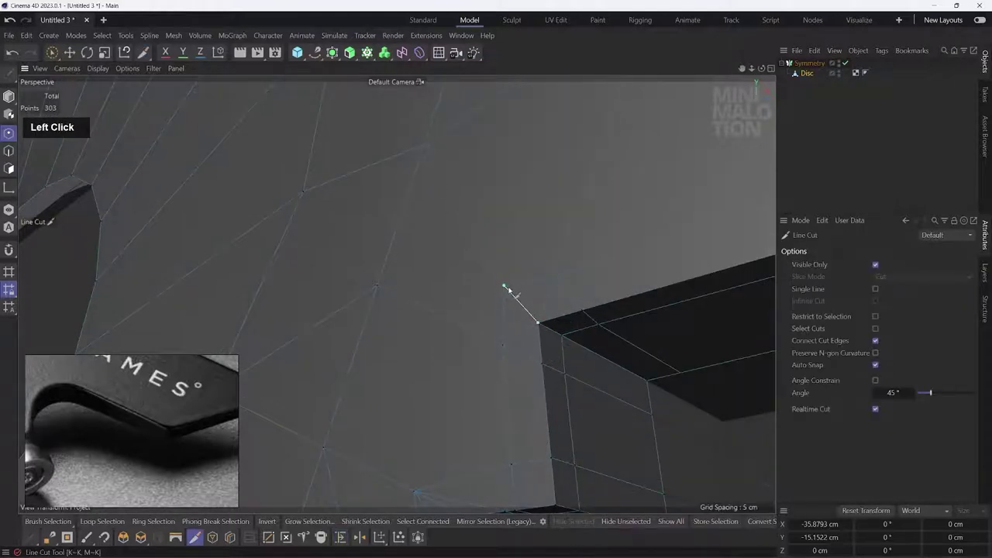
key("Escape")
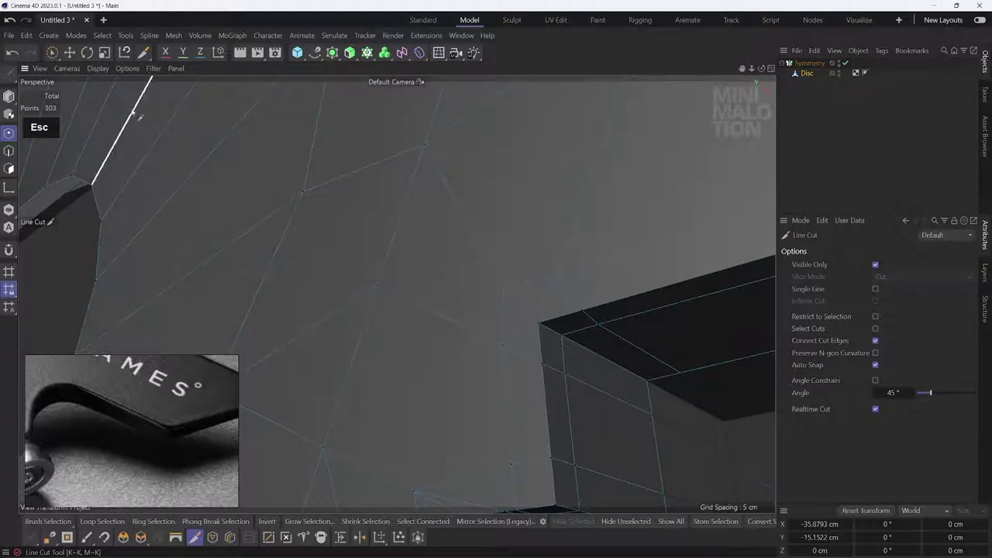
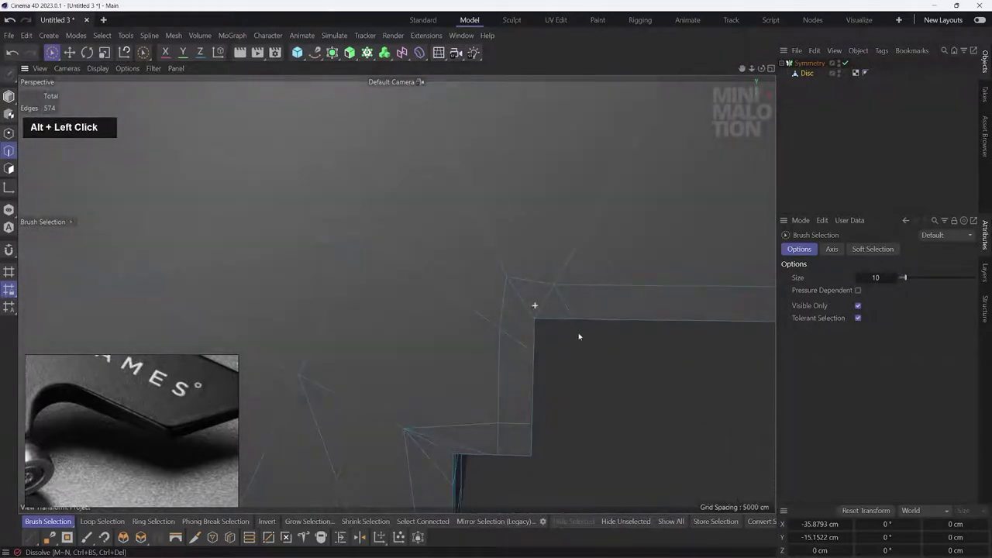
Step: Dissolve the leftover edge and select further edges on the step faces
right_click(586, 300)
left_click(625, 264)
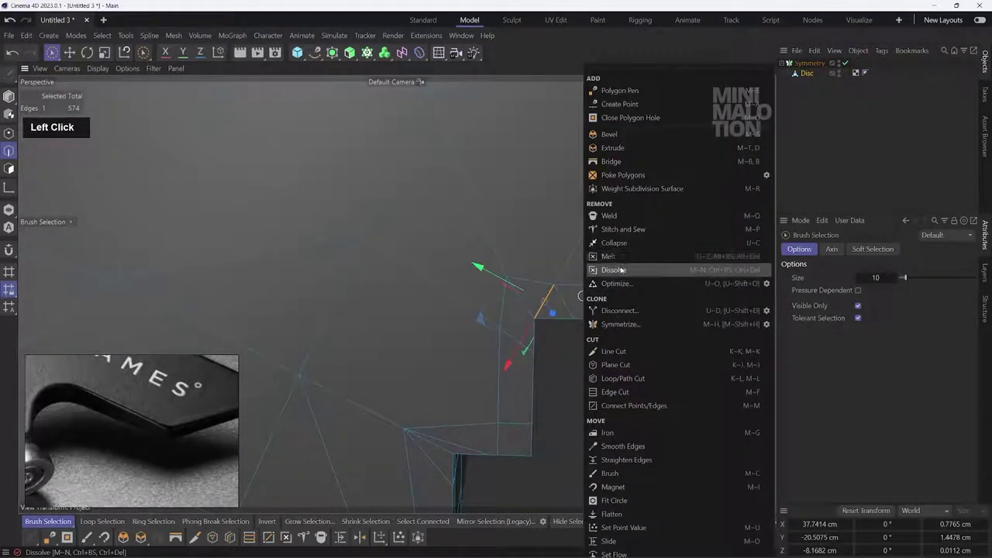
middle_click(523, 234)
scroll("down", 3)
left_click(453, 389)
middle_click(476, 384)
left_click(528, 309)
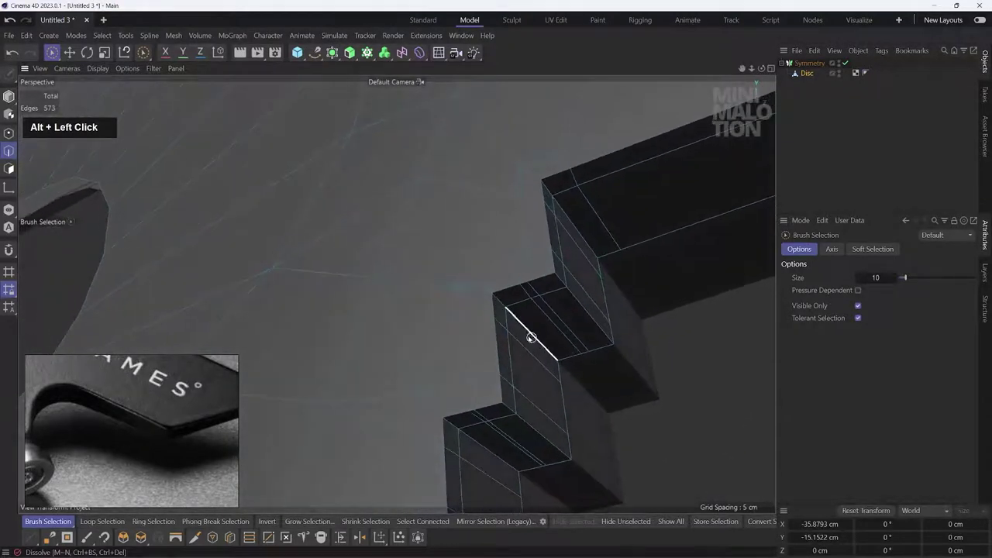
middle_click(517, 334)
left_click(505, 373)
middle_click(496, 391)
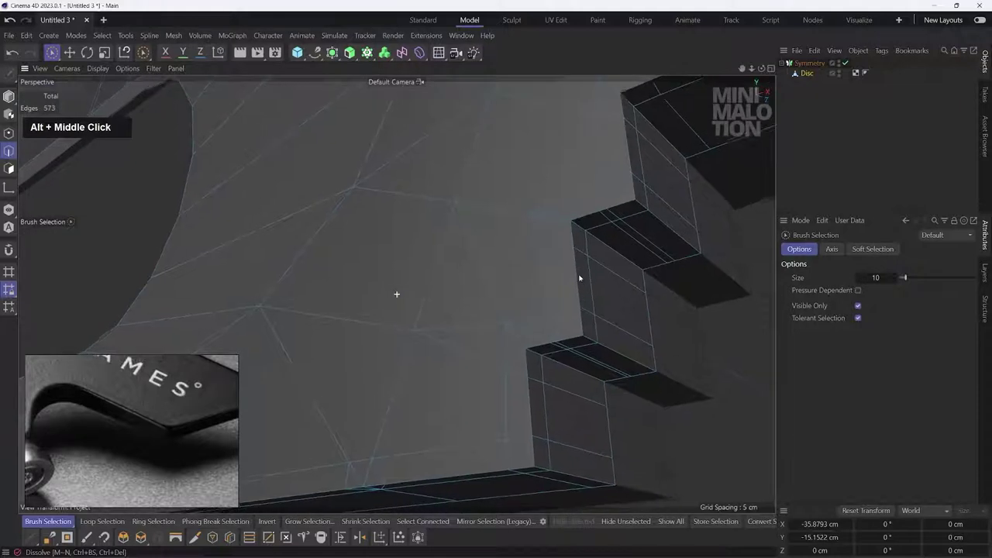
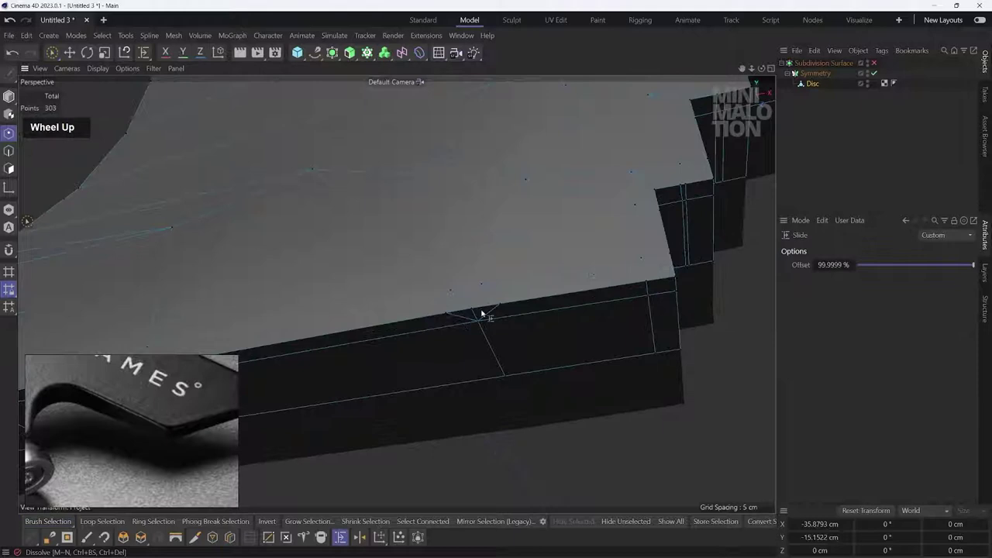
Step: Slide the cut edges onto the outline corners, pushing several fully to 100% offset
left_click(496, 296)
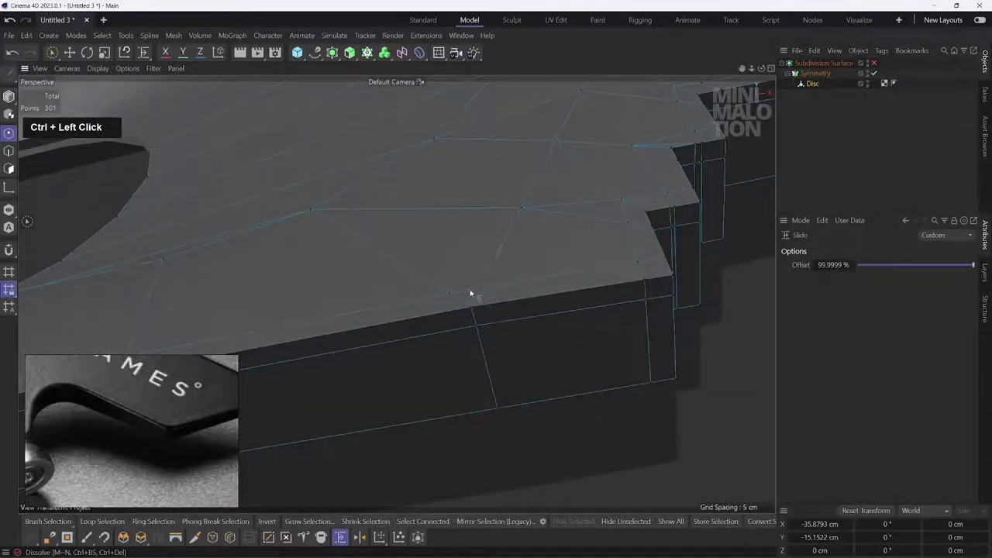
left_click(512, 267)
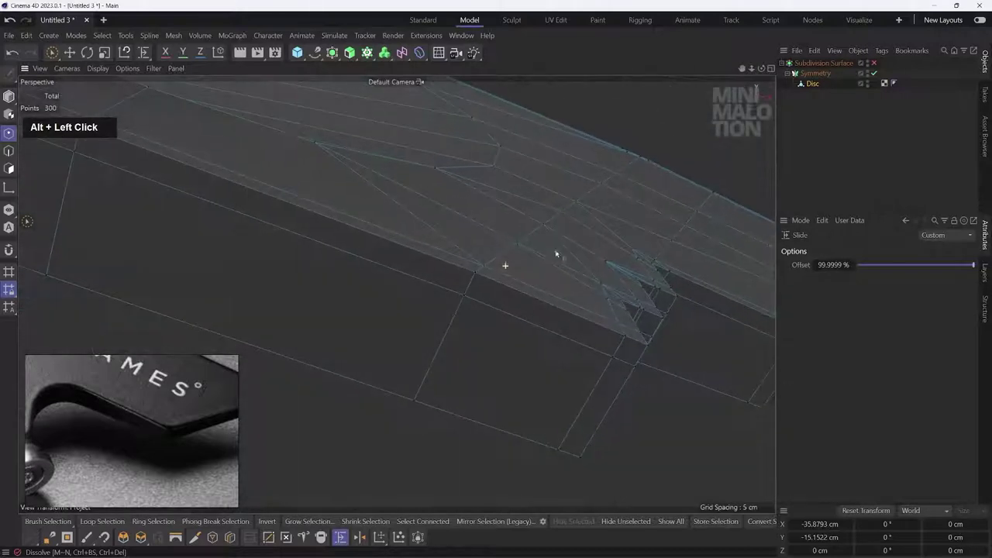
middle_click(548, 260)
left_click(476, 311)
middle_click(545, 189)
left_click(509, 251)
scroll("up", 3)
middle_click(607, 150)
scroll("up", 3)
left_click(524, 269)
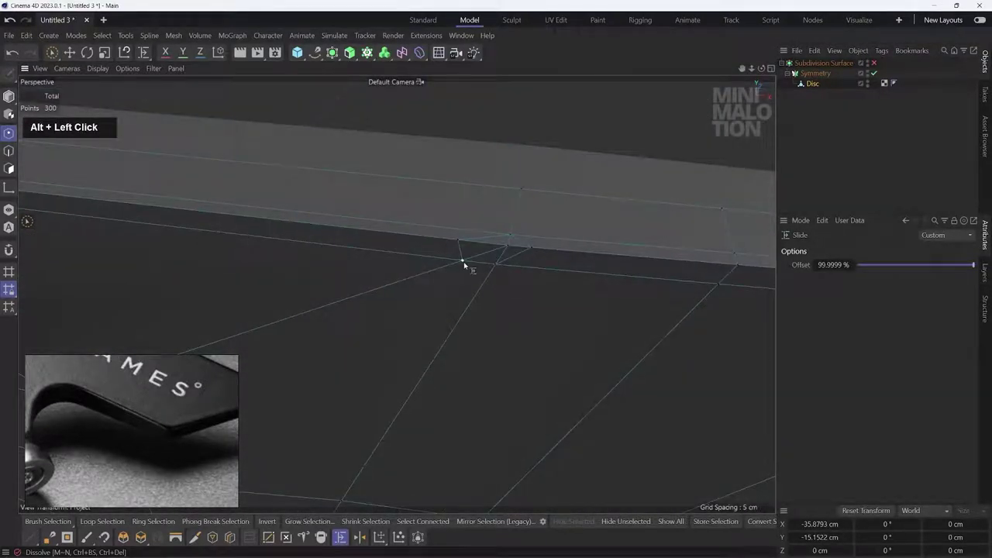
key("ctrl+z")
left_click(461, 244)
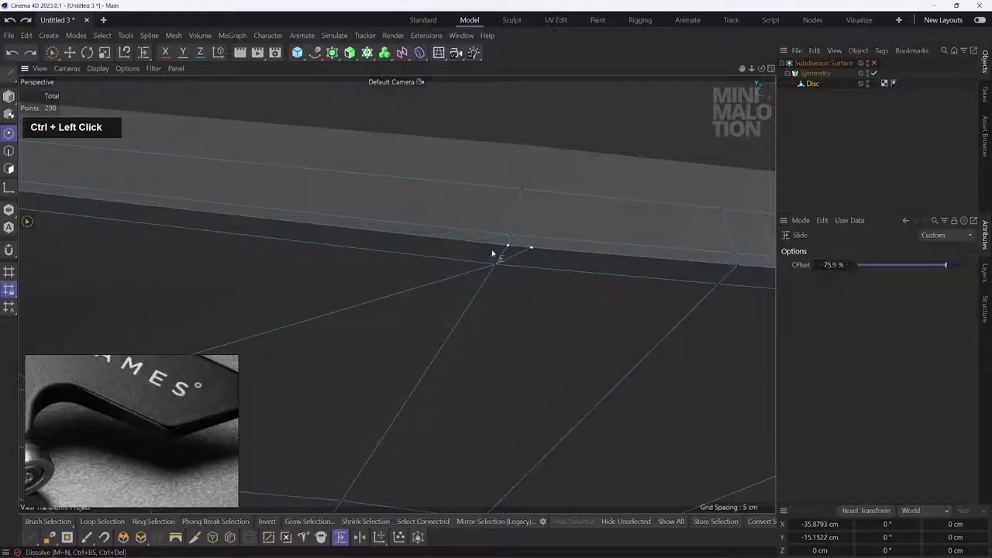
Step: Slide further edges toward the bend corners around the inner bend
scroll("down", 3)
middle_click(620, 279)
left_click(491, 238)
middle_click(480, 278)
left_click(503, 245)
scroll("up", 3)
left_click(410, 228)
scroll("up", 3)
left_click(440, 231)
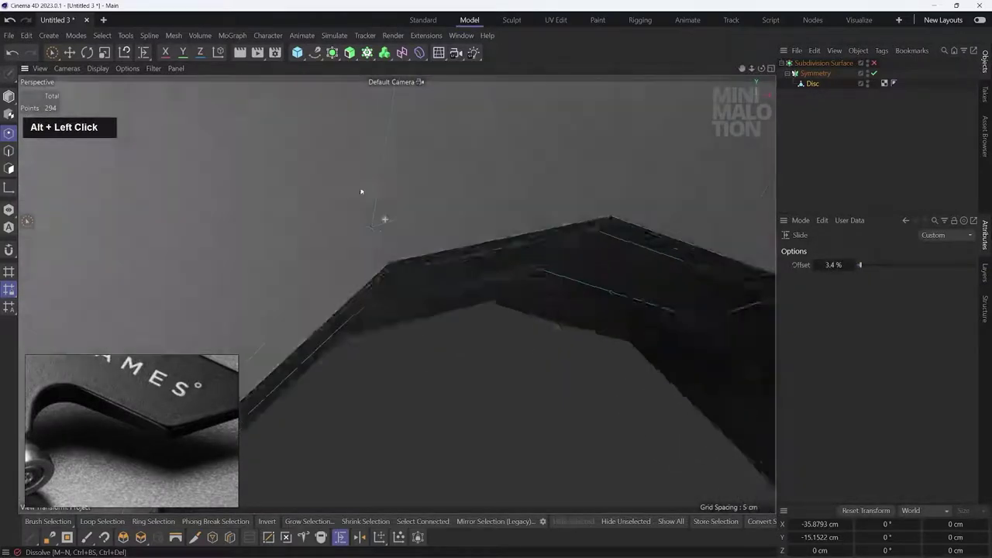
scroll("down", 3)
Step: Slide the edges on the outer bend fully into their corners to keep the bends crisp
left_click(370, 229)
scroll("down", 3)
middle_click(543, 220)
left_click(499, 277)
scroll("up", 3)
left_click(457, 256)
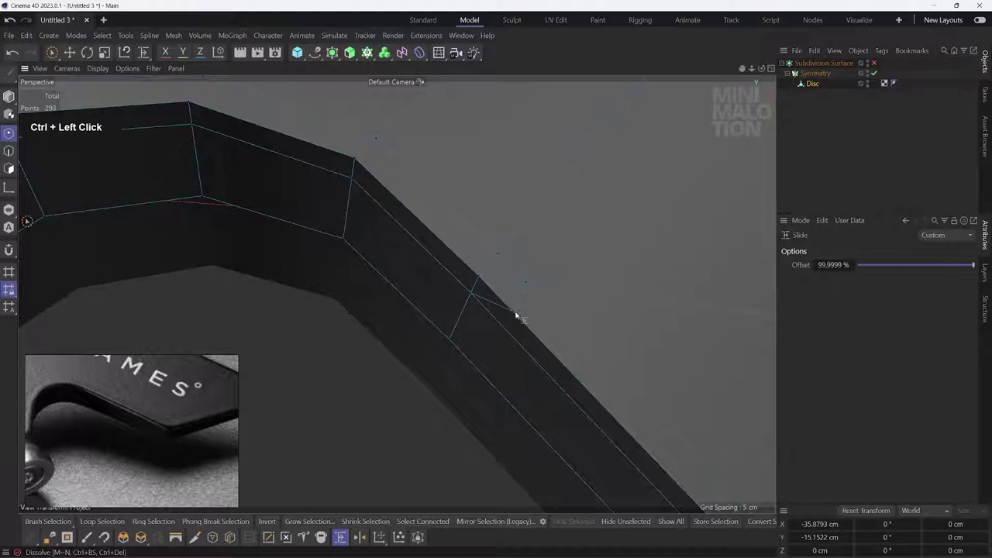
key("ctrl+z")
left_click(517, 315)
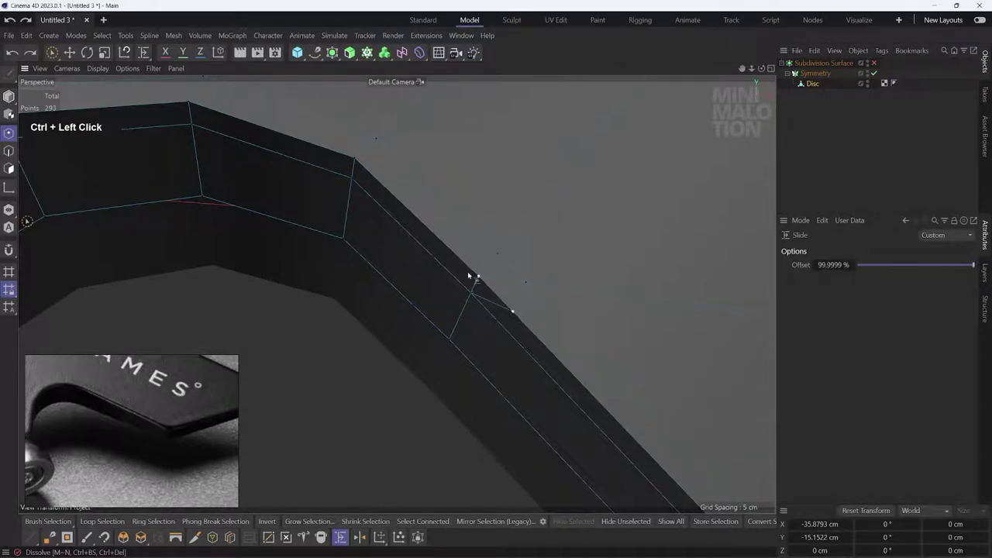
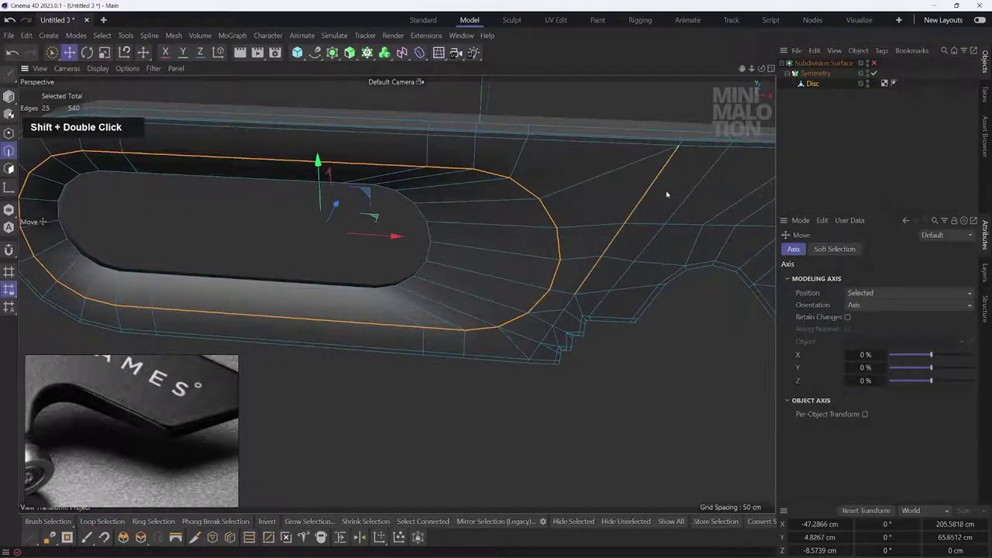
Step: Select the slot rim loop and the crossing edge loop together for bevelling
left_click(573, 306)
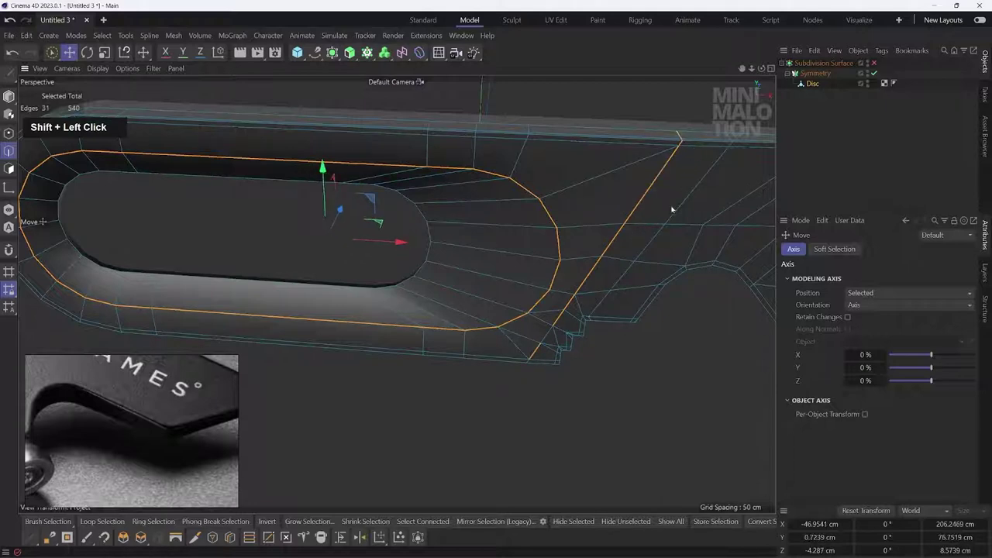
scroll("up", 3)
left_click(559, 329)
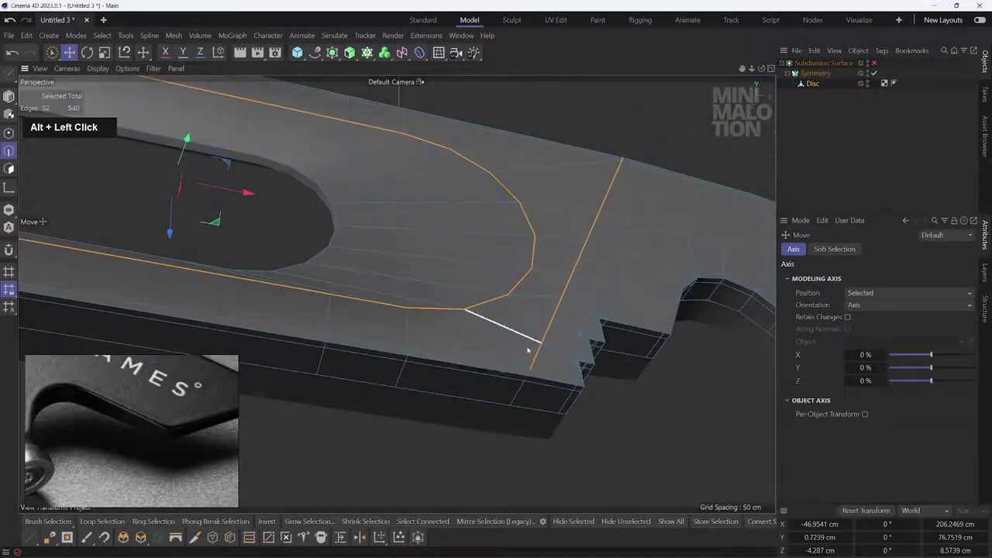
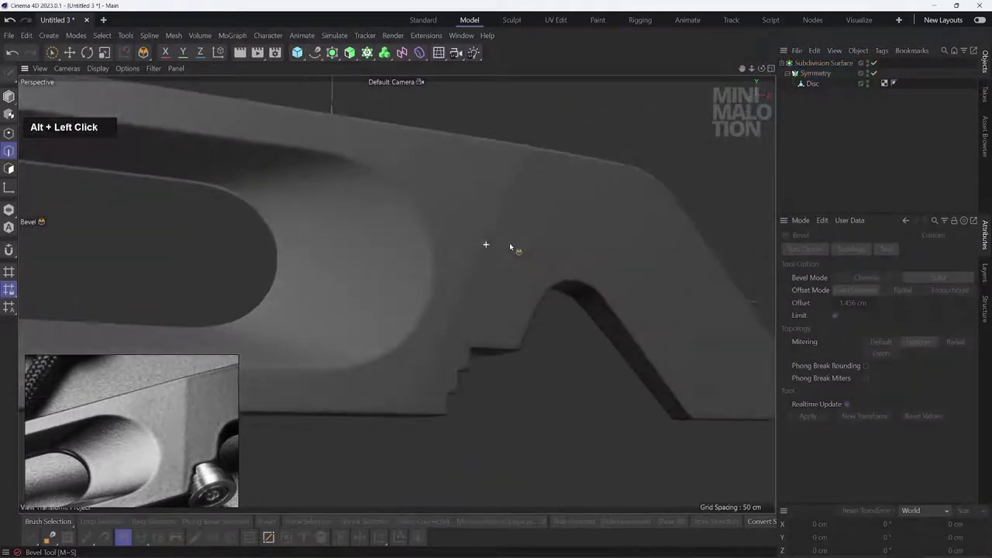
Step: Review the smoothed tool body and bring up the primitives palette in the Front view
scroll("down", 3)
left_click(451, 266)
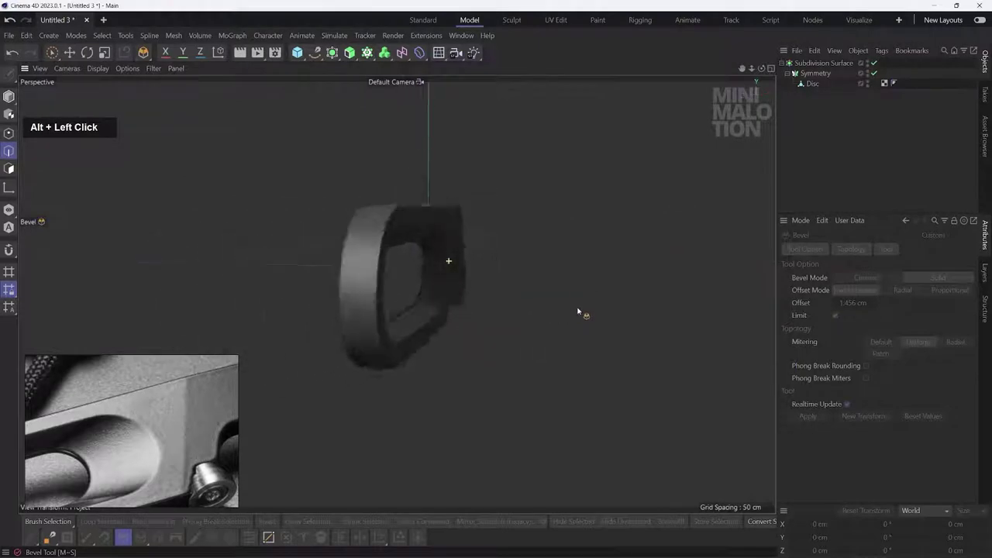
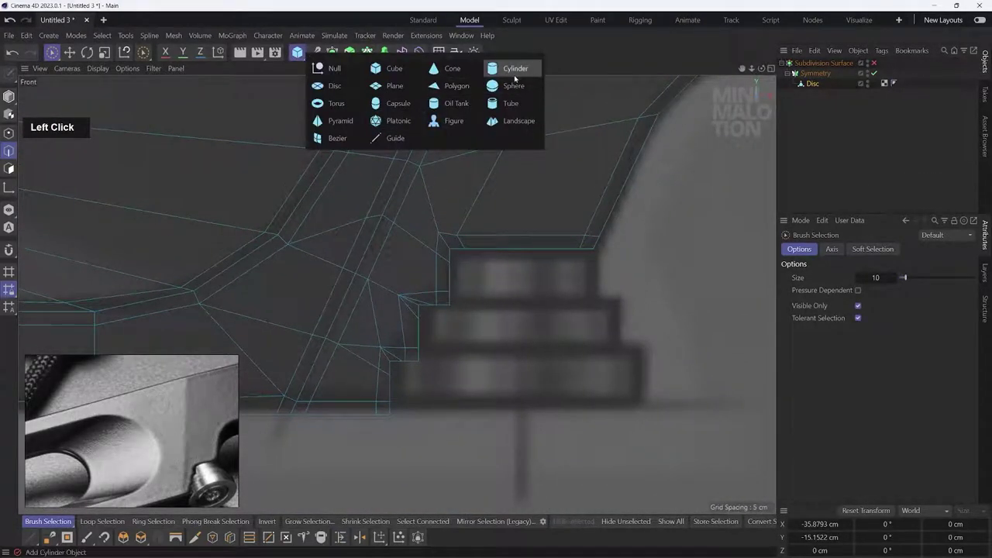
Step: Give the new Cylinder 1 height segment and 12 rotation segments
scroll("down", 3)
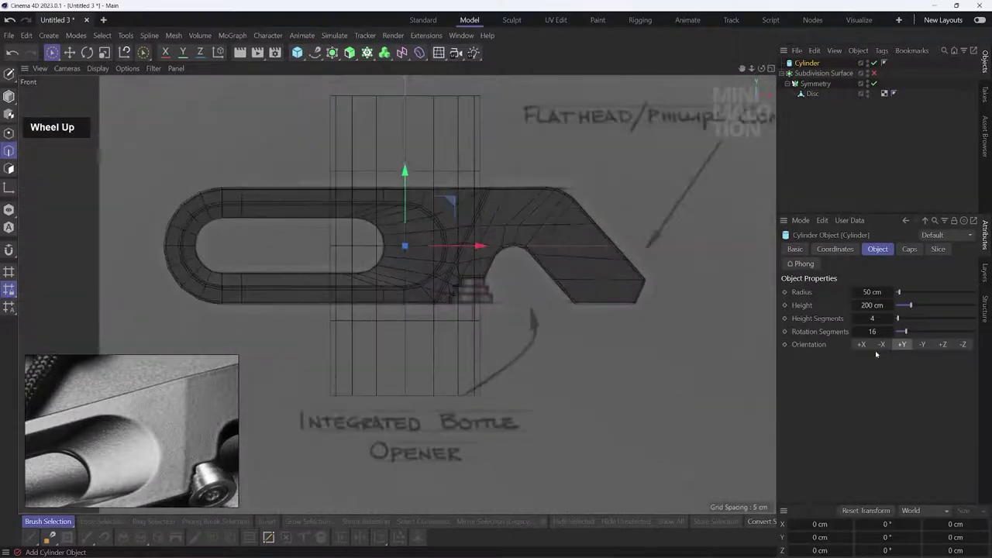
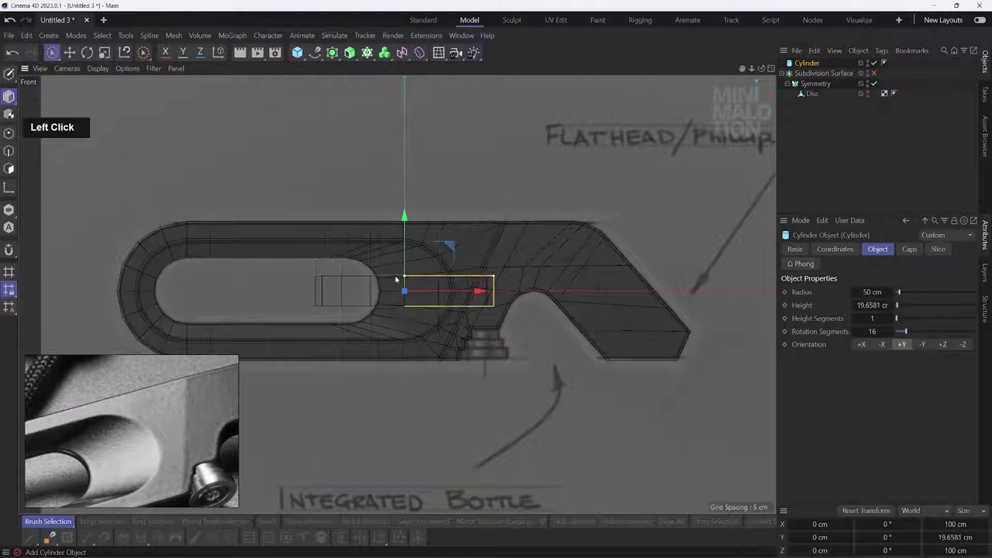
key("1")
key("Return")
Step: Fit the cylinder's radius to the bottom step of the screw-head sketch, about 14.8 cm
scroll("up", 3)
middle_click(481, 263)
left_click(484, 180)
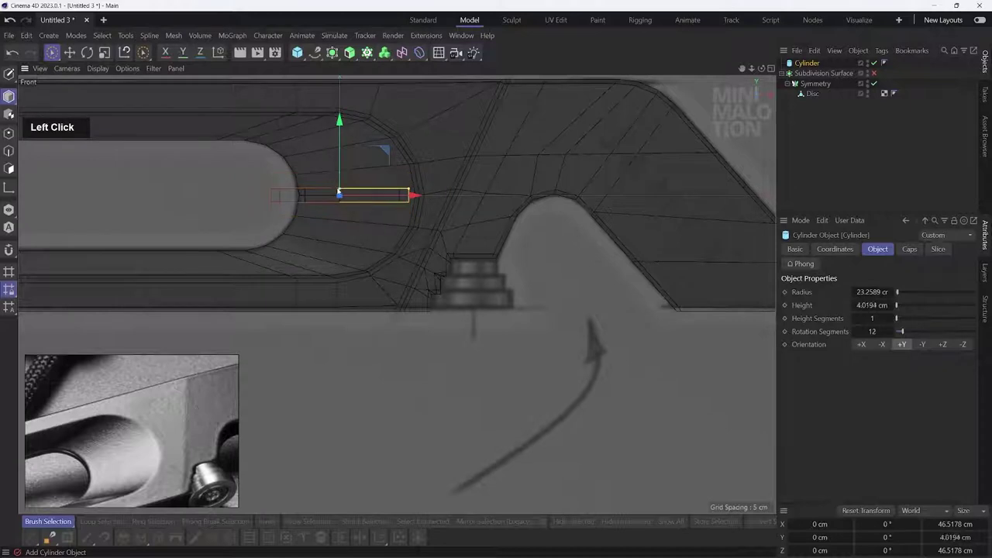
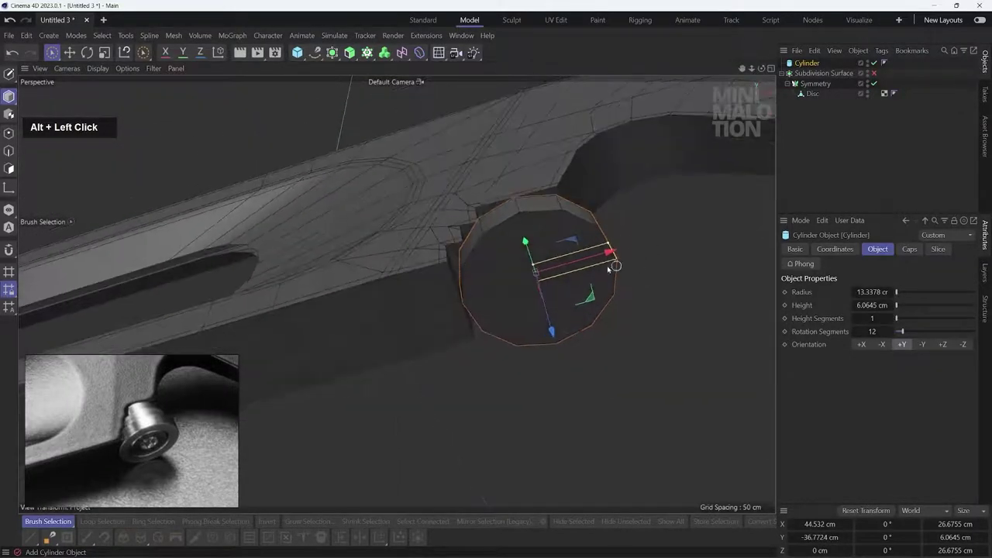
scroll("up", 3)
left_click(598, 263)
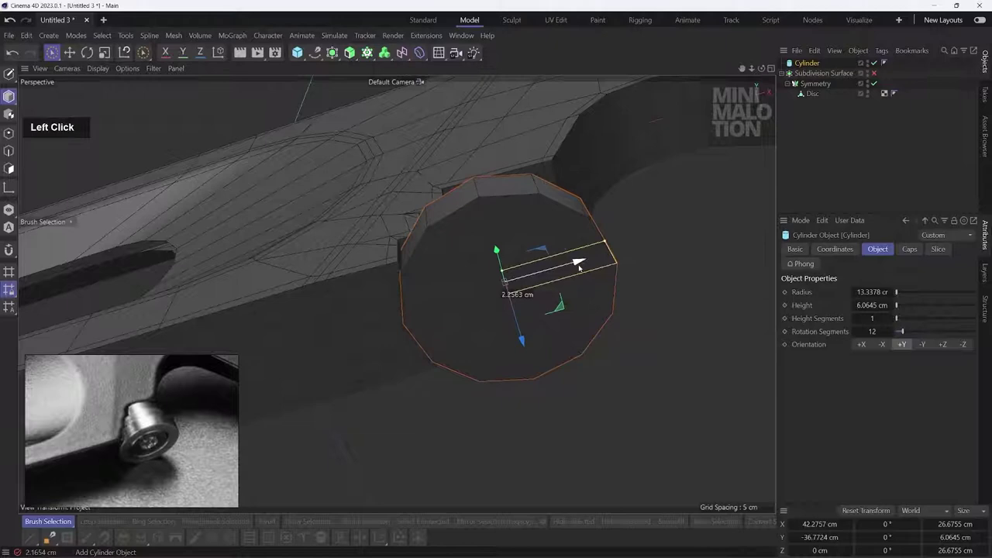
middle_click(603, 244)
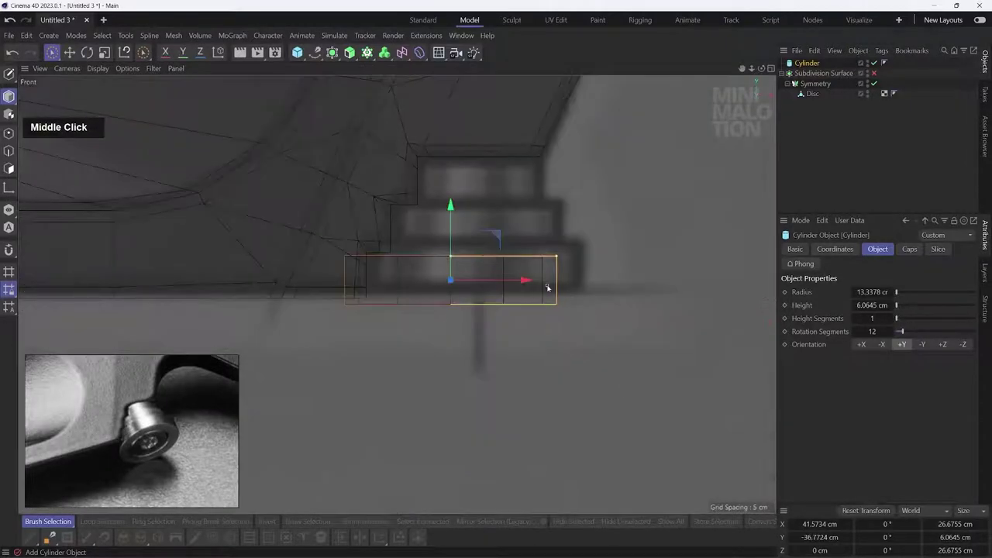
left_click(565, 258)
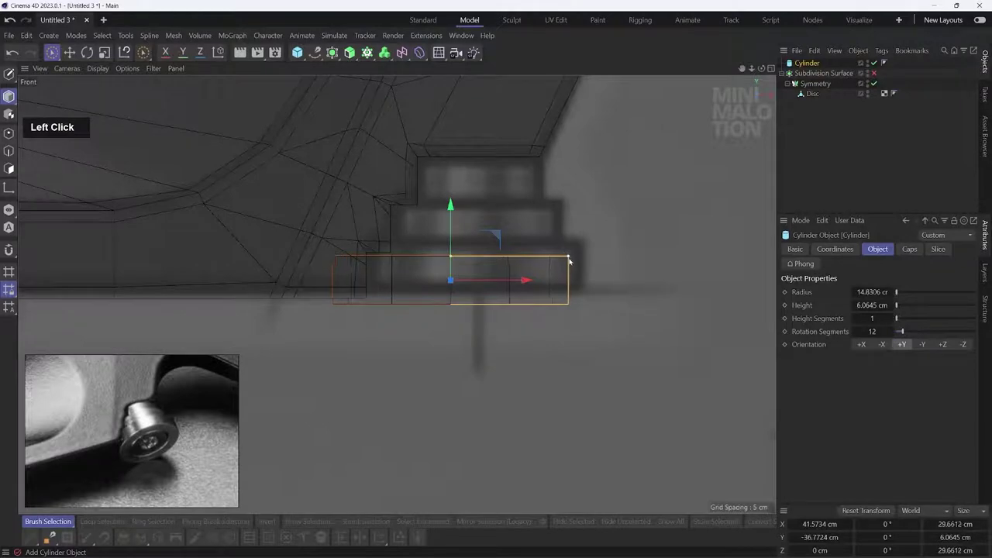
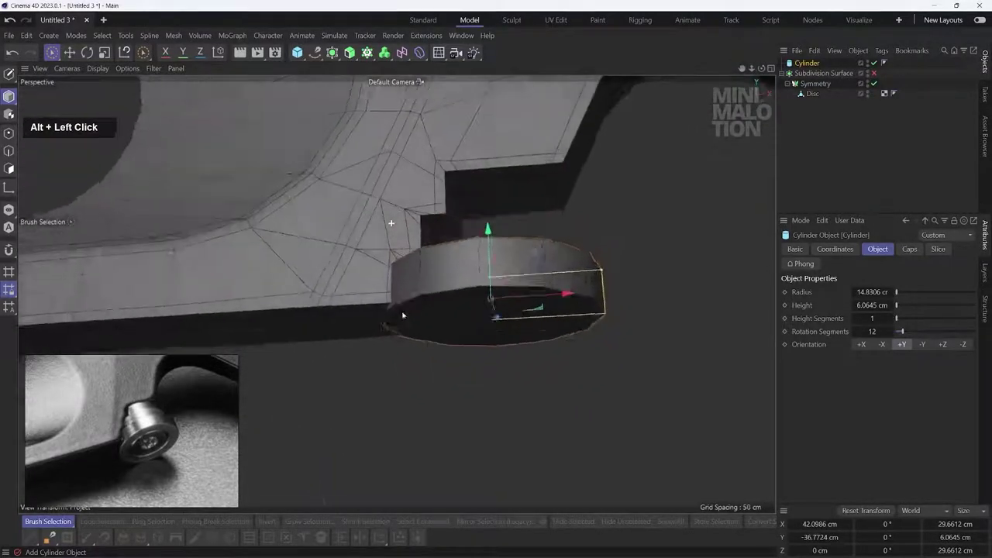
Step: Match the cylinder's height to the reference step, about 6.58 cm, in the Front view
scroll("up", 3)
middle_click(639, 288)
scroll("up", 3)
left_click(423, 206)
left_click(434, 196)
middle_click(426, 220)
scroll("down", 3)
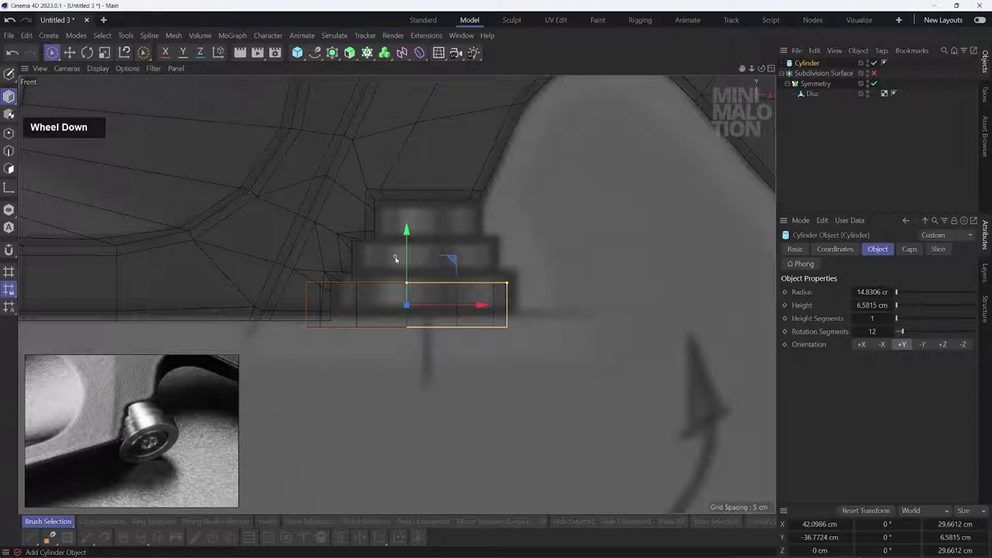
scroll("up", 3)
middle_click(422, 266)
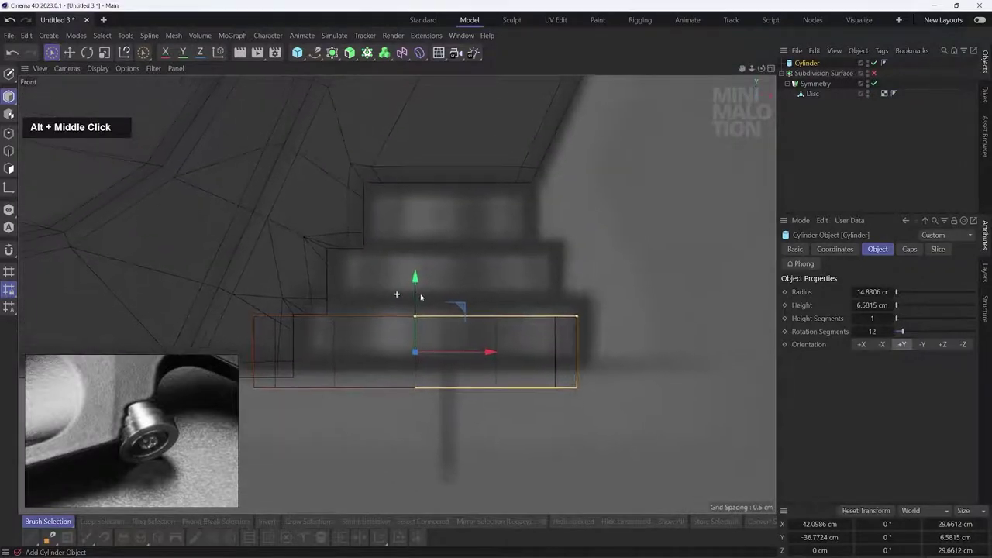
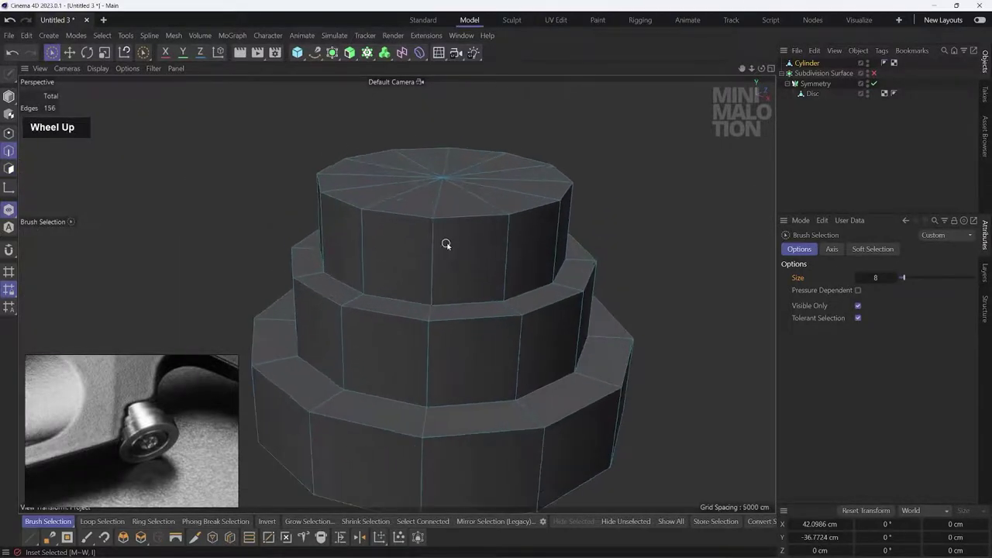
Step: Select the edge loop under the top tier, then all polygons of the top face
left_click(98, 43)
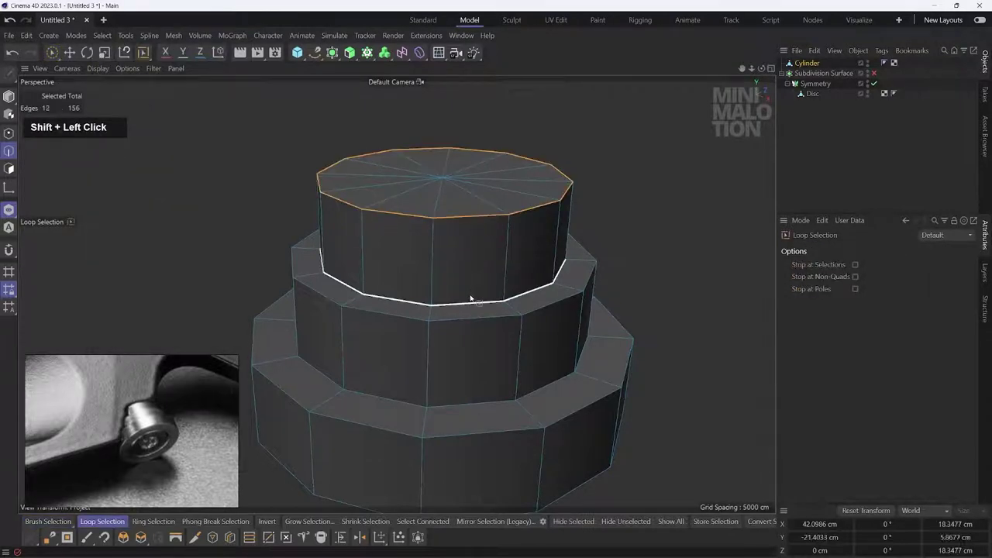
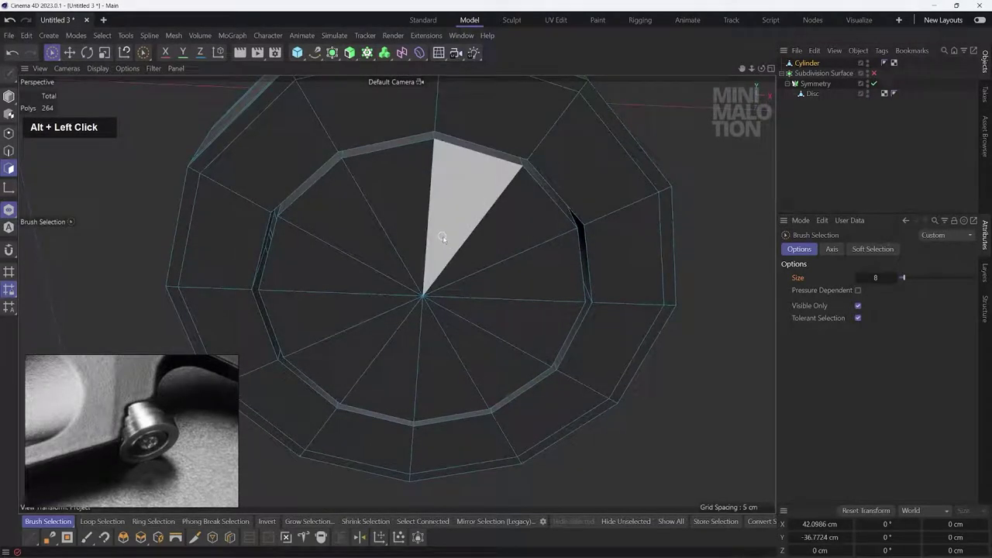
left_click(407, 302)
Step: Inset the screw head's top polygons toward the centre to form the socket rim
right_click(500, 268)
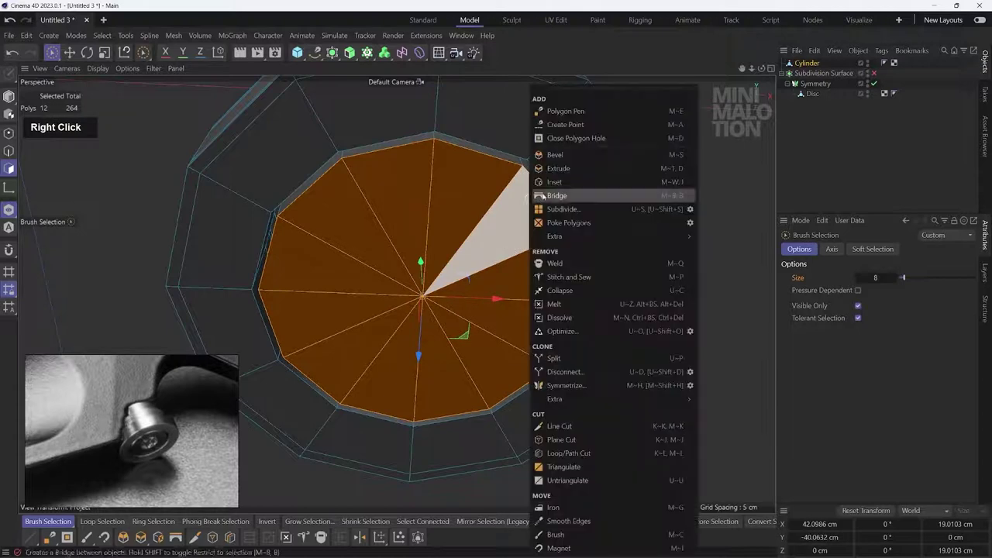
left_click(557, 183)
double_click(518, 213)
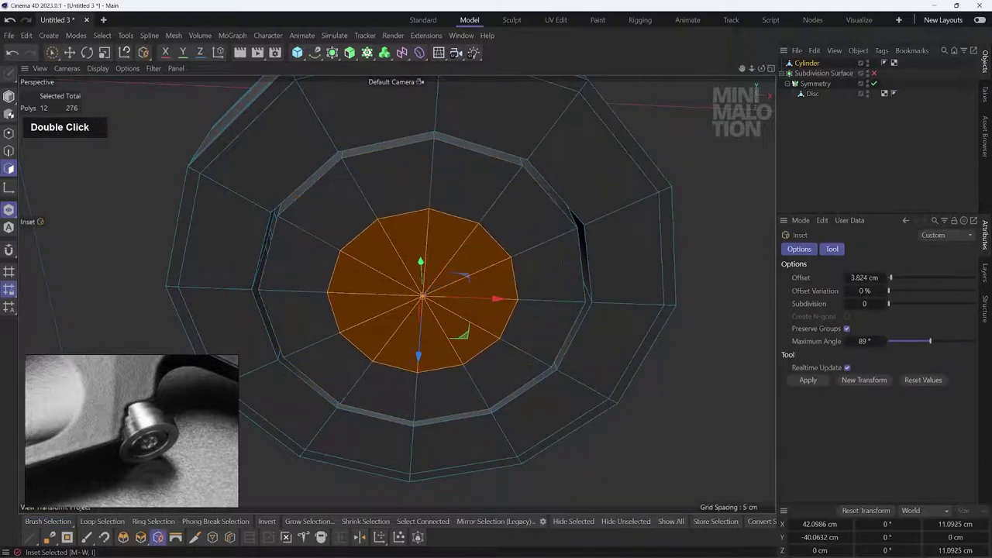
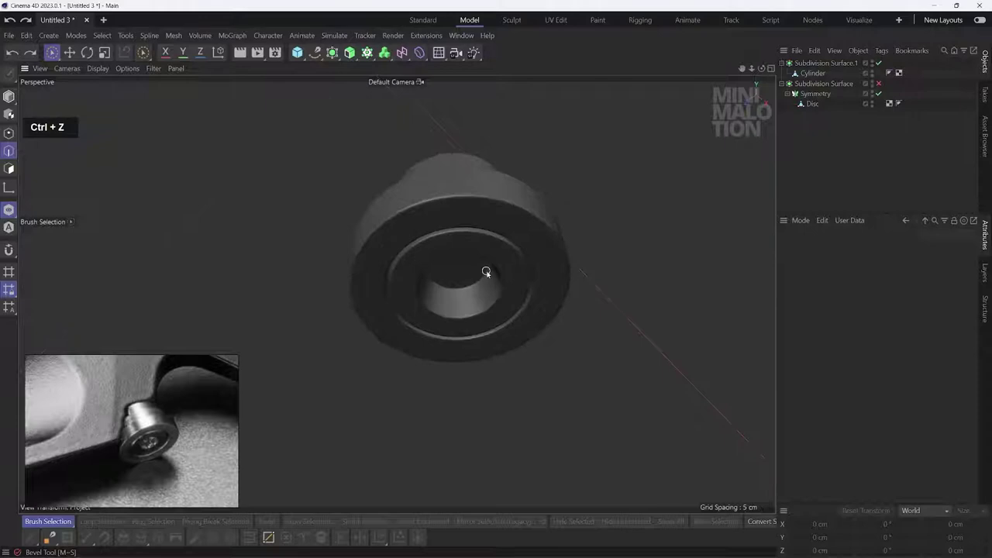
Step: Undo a stray move, then raise the screw head's top face into a step
scroll("up", 3)
left_click(501, 263)
key("ctrl+z")
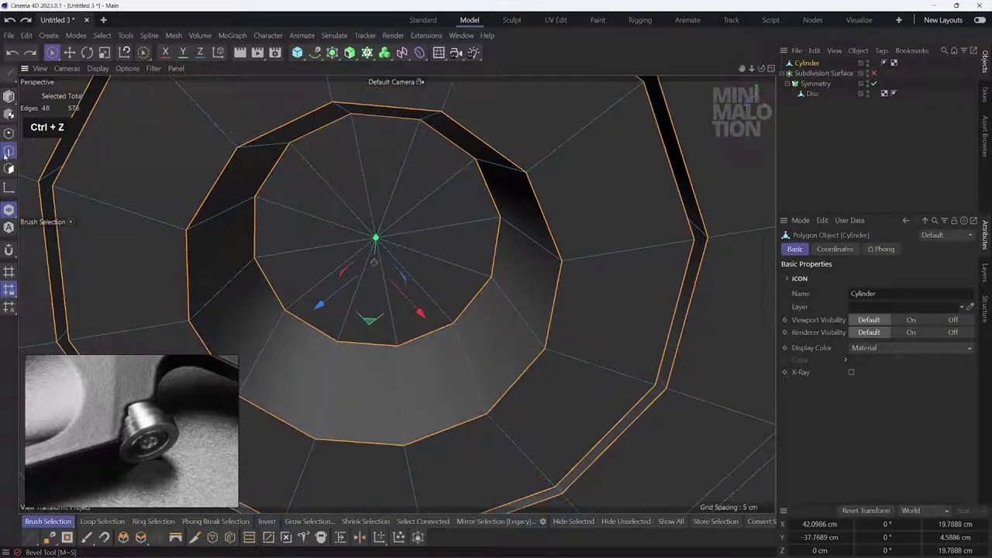
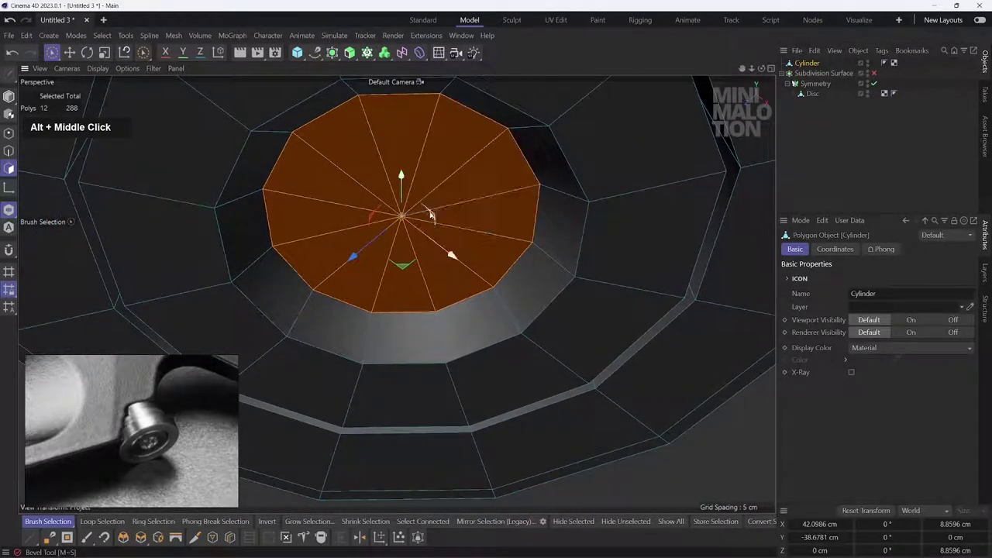
left_click(435, 213)
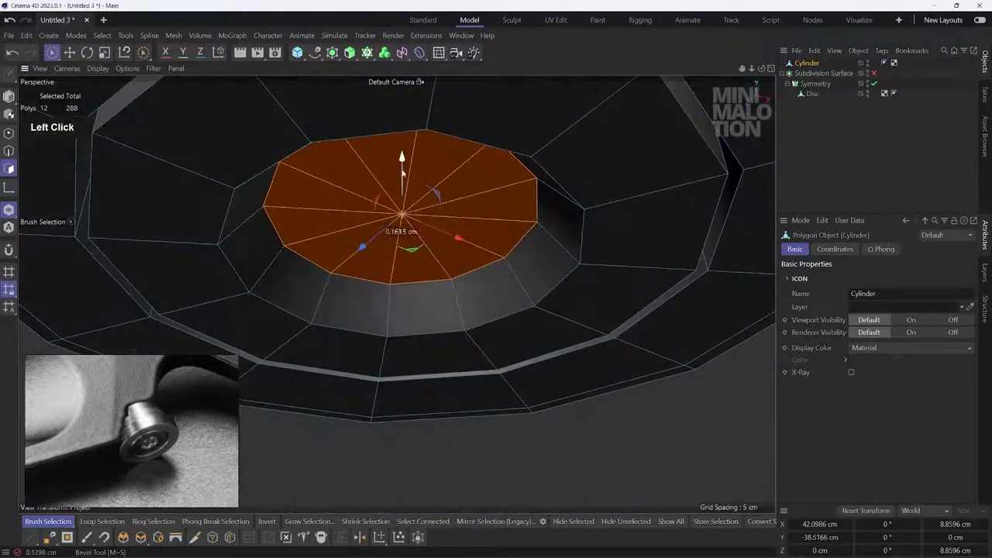
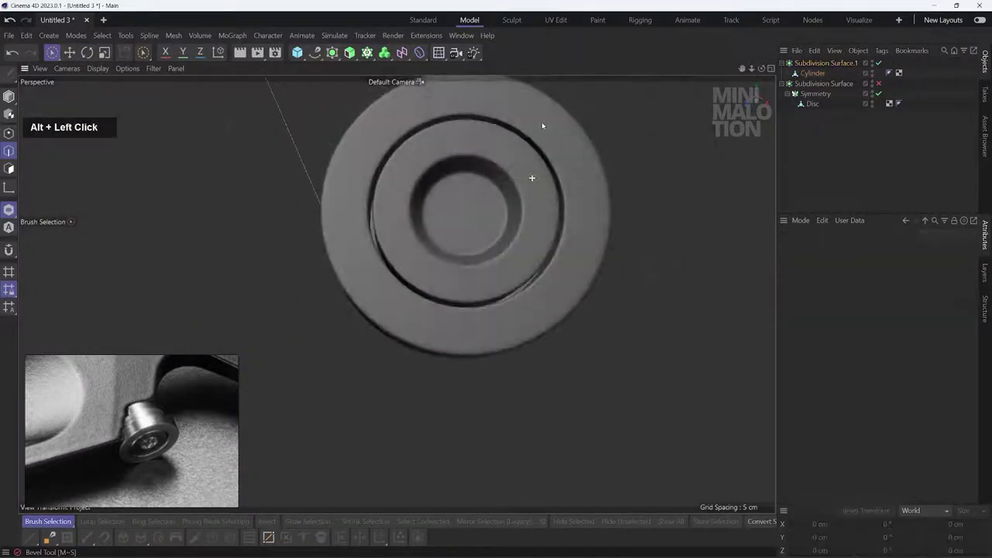
Step: Orbit around the stepped screw head to check it from the side
middle_click(523, 228)
left_click(520, 275)
middle_click(500, 323)
left_click(486, 292)
middle_click(483, 252)
left_click(458, 302)
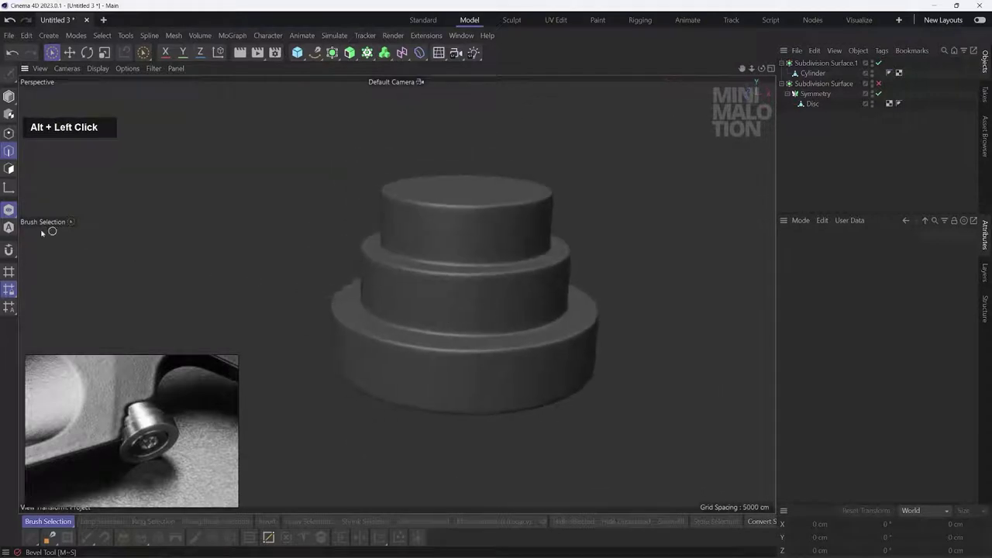
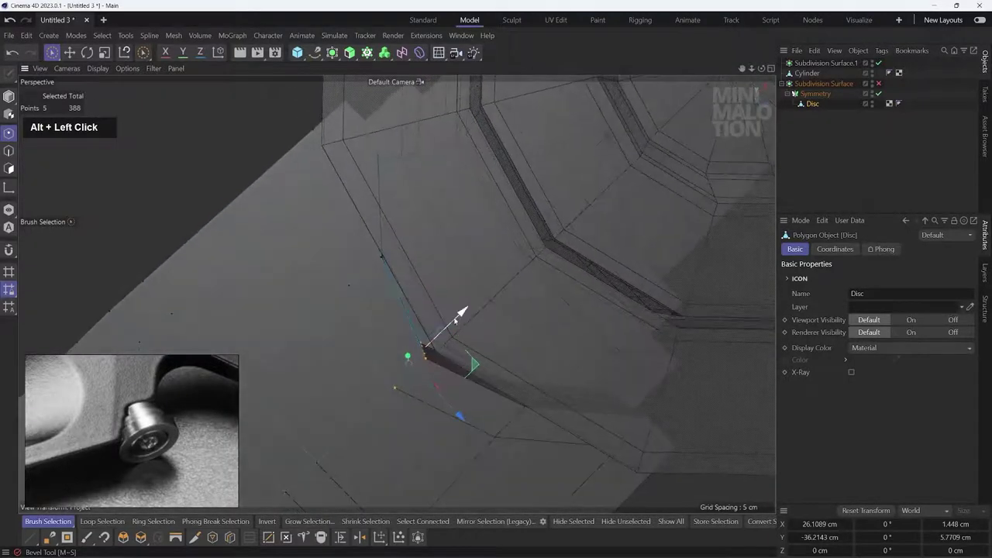
Step: Extrude two strips of polygons outward along the Disc body edge, about 1 cm
middle_click(373, 203)
left_click(373, 271)
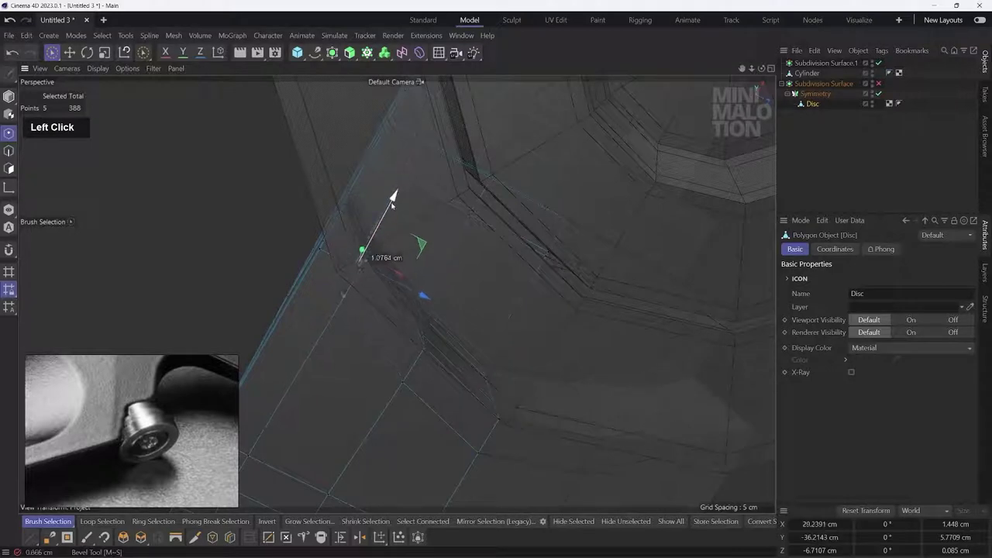
middle_click(404, 225)
left_click(517, 294)
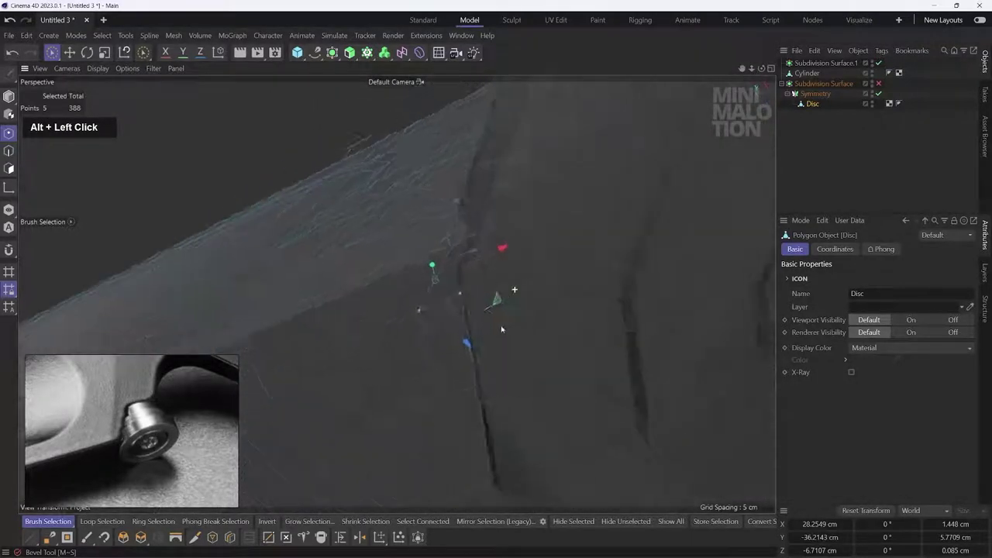
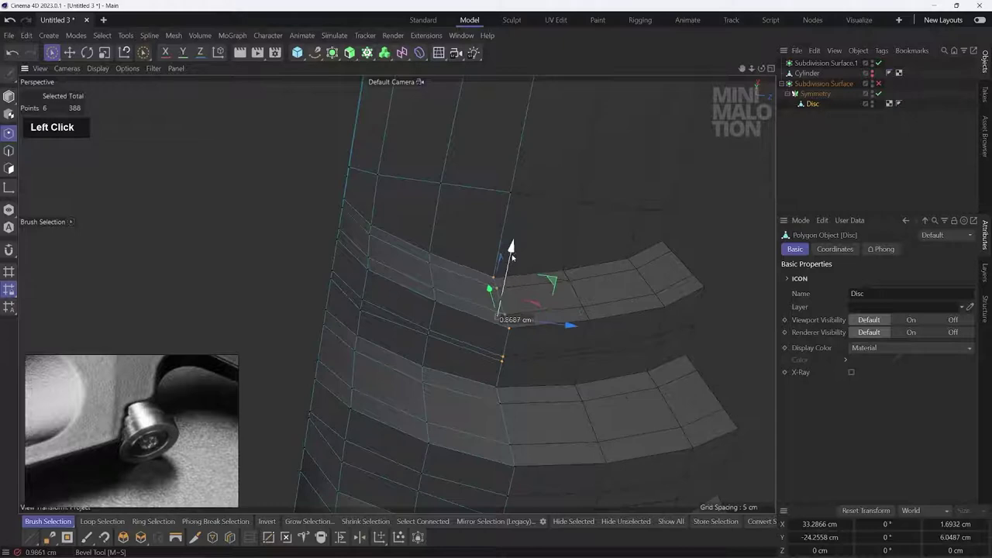
Step: Preview the extruded grip bands smoothed under the Subdivision Surface
scroll("down", 3)
left_click(591, 292)
double_click(966, 97)
scroll("down", 3)
left_click(467, 271)
key("n")
key("a")
scroll("up", 3)
left_click(478, 264)
scroll("up", 3)
left_click(525, 270)
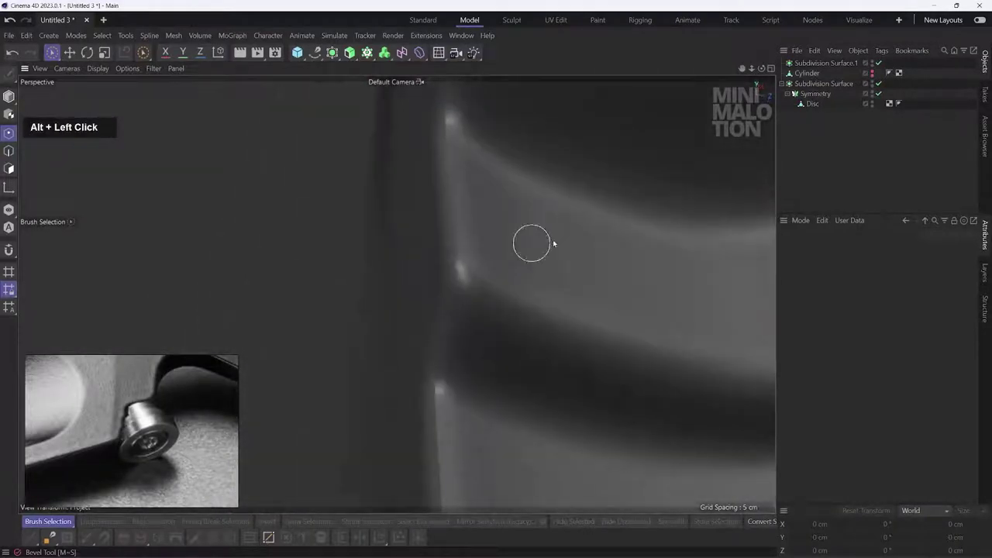
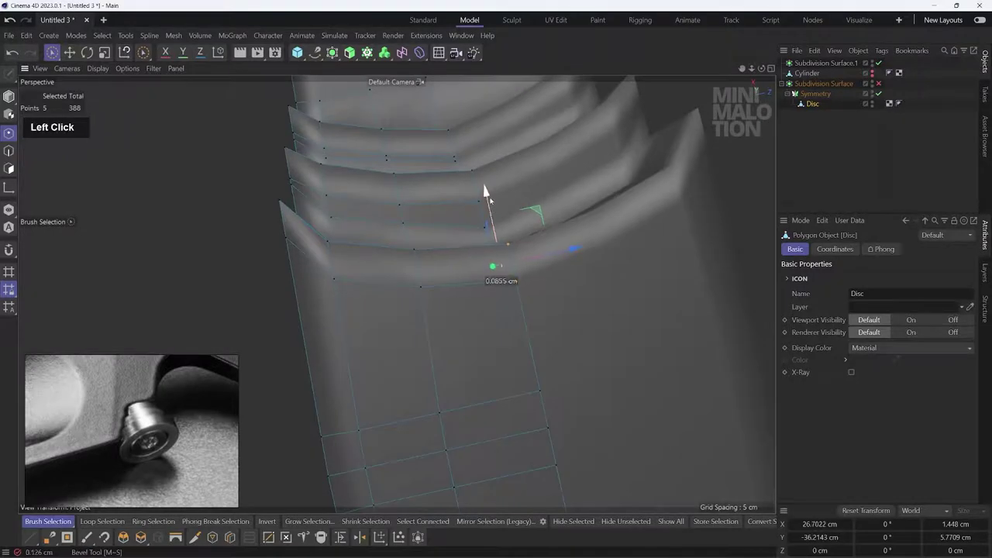
Step: Extrude another ridge on the grip, giving three stacked bands
middle_click(471, 215)
left_click(480, 314)
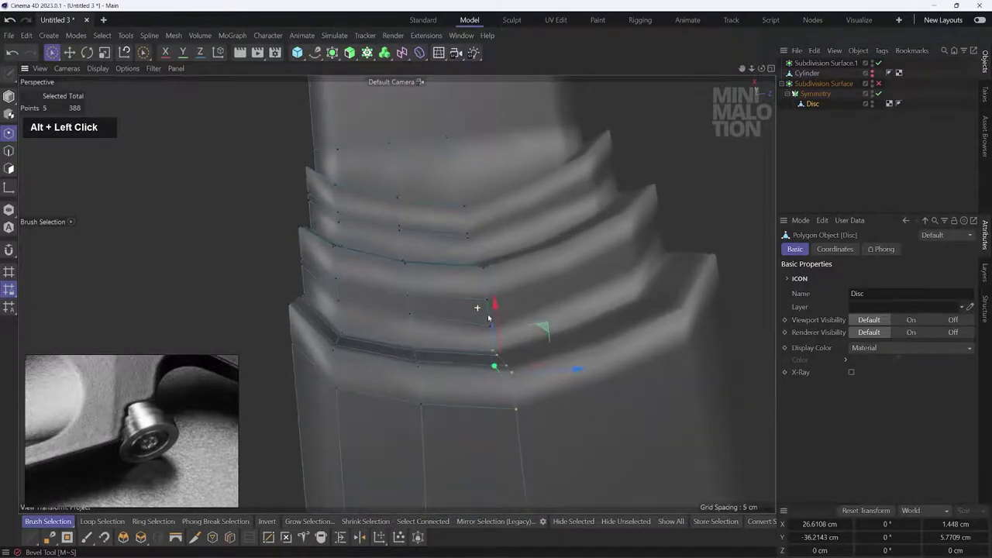
middle_click(467, 294)
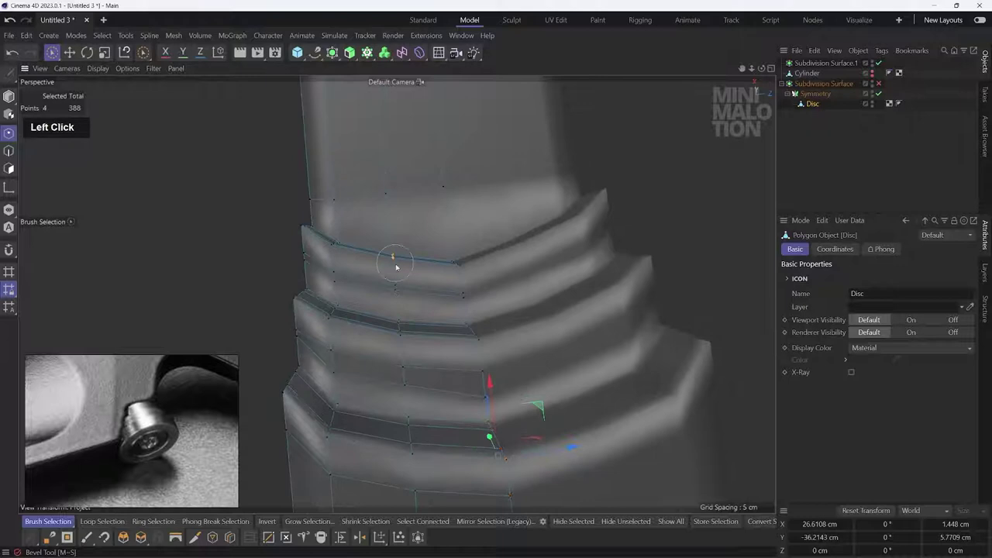
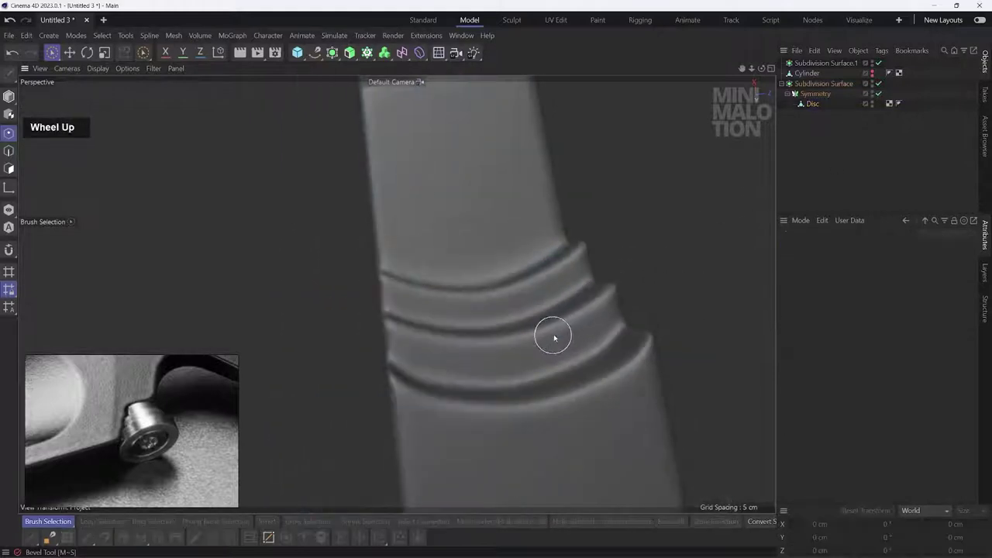
left_click(543, 368)
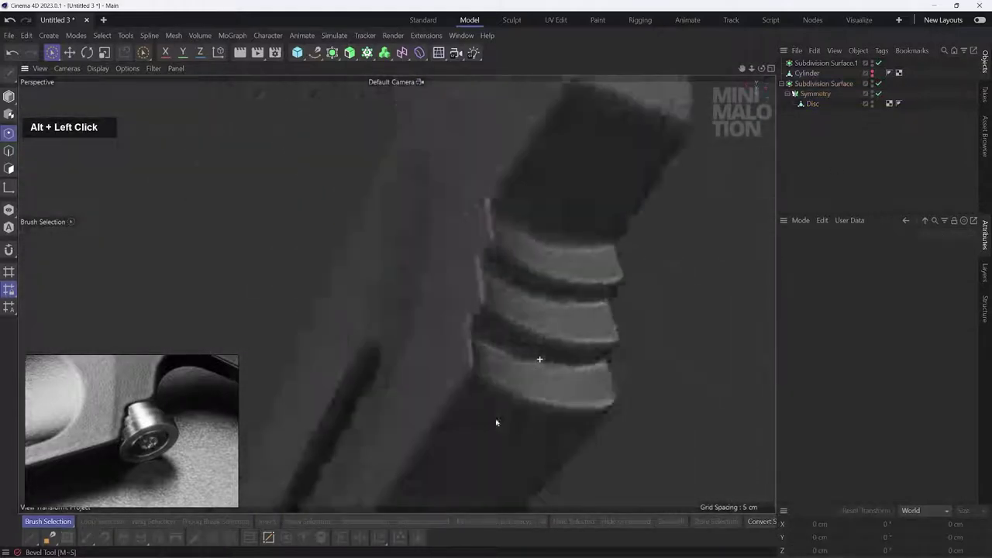
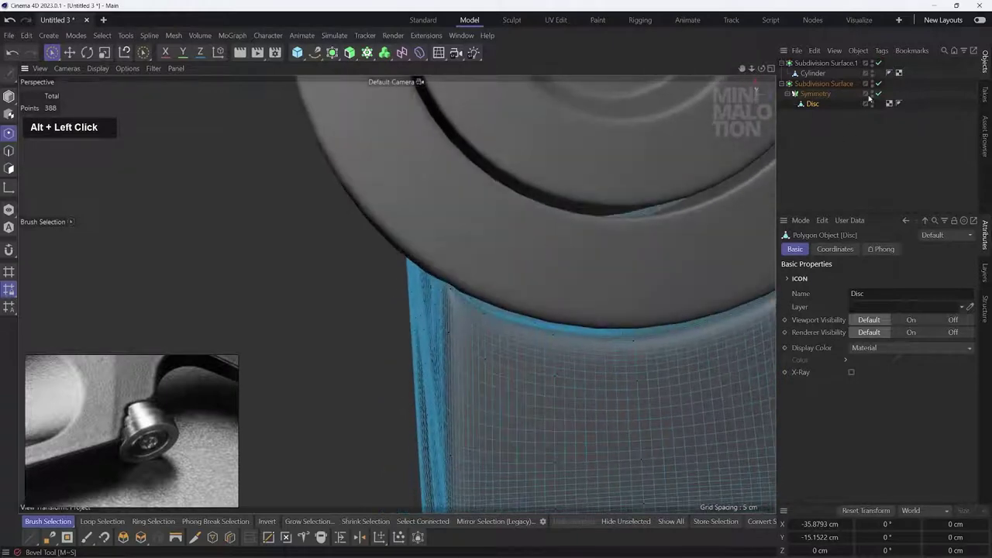
Step: Extrude a thin lip on the Disc body just beneath the screw head
middle_click(484, 324)
left_click(393, 334)
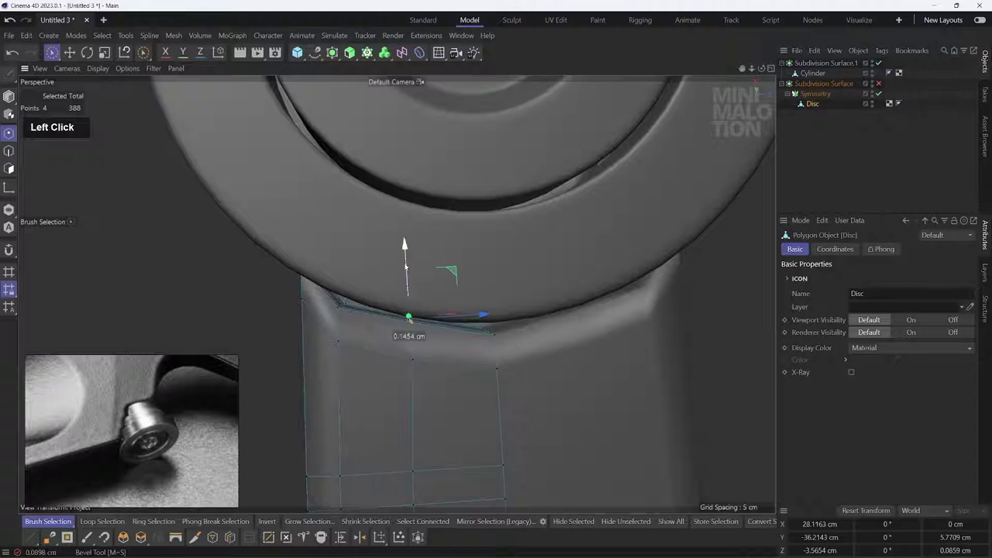
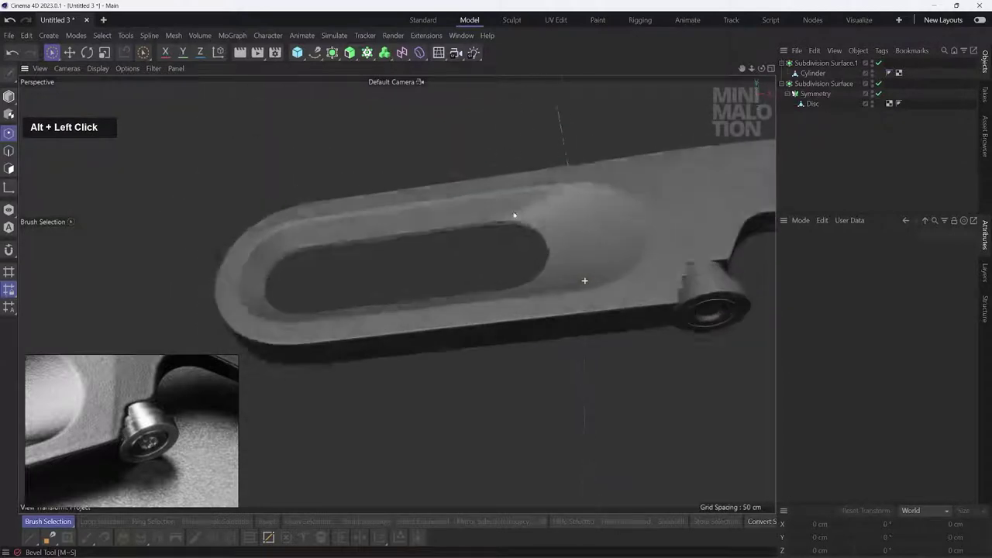
Step: Delete the extra Subdivision Surface from the keychain body's hierarchy
middle_click(628, 259)
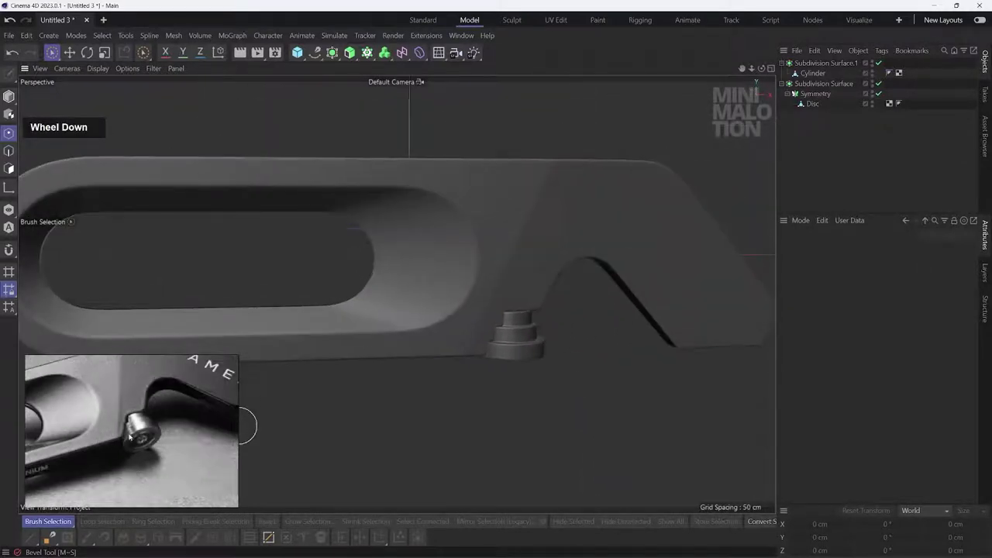
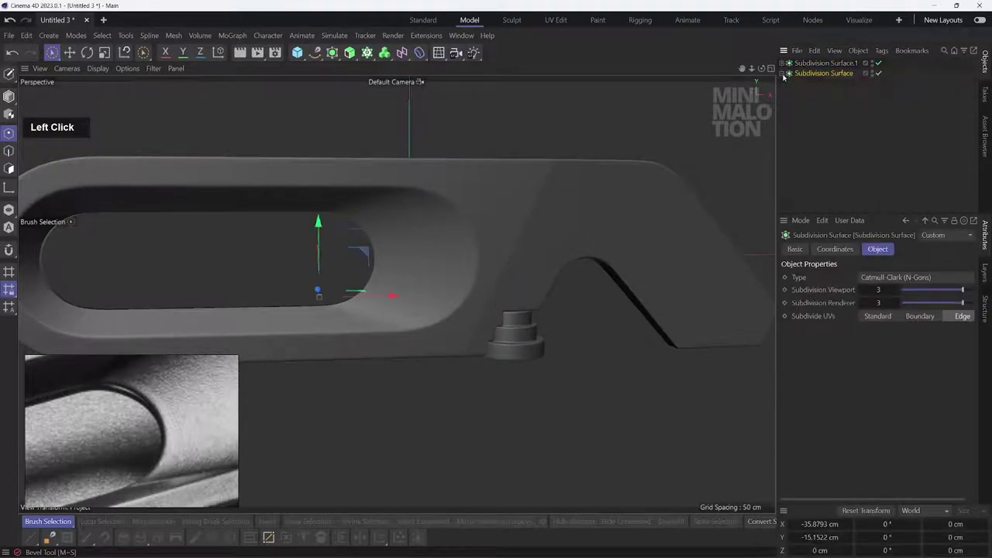
double_click(802, 84)
left_click(813, 79)
key("BackSpace")
left_click(808, 77)
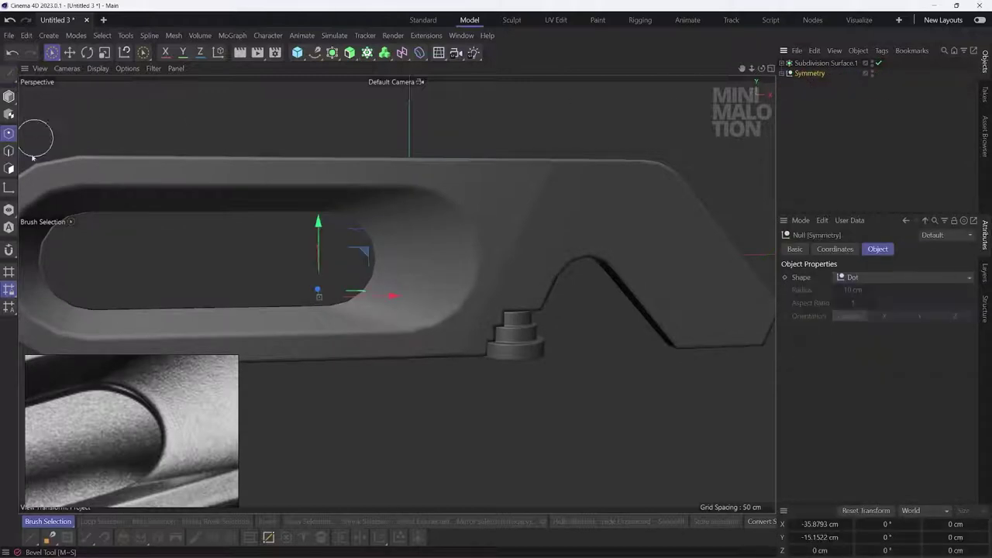
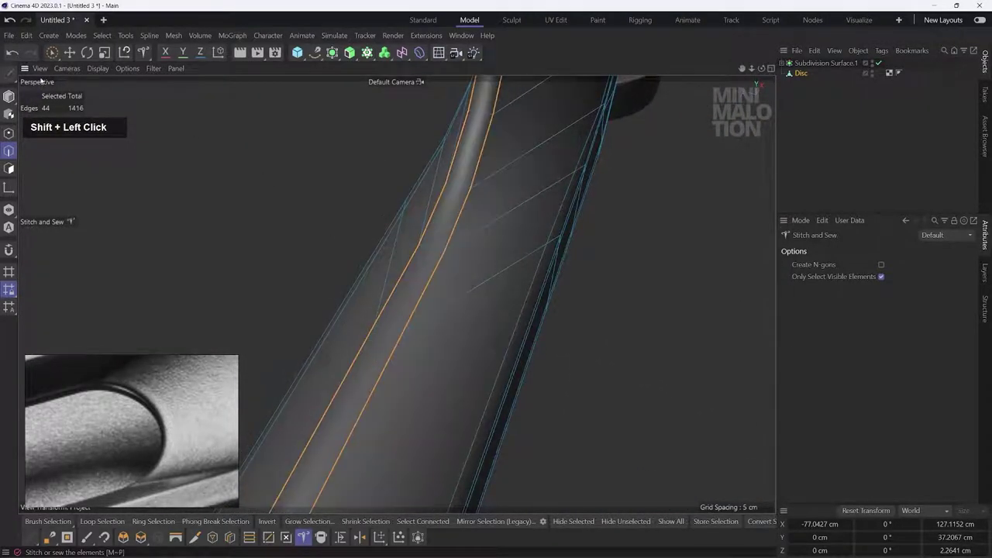
Step: Stitch and sew the open slot seam edges together into a closed surface
left_click(230, 199)
double_click(229, 197)
scroll("down", 3)
left_click(489, 284)
scroll("down", 3)
middle_click(462, 302)
left_click(578, 213)
middle_click(572, 215)
left_click(523, 316)
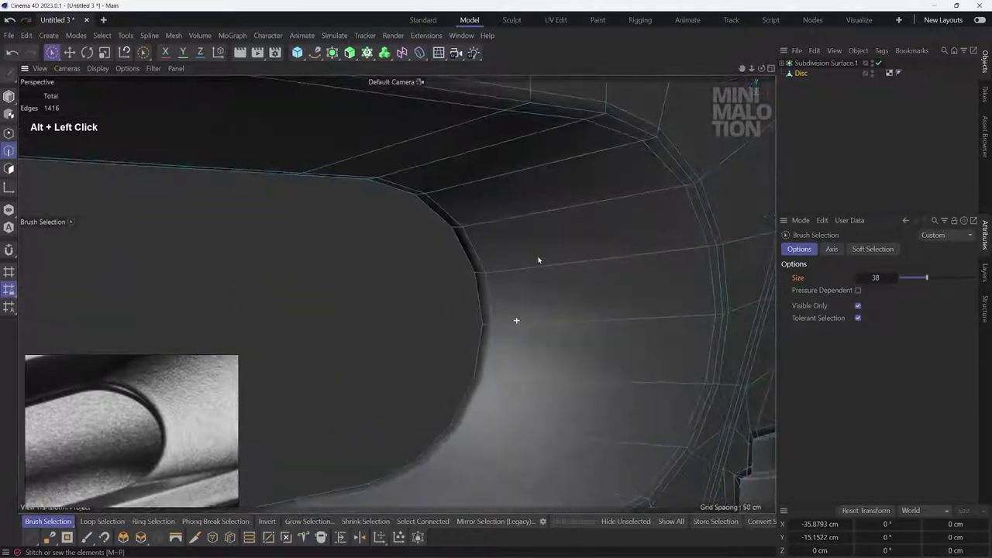
middle_click(523, 287)
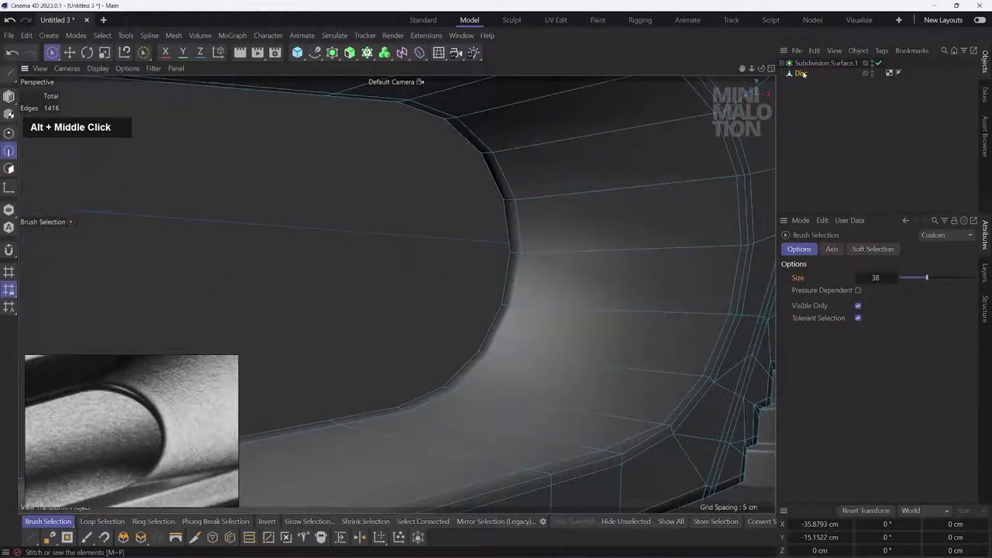
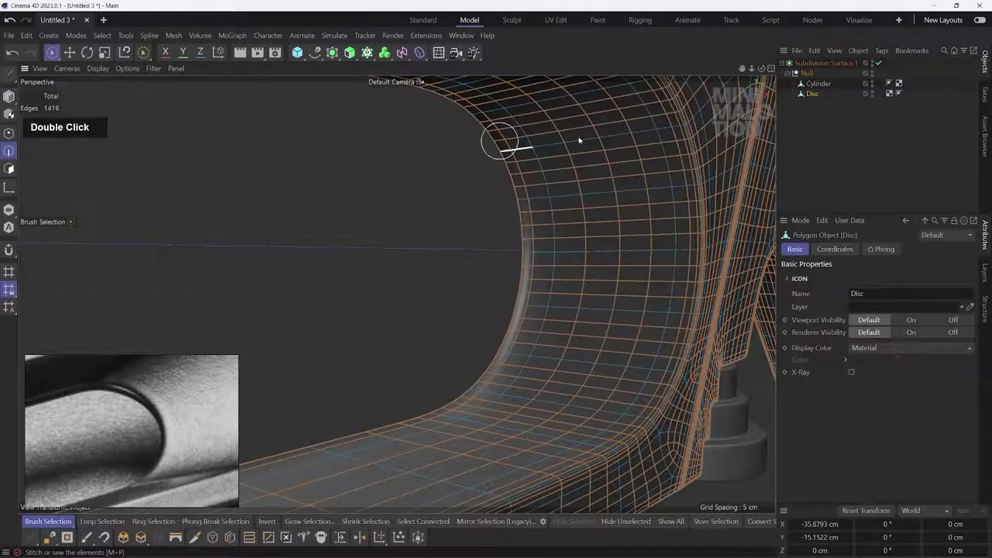
Step: Group Cylinder and Disc under Subdivision Surface.1 and slide edges to tighten the slot rim
left_click(797, 72)
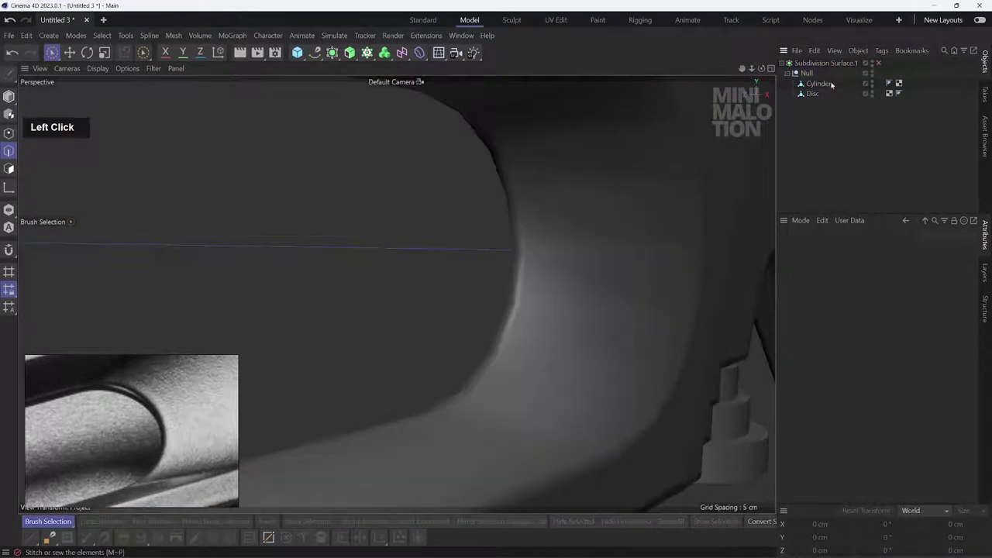
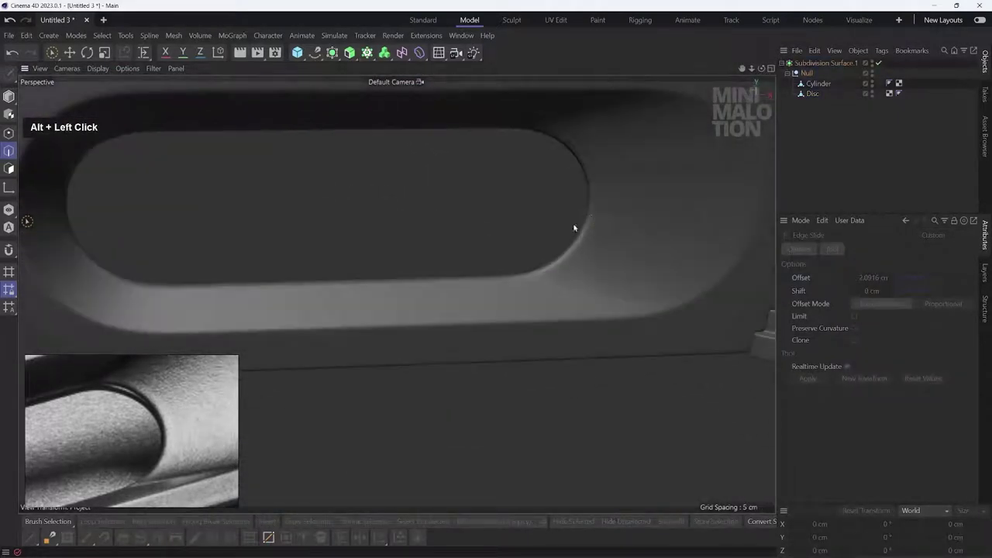
scroll("down", 3)
middle_click(628, 214)
left_click(516, 291)
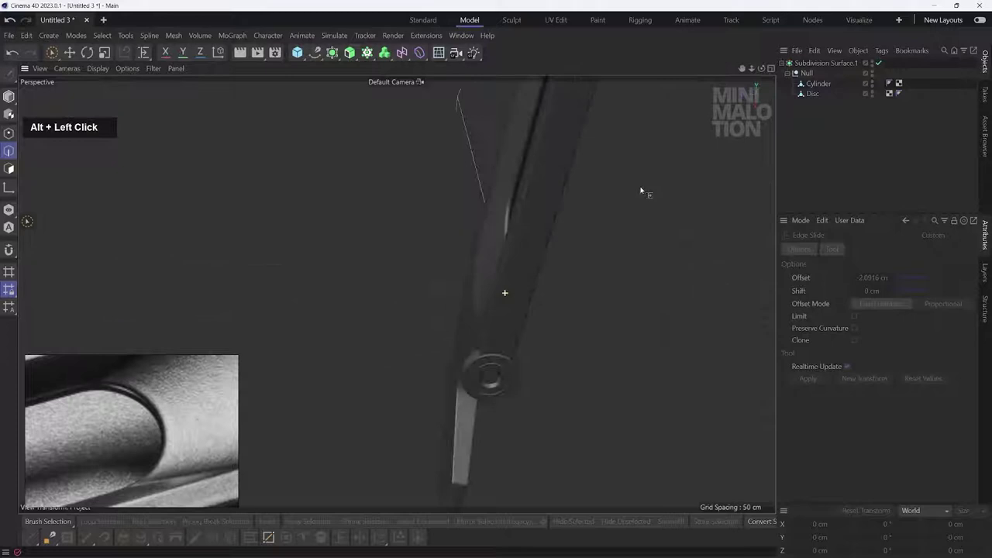